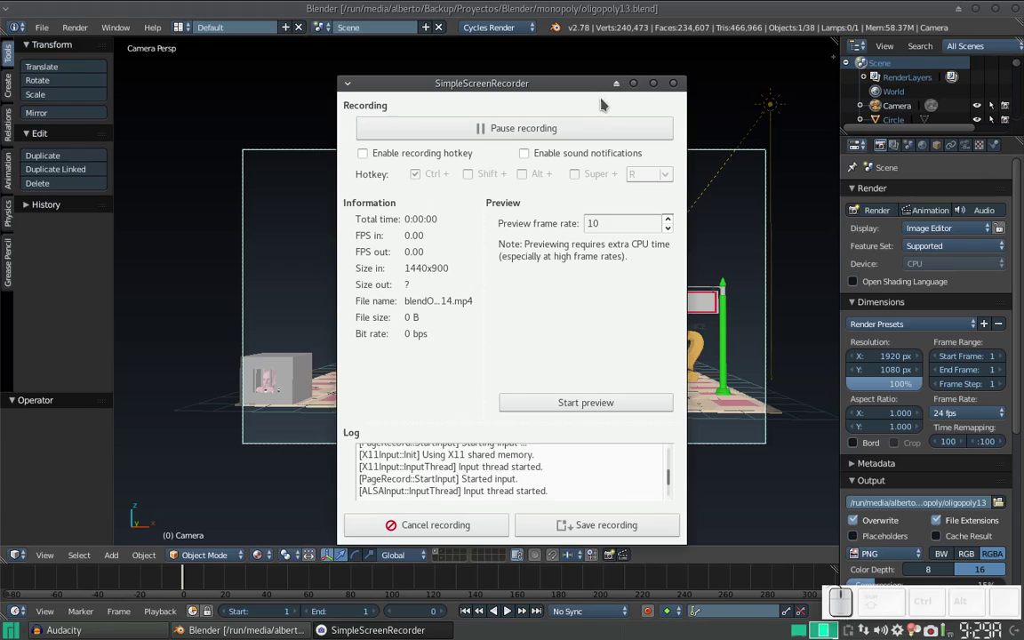
# Step: Select everything in the Monopoly scene and delete it
pyautogui.click(640, 90)
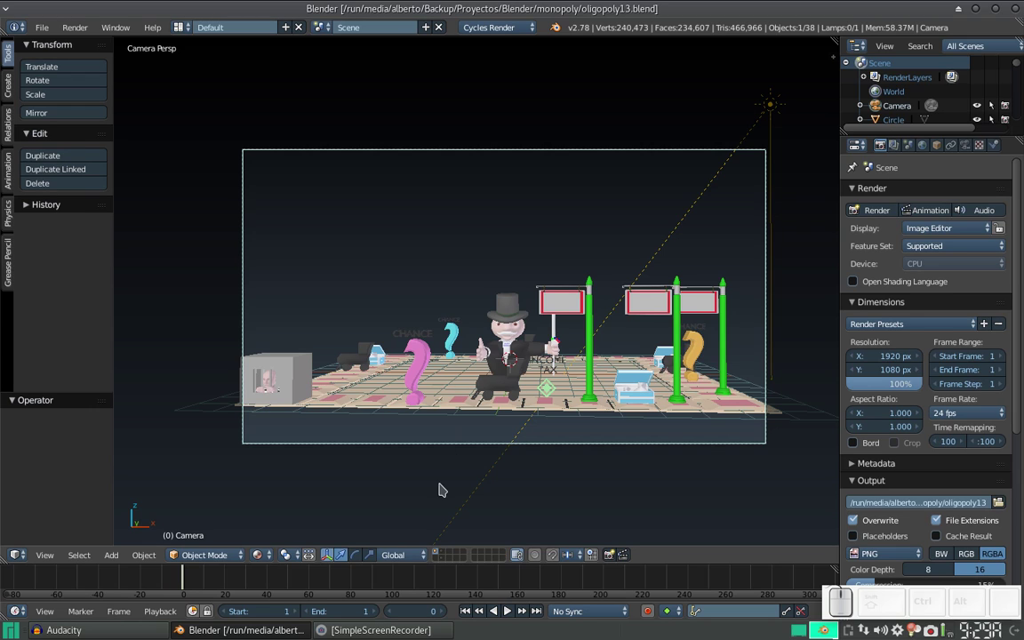
pyautogui.click(446, 565)
pyautogui.press('a')
pyautogui.press('x')
pyautogui.click(519, 376)
# Step: Delete the last stray object so only the empty grid remains
pyautogui.click(449, 556)
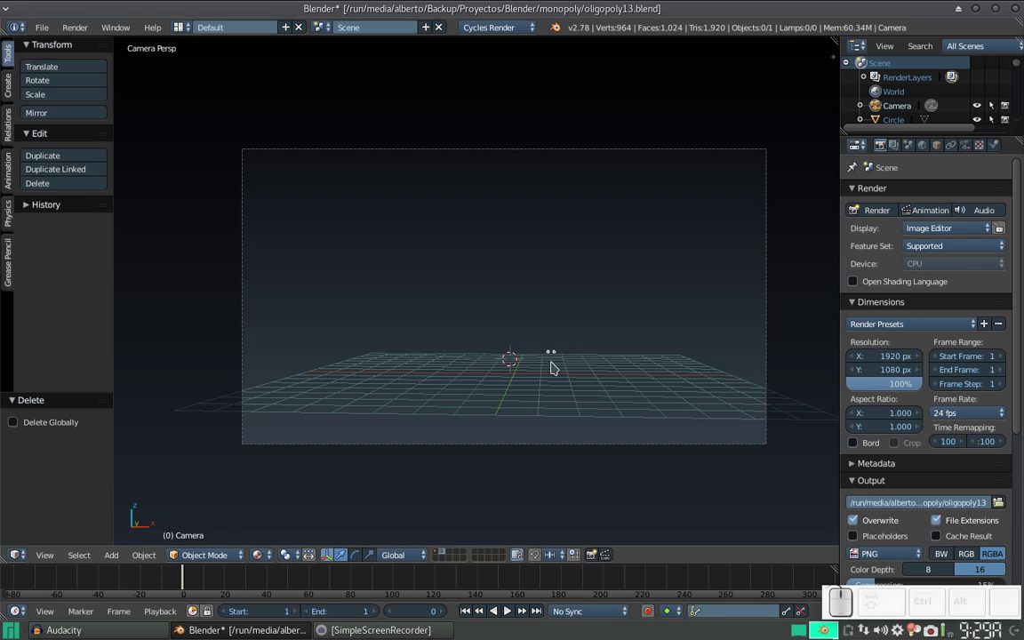
pyautogui.scroll(3)
pyautogui.scroll(-3)
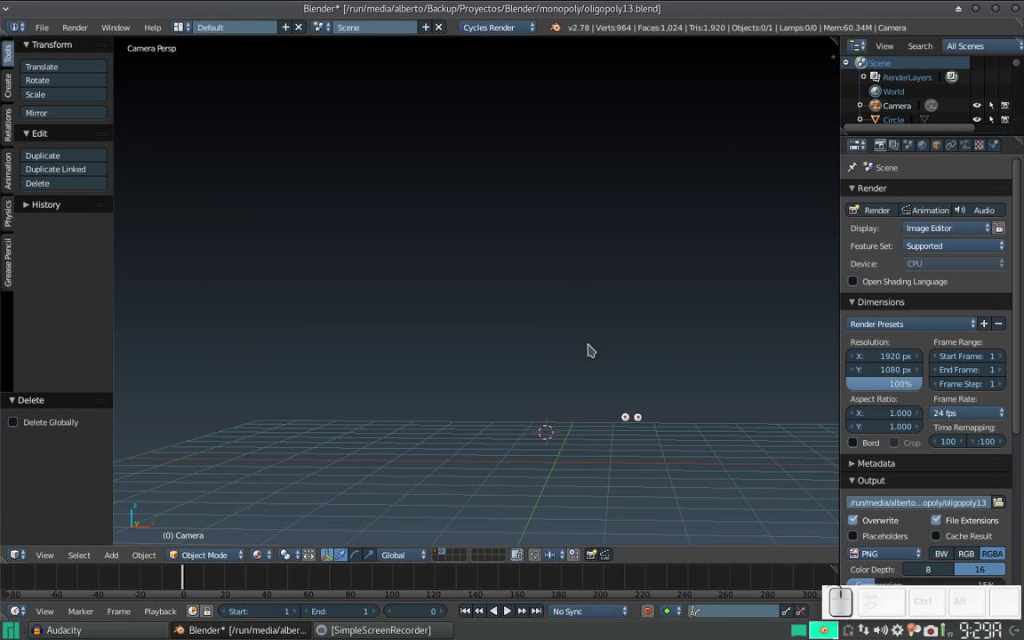
pyautogui.click(453, 557)
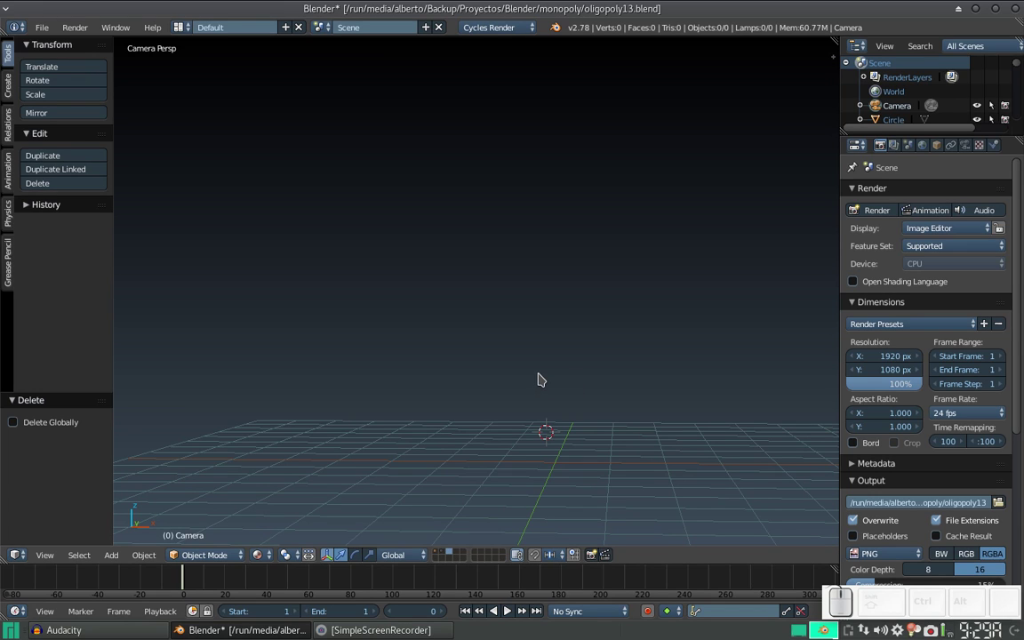
# Step: Add a cube mesh and reset its location to 0 in the Add Cube panel
pyautogui.press('shift+a')
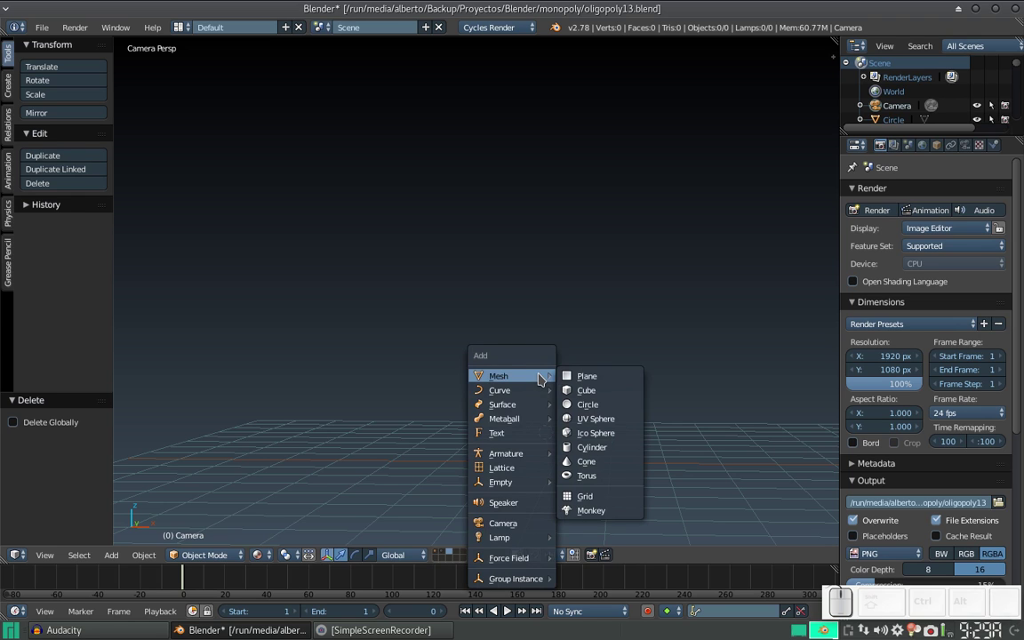
pyautogui.click(584, 391)
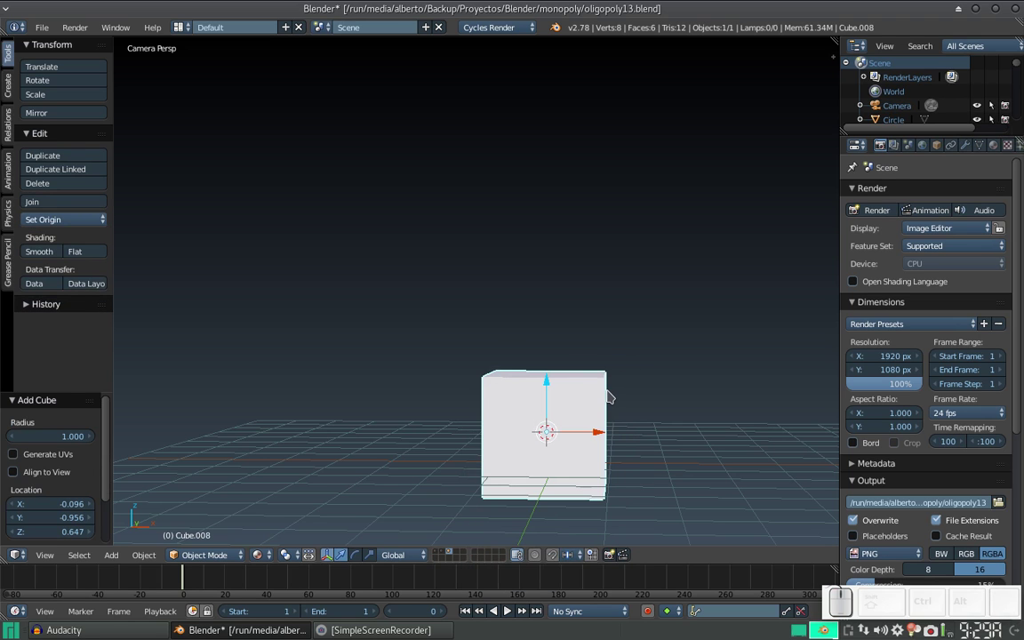
pyautogui.press('shift+c')
pyautogui.scroll(3)
pyautogui.press('x')
pyautogui.click(538, 300)
pyautogui.press('shift+a')
pyautogui.click(590, 311)
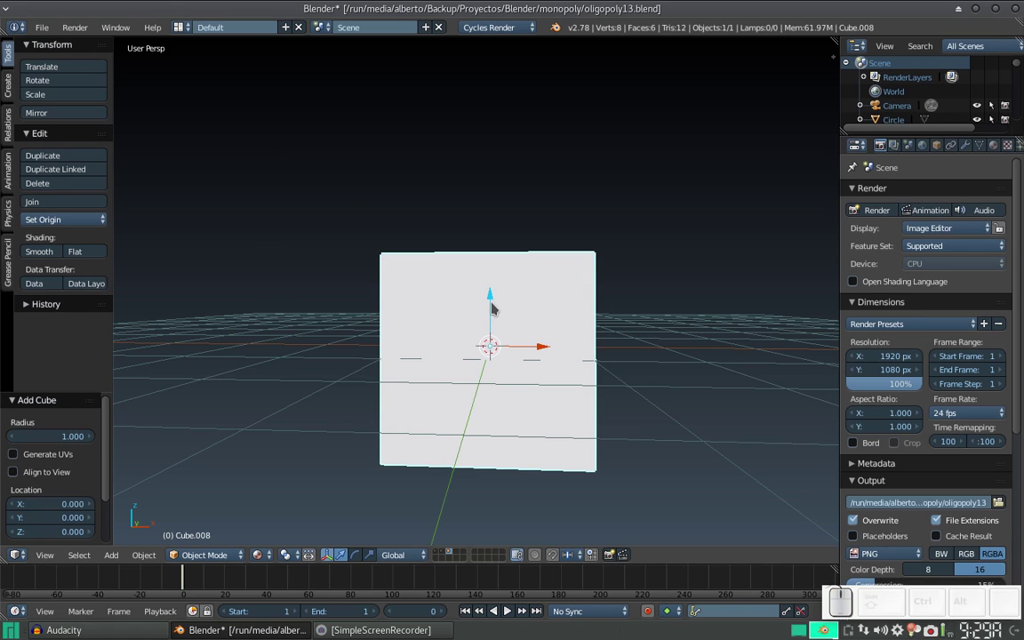
# Step: Go to front view and move the cube down along Z to -1
pyautogui.moveTo(497, 311); pyautogui.dragTo(491, 192)
pyautogui.scroll(-3)
pyautogui.middleClick(492, 202)
pyautogui.click(483, 176)
pyautogui.middleClick(630, 247)
pyautogui.scroll(3)
pyautogui.press('KP_1')
pyautogui.scroll(3)
pyautogui.scroll(-3)
pyautogui.middleClick(546, 258)
pyautogui.moveTo(543, 273); pyautogui.dragTo(519, 352)
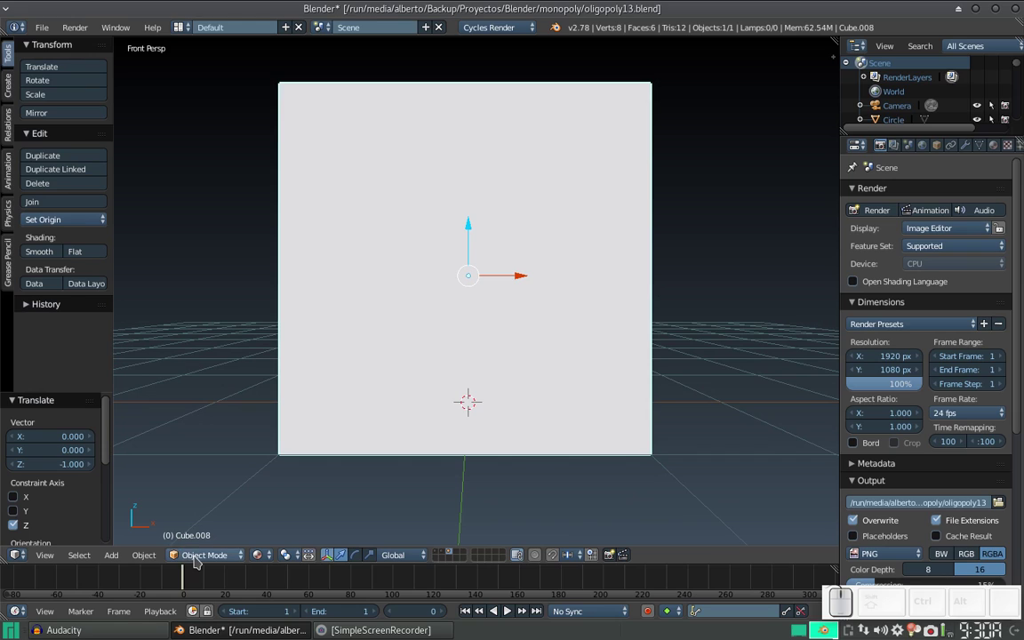
# Step: Switch to Sculpt Mode and add a Multiresolution modifier to the cube
pyautogui.click(201, 562)
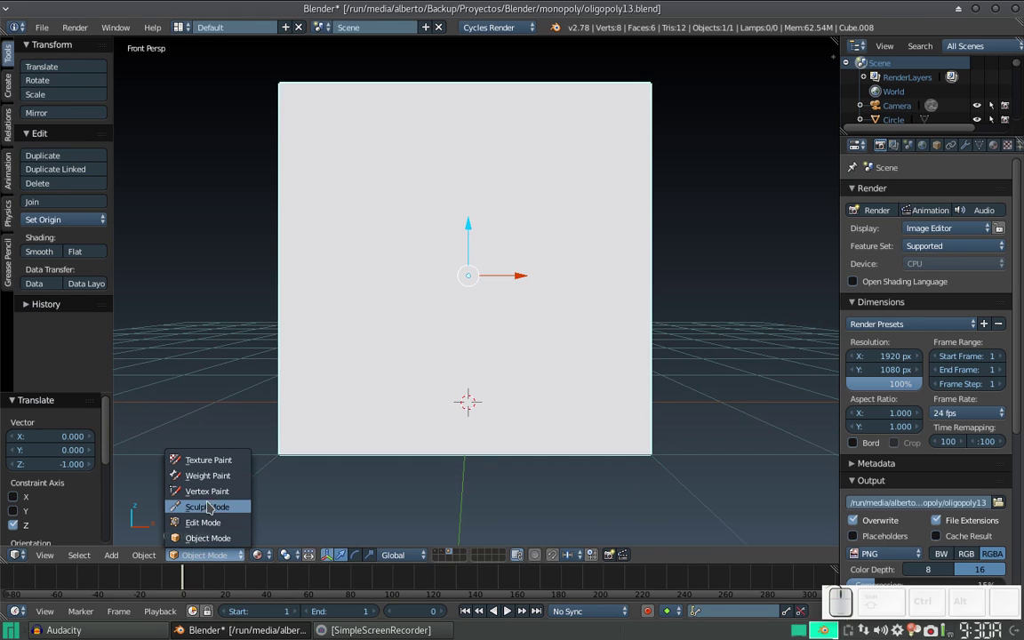
pyautogui.click(228, 511)
pyautogui.click(390, 273)
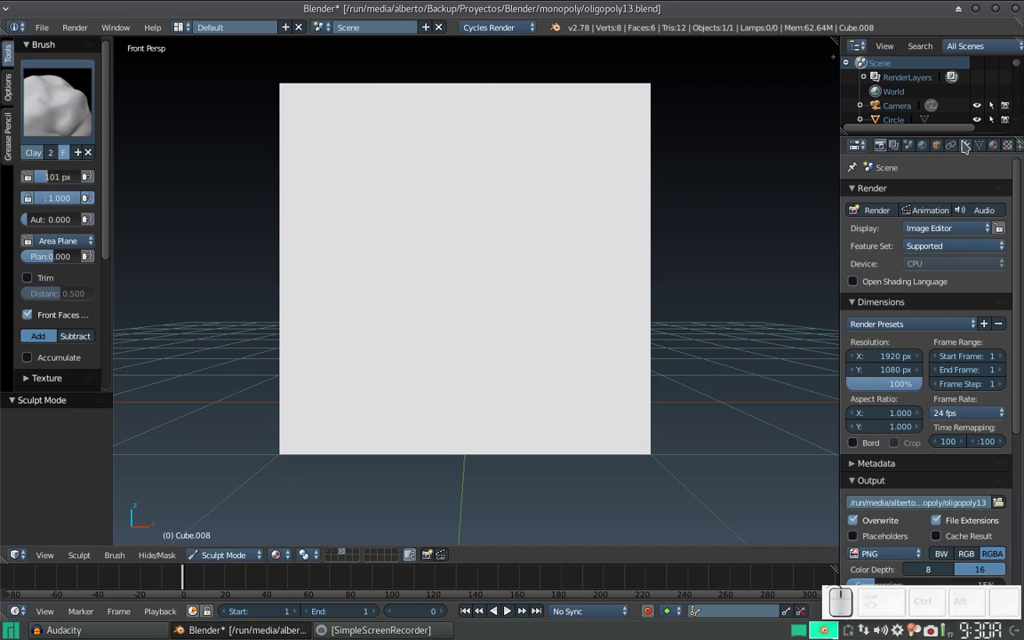
pyautogui.click(969, 147)
pyautogui.click(920, 195)
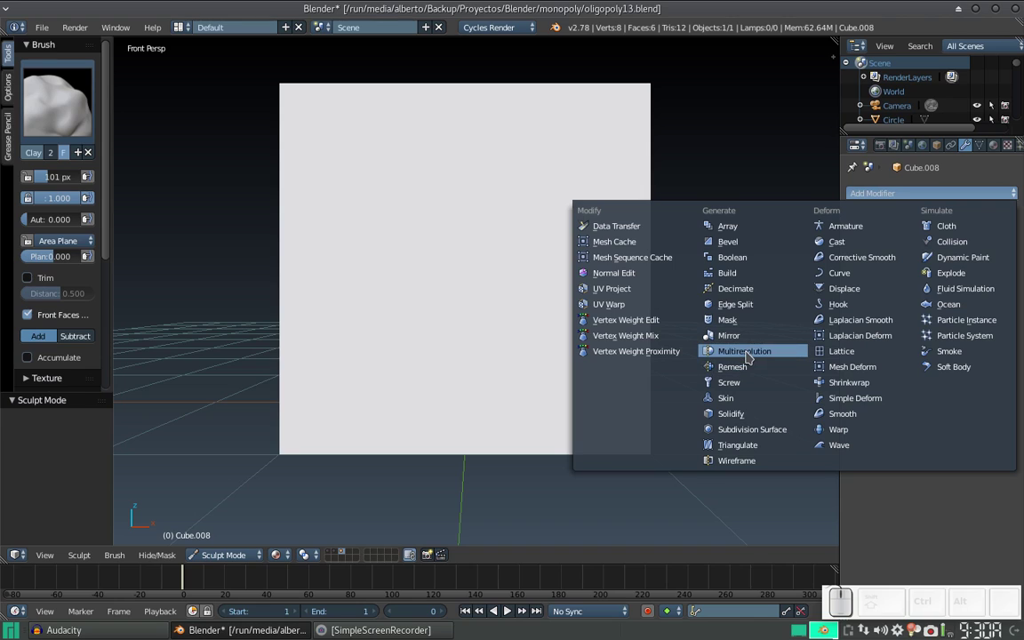
pyautogui.click(752, 356)
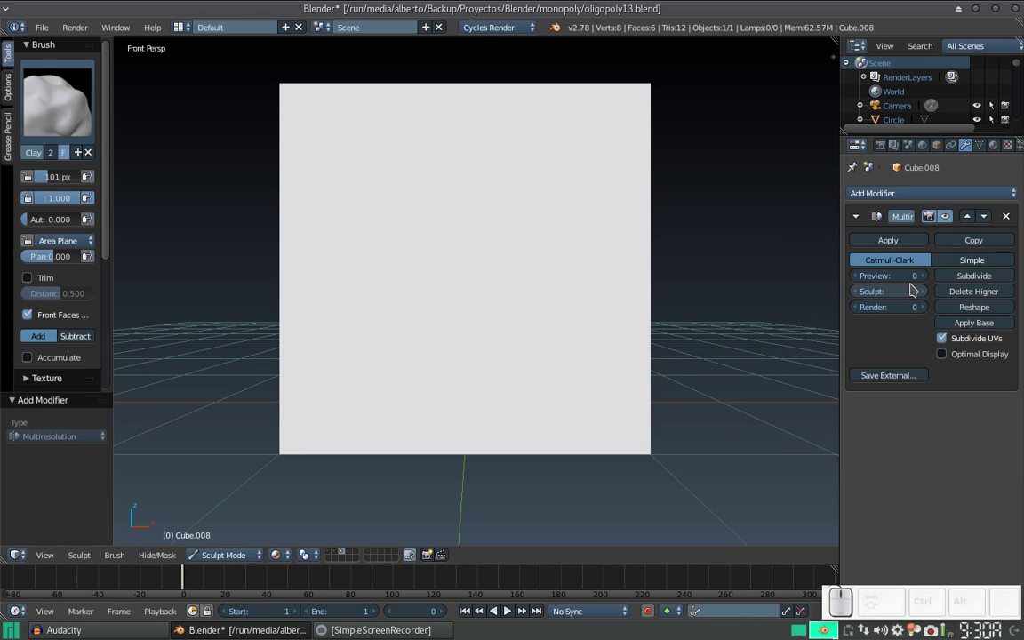
# Step: Subdivide the multires cube five times into a smooth sphere
pyautogui.click(932, 280)
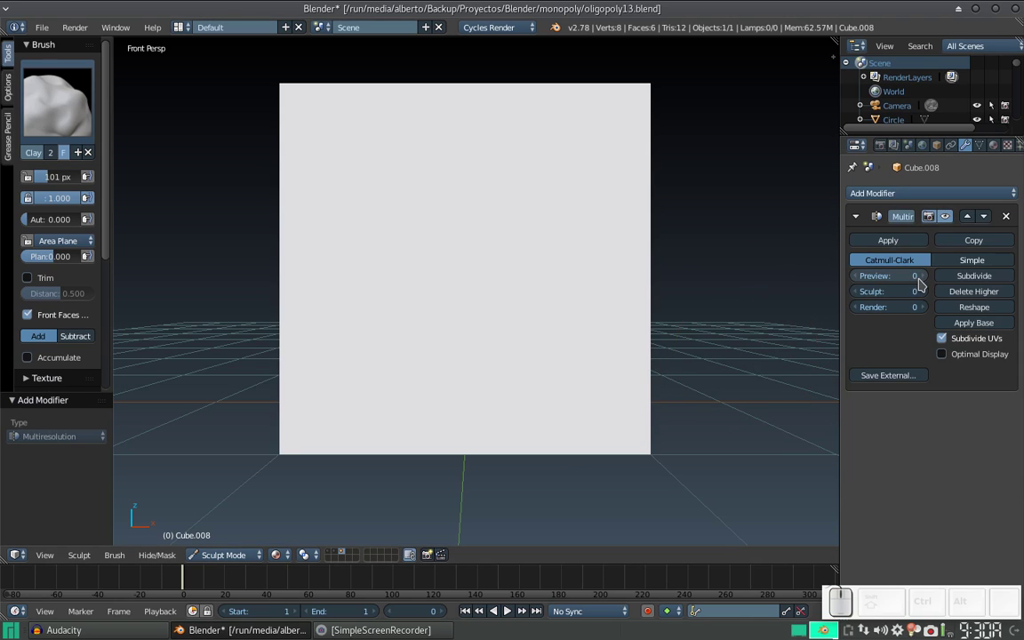
pyautogui.click(930, 281)
pyautogui.rightClick(466, 250)
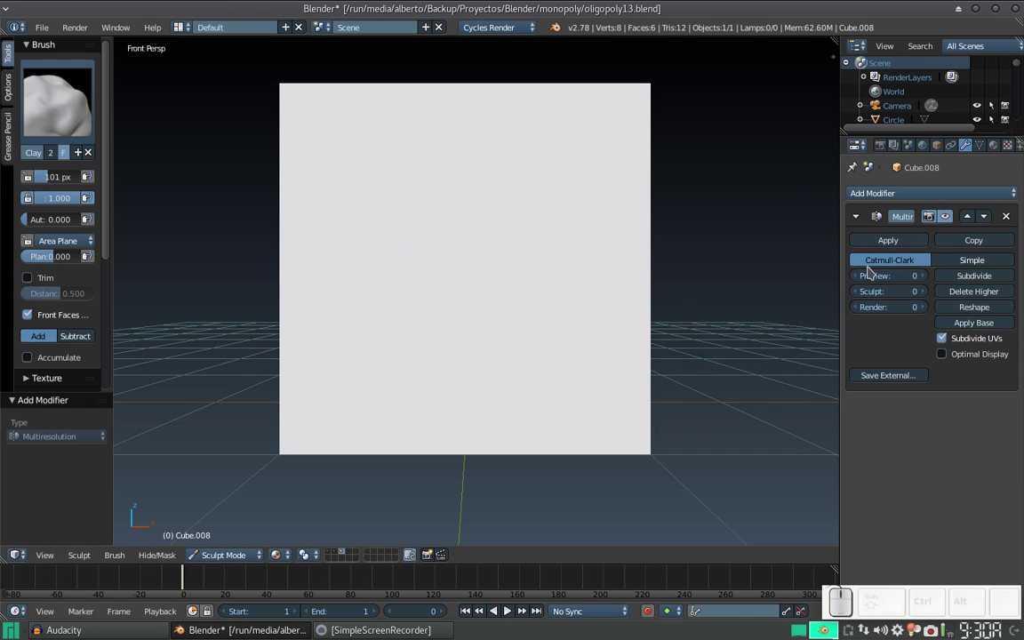
pyautogui.click(933, 283)
pyautogui.click(933, 282)
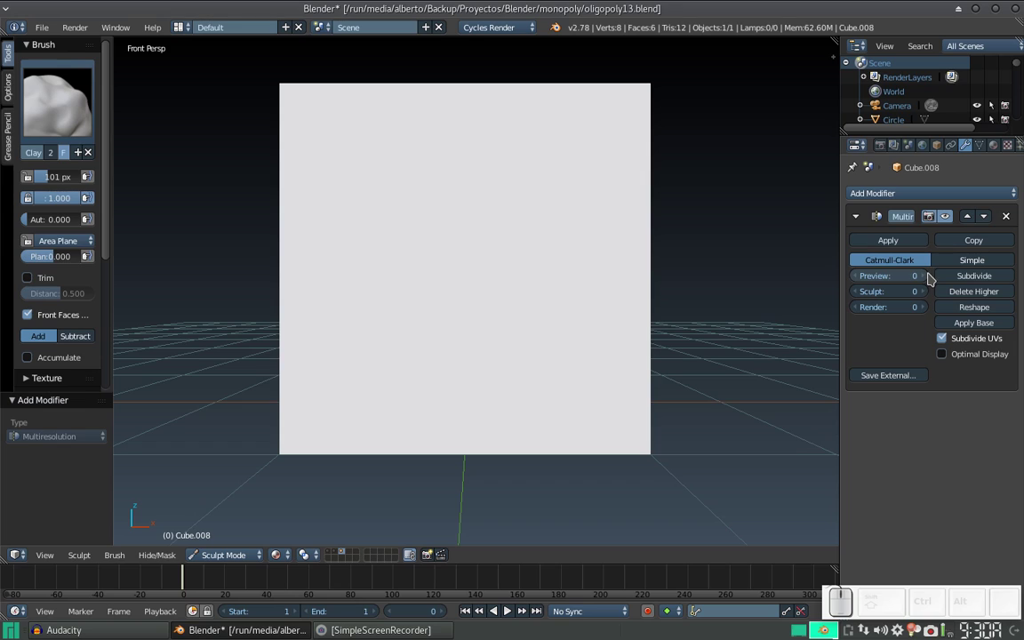
pyautogui.click(976, 287)
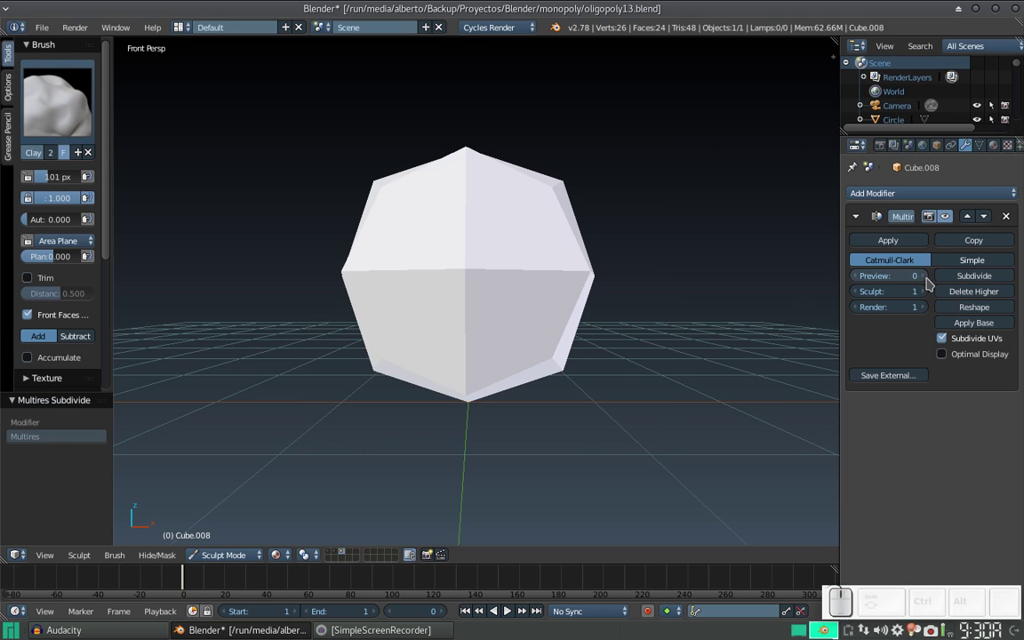
pyautogui.click(930, 283)
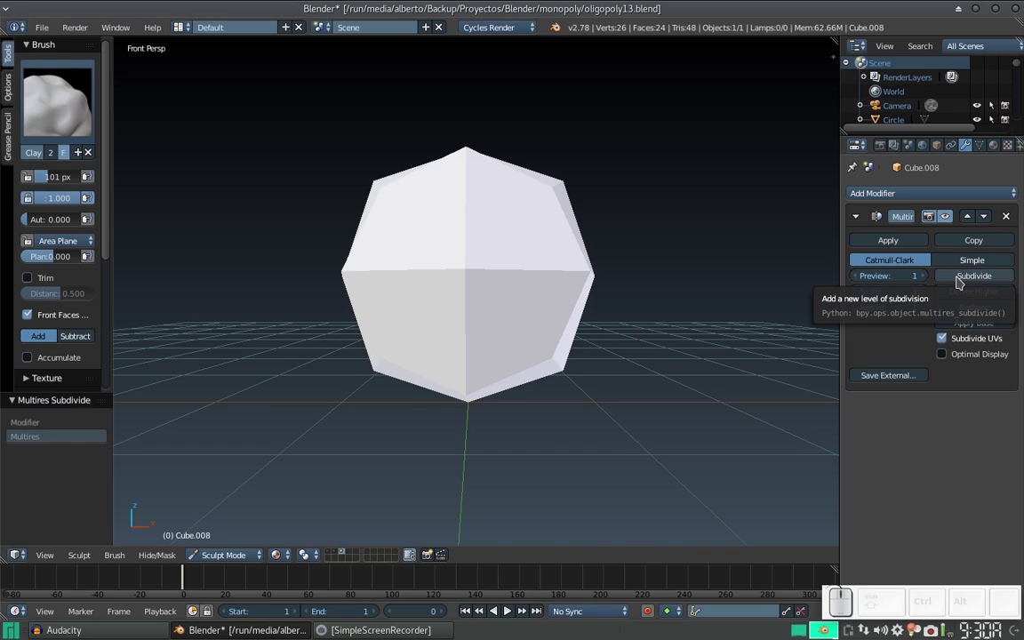
pyautogui.click(962, 282)
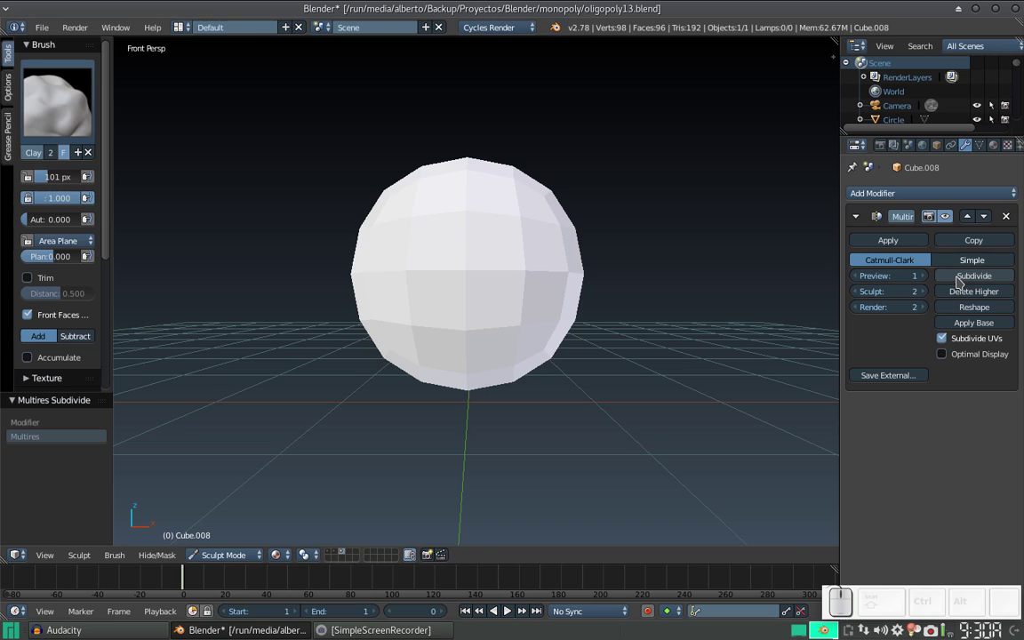
pyautogui.click(962, 282)
pyautogui.click(962, 282)
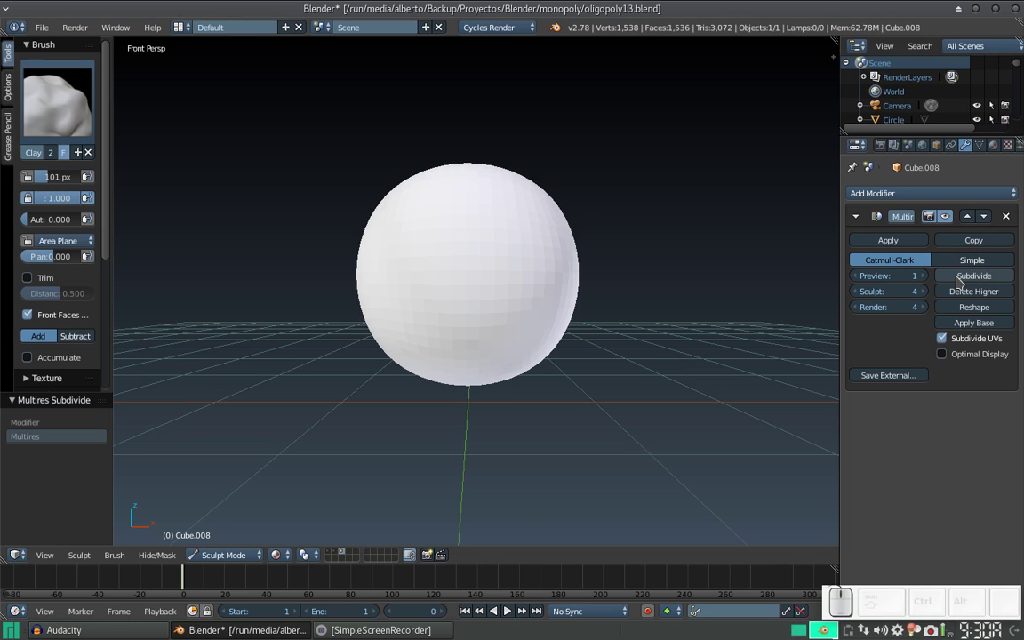
pyautogui.click(962, 281)
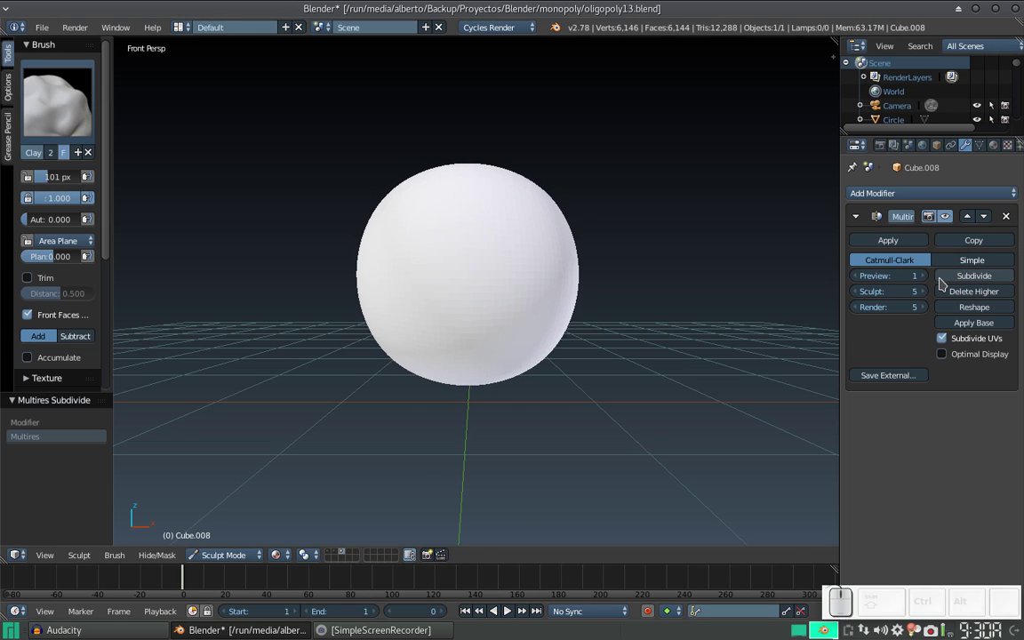
# Step: Undo and delete the higher subdivision levels, reverting to the plain cube
pyautogui.press('ctrl+z')
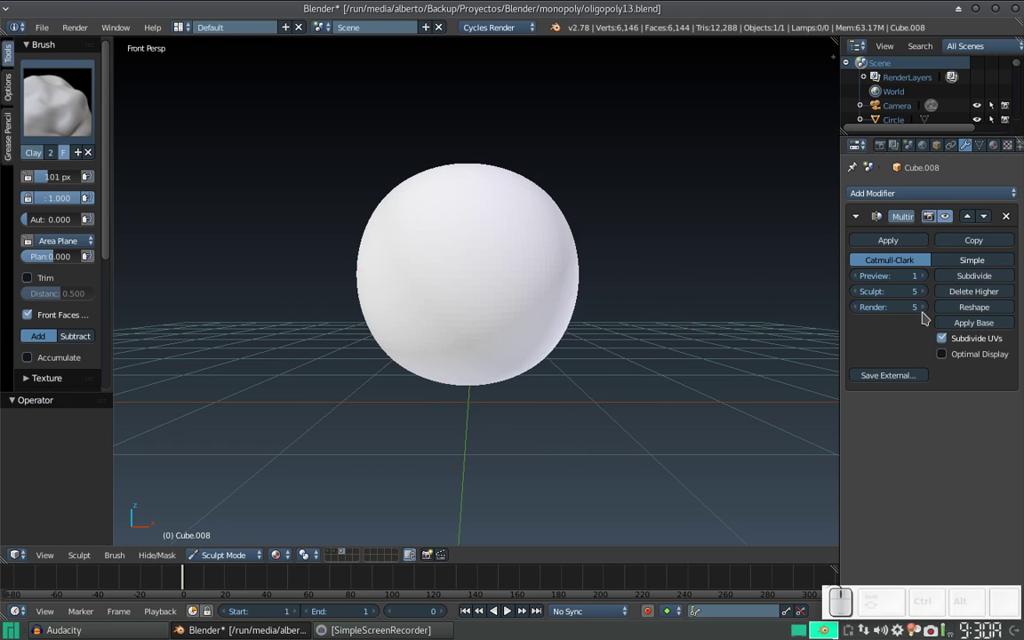
pyautogui.click(964, 301)
pyautogui.click(964, 301)
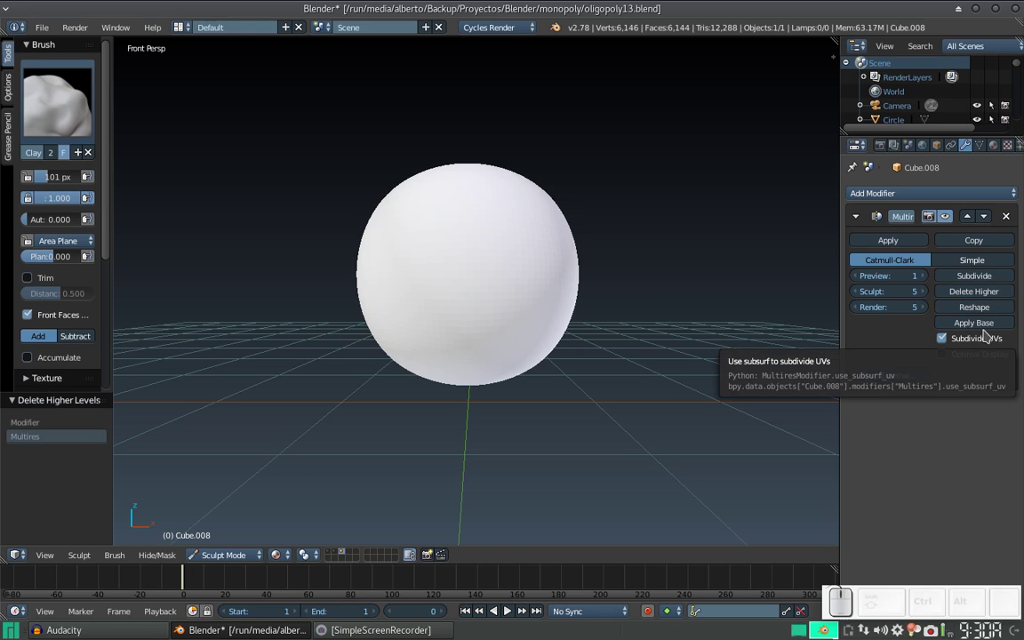
pyautogui.doubleClick(1009, 228)
# Step: Remove the Multires modifier, add a fresh one and subdivide it four times
pyautogui.click(955, 200)
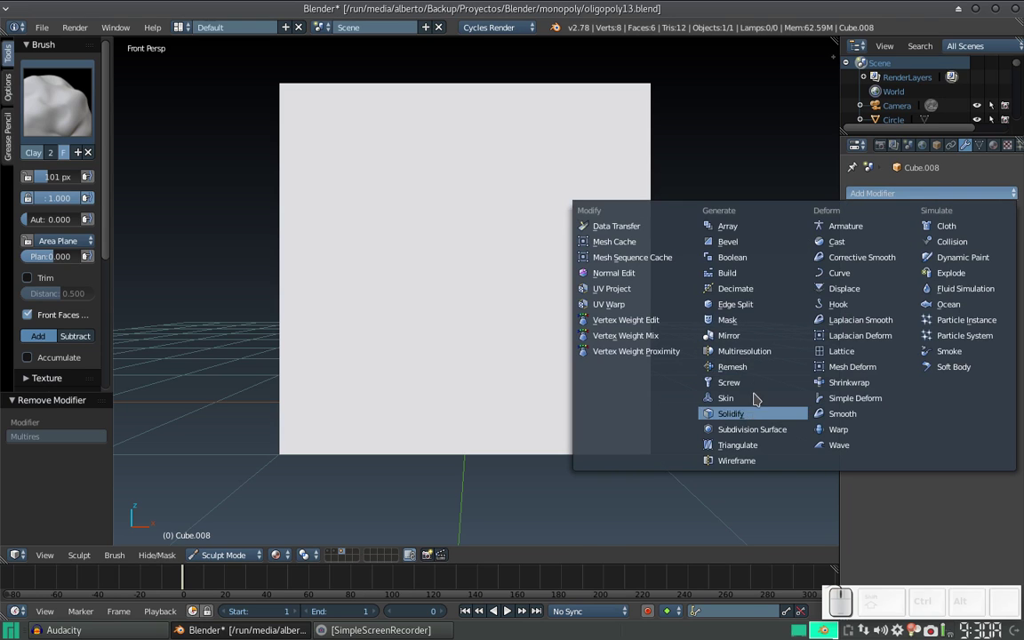
pyautogui.click(776, 349)
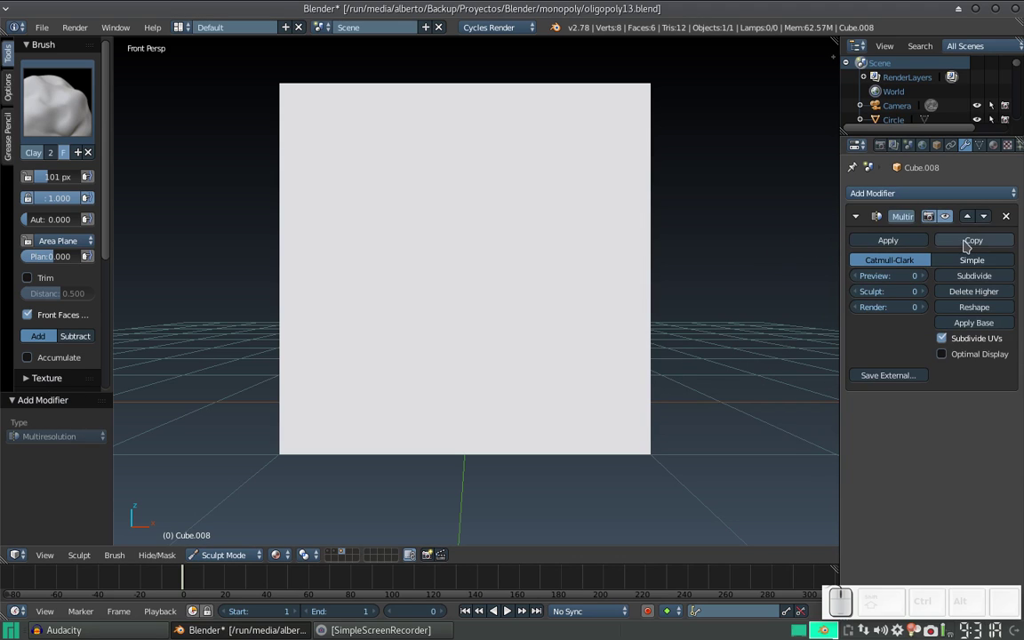
pyautogui.click(970, 278)
pyautogui.click(970, 279)
pyautogui.click(970, 278)
pyautogui.click(970, 278)
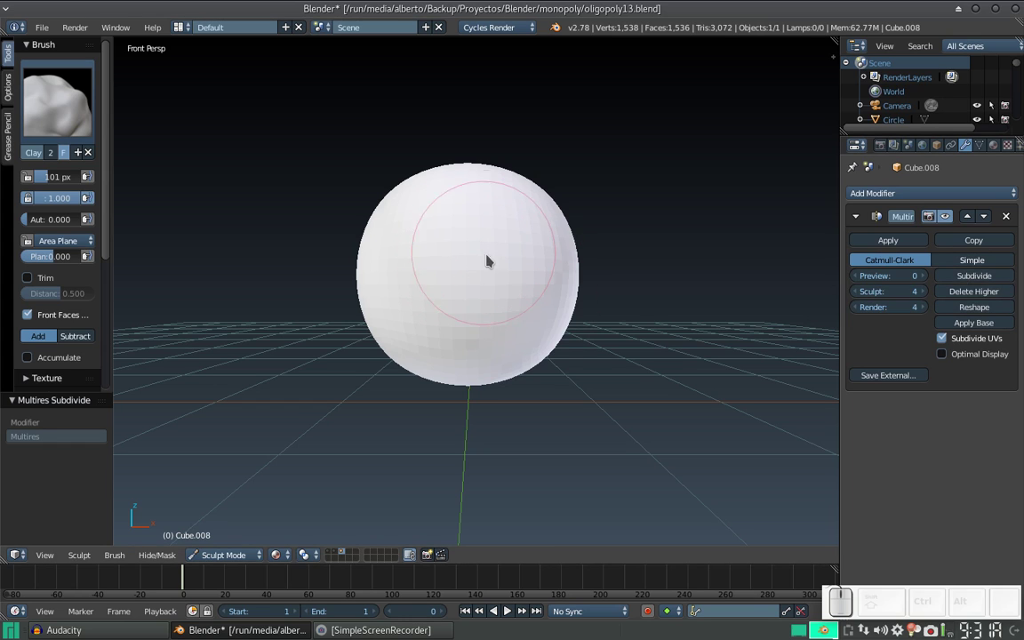
# Step: With a large Grab brush, stretch the sphere into an egg-like head shape
pyautogui.press('f')
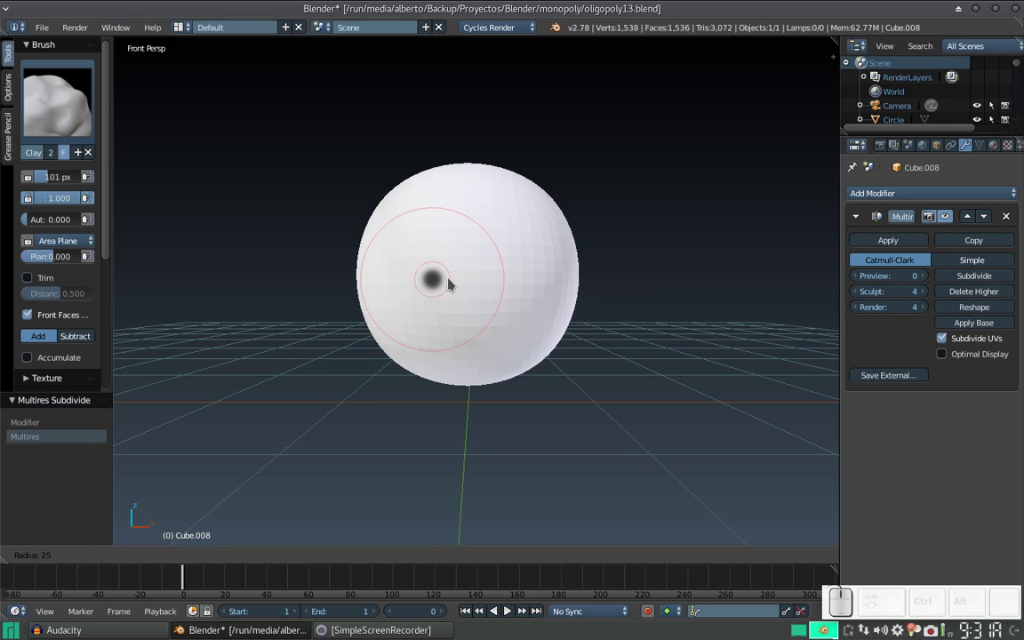
pyautogui.click(457, 282)
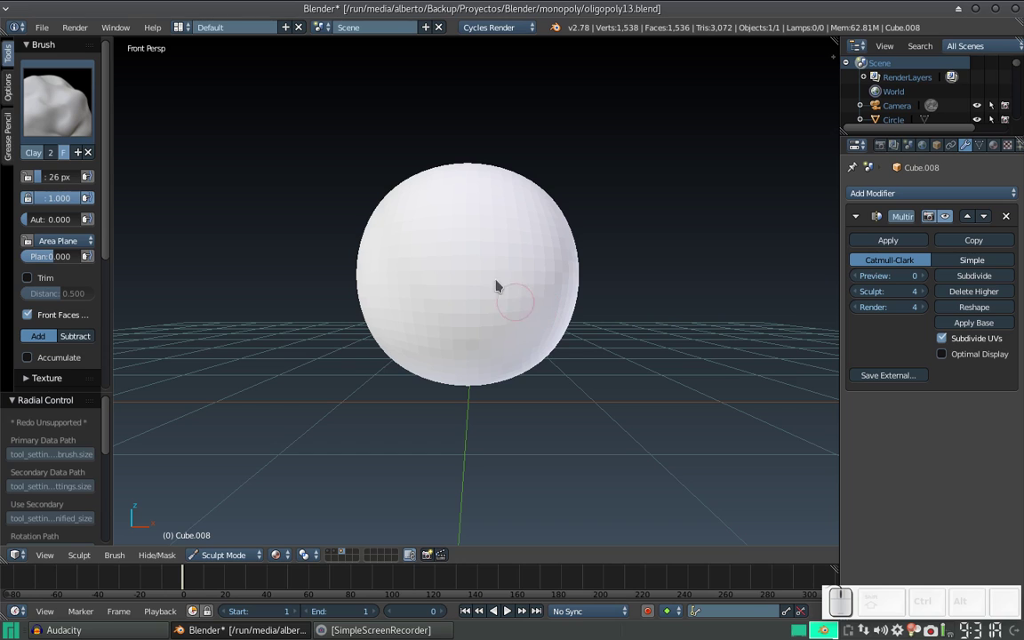
pyautogui.click(72, 124)
pyautogui.click(402, 200)
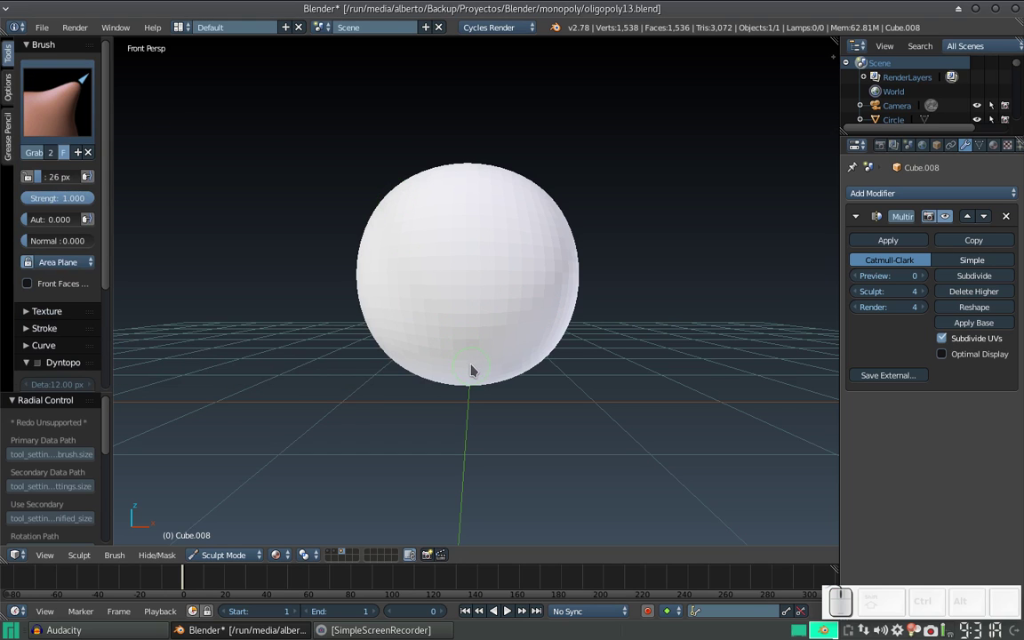
pyautogui.press('f')
pyautogui.click(563, 386)
pyautogui.moveTo(472, 382); pyautogui.dragTo(468, 391)
pyautogui.press('ctrl+z')
pyautogui.press('f')
pyautogui.click(525, 404)
pyautogui.moveTo(479, 376); pyautogui.dragTo(483, 389)
pyautogui.moveTo(485, 335); pyautogui.dragTo(479, 343)
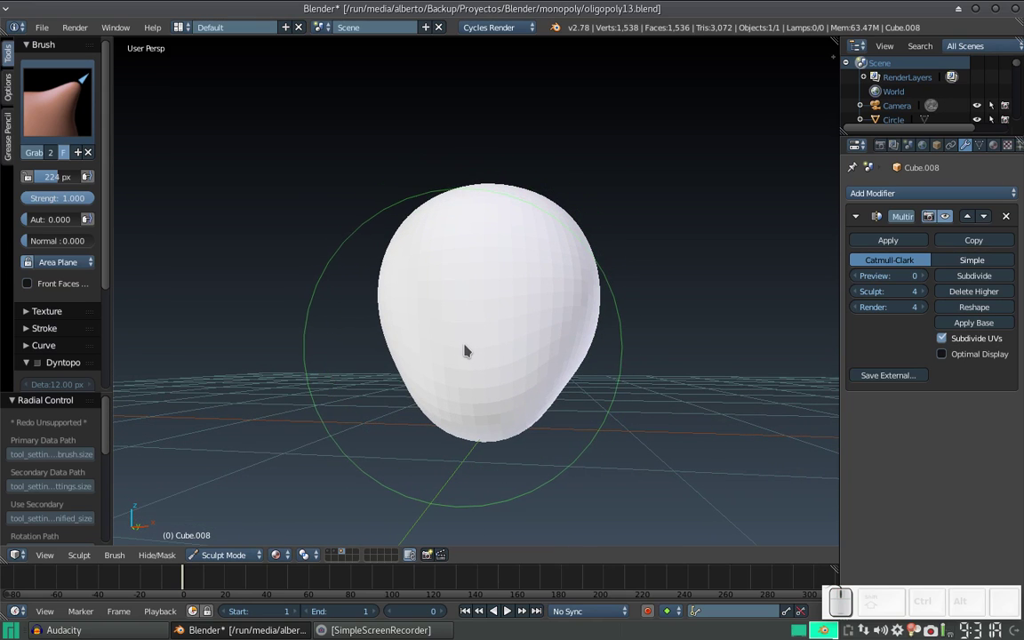
# Step: From front view, use the Clay brush to broaden and round out the skull
pyautogui.press('KP_1')
pyautogui.click(70, 131)
pyautogui.click(117, 195)
pyautogui.press('f')
pyautogui.click(381, 313)
pyautogui.middleClick(472, 300)
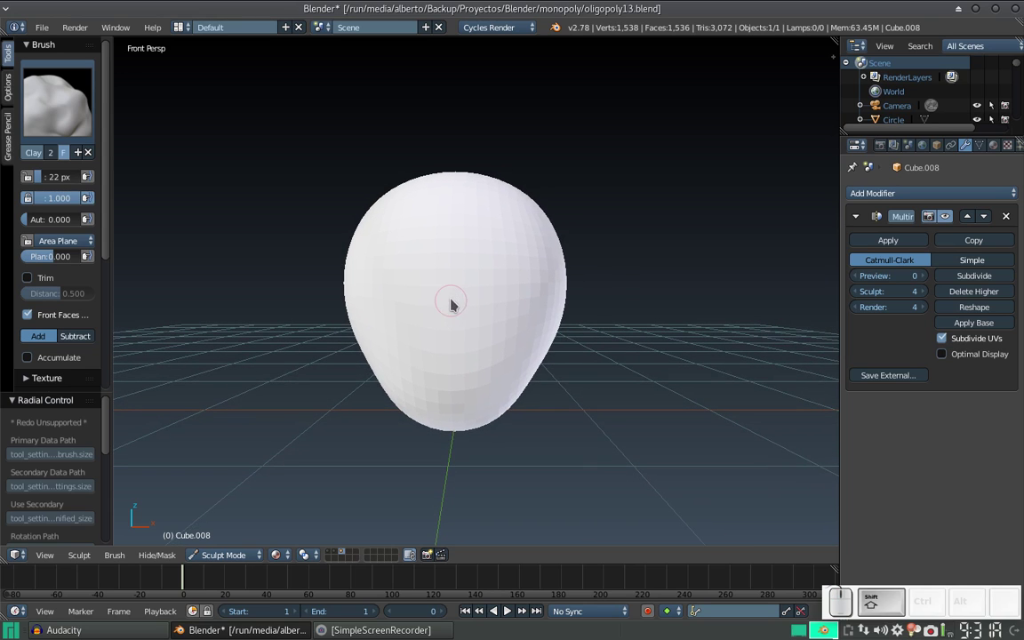
pyautogui.press('KP_Add')
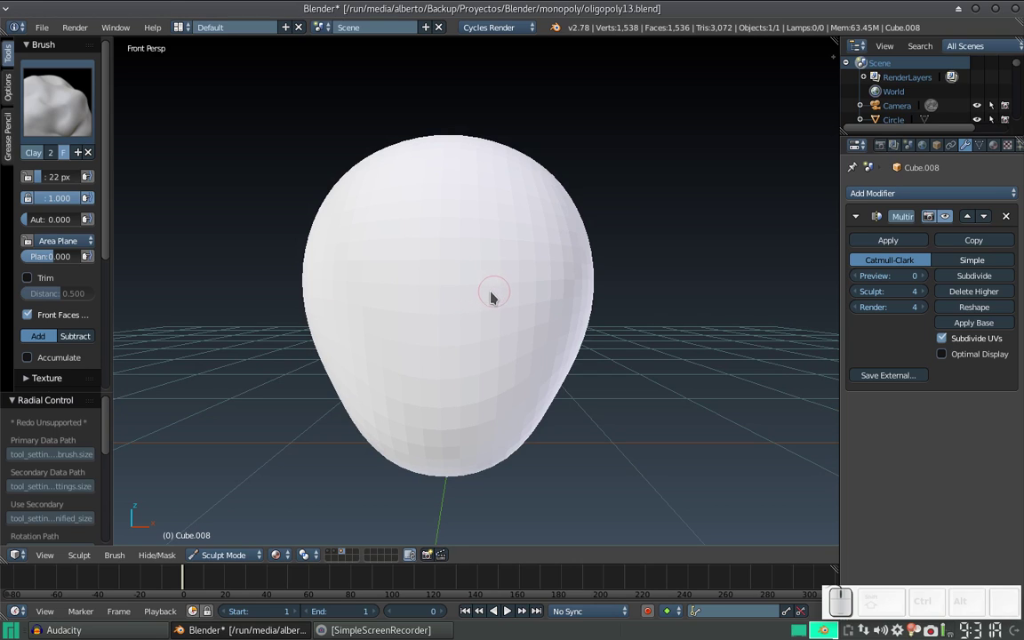
pyautogui.moveTo(487, 297); pyautogui.dragTo(546, 273)
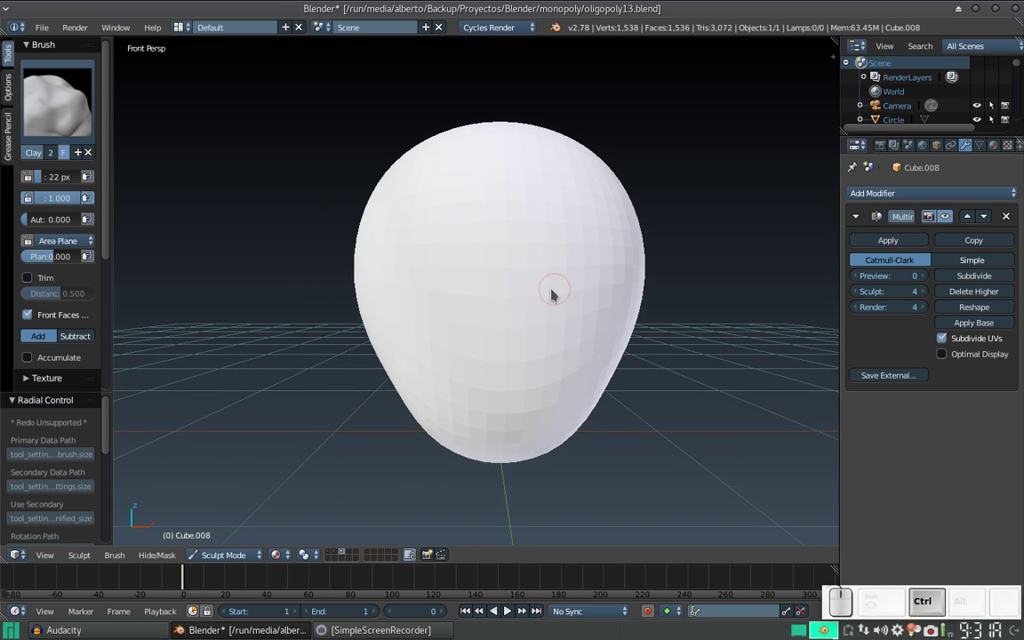
pyautogui.moveTo(569, 286); pyautogui.dragTo(562, 248)
pyautogui.moveTo(540, 255); pyautogui.dragTo(561, 245)
# Step: Show the head in grey solid shading and build a horizontal brow band
pyautogui.middleClick(553, 252)
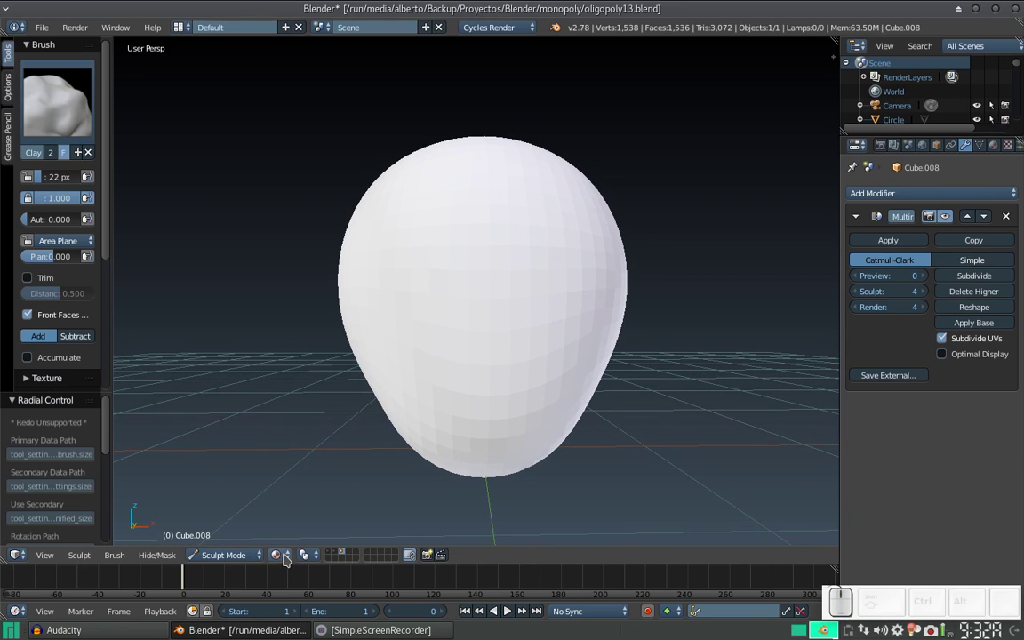
pyautogui.moveTo(289, 564); pyautogui.dragTo(305, 515)
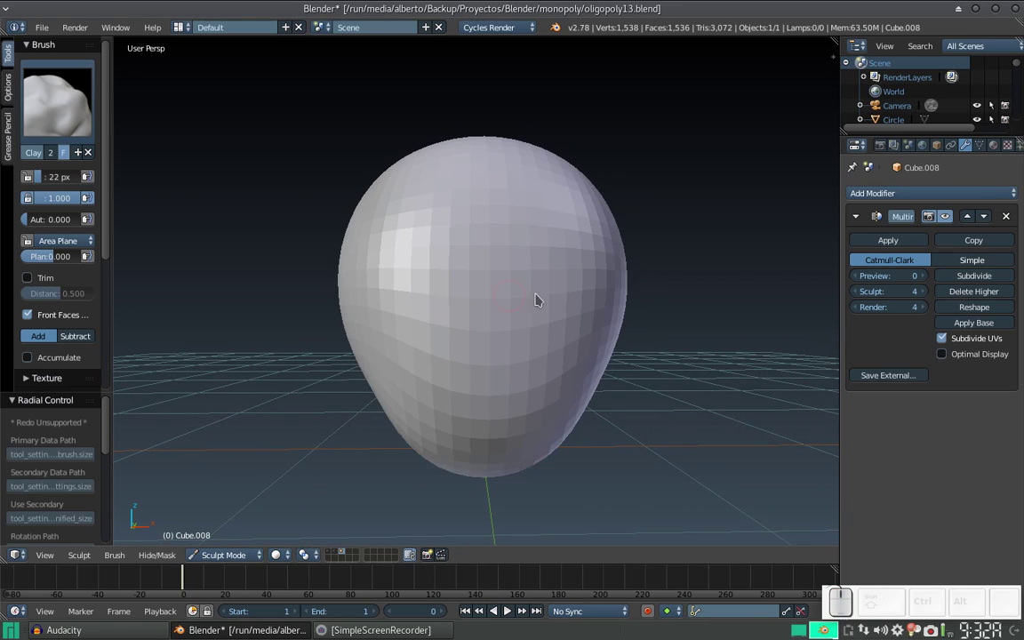
pyautogui.moveTo(557, 279); pyautogui.dragTo(546, 293)
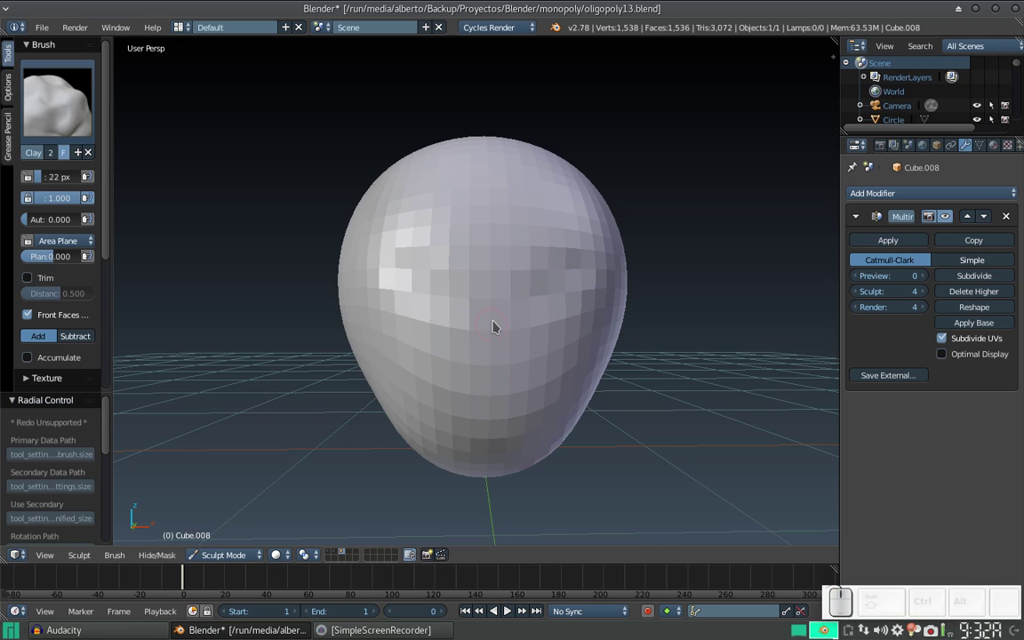
pyautogui.moveTo(497, 315); pyautogui.dragTo(686, 261)
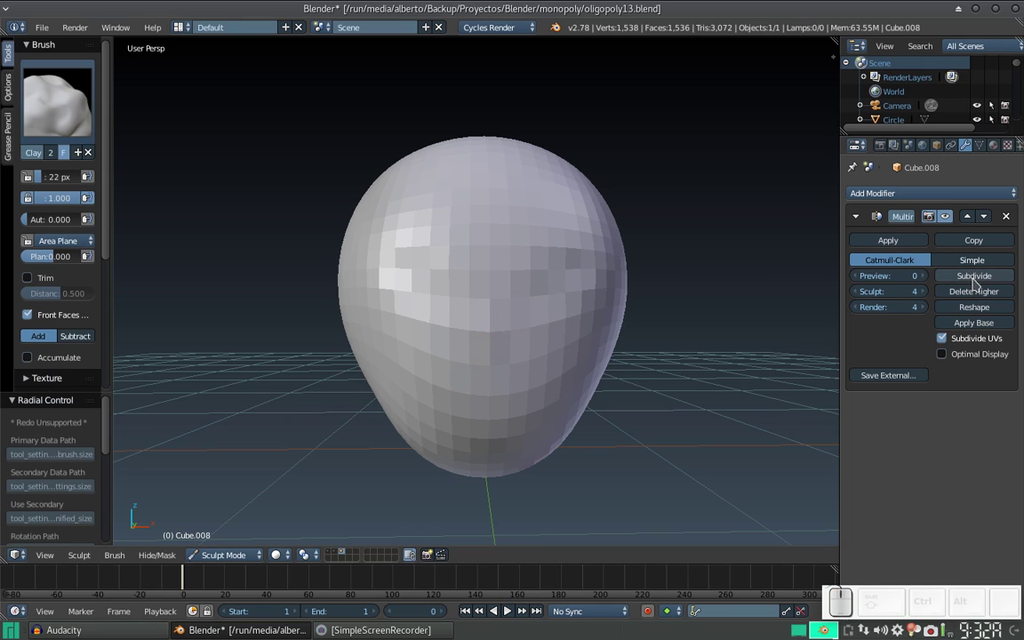
# Step: Add a finer multires level and carve eye sockets, nose and mouth
pyautogui.click(985, 281)
pyautogui.moveTo(499, 293); pyautogui.dragTo(595, 272)
pyautogui.moveTo(563, 272); pyautogui.dragTo(567, 273)
# Step: Deepen the eye sockets with a few strokes
pyautogui.press('ctrl+z')
pyautogui.moveTo(559, 280); pyautogui.dragTo(585, 265)
pyautogui.moveTo(586, 271); pyautogui.dragTo(525, 297)
pyautogui.middleClick(543, 265)
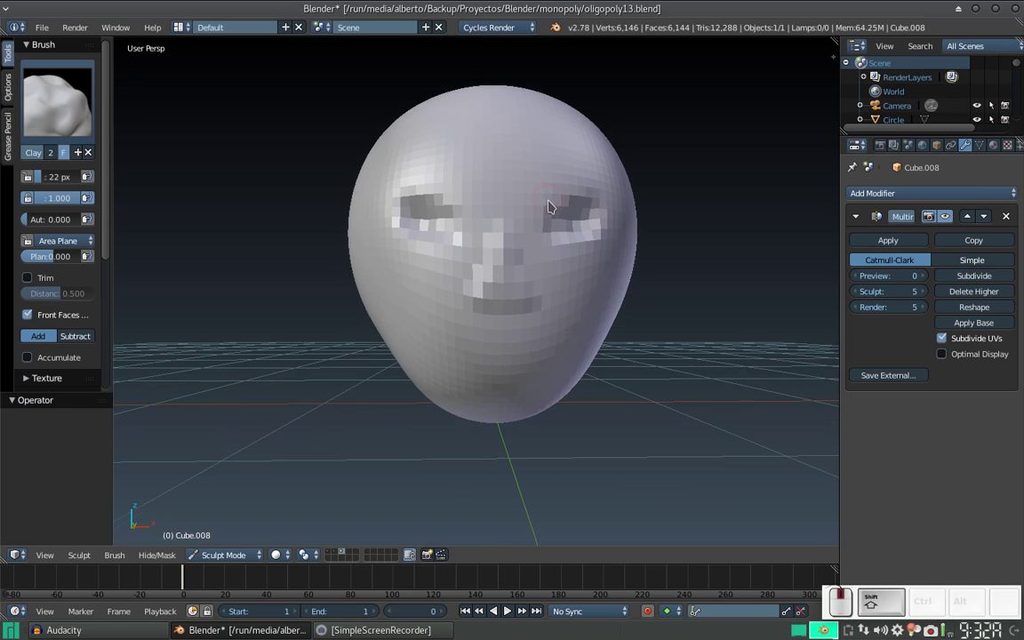
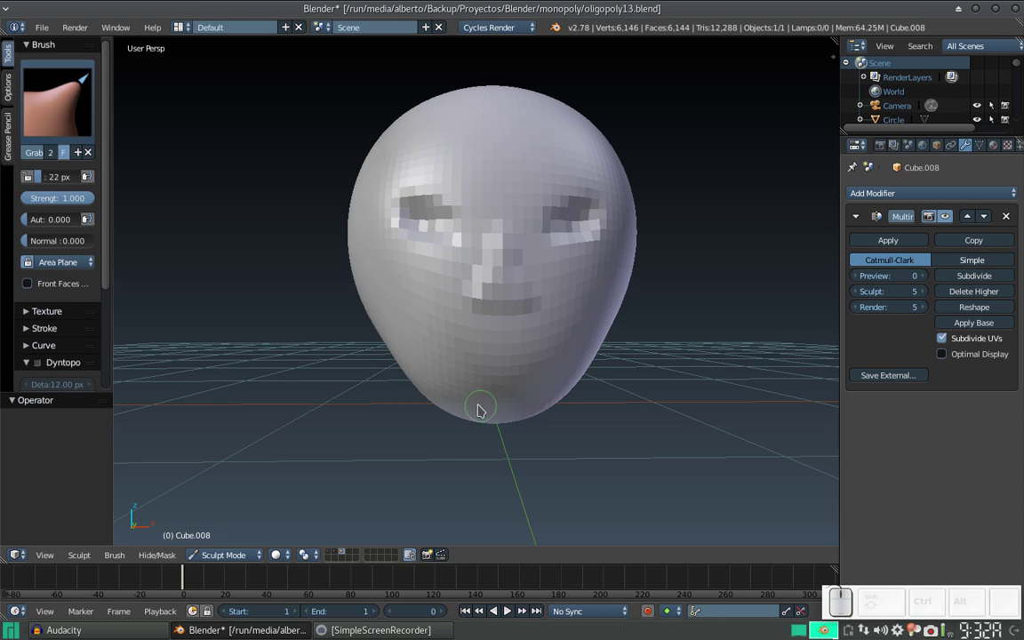
# Step: With a 280 px Grab brush, pull the lower face into a narrower jaw
pyautogui.press('f')
pyautogui.click(656, 476)
pyautogui.press('KP_1')
pyautogui.moveTo(567, 365); pyautogui.dragTo(541, 345)
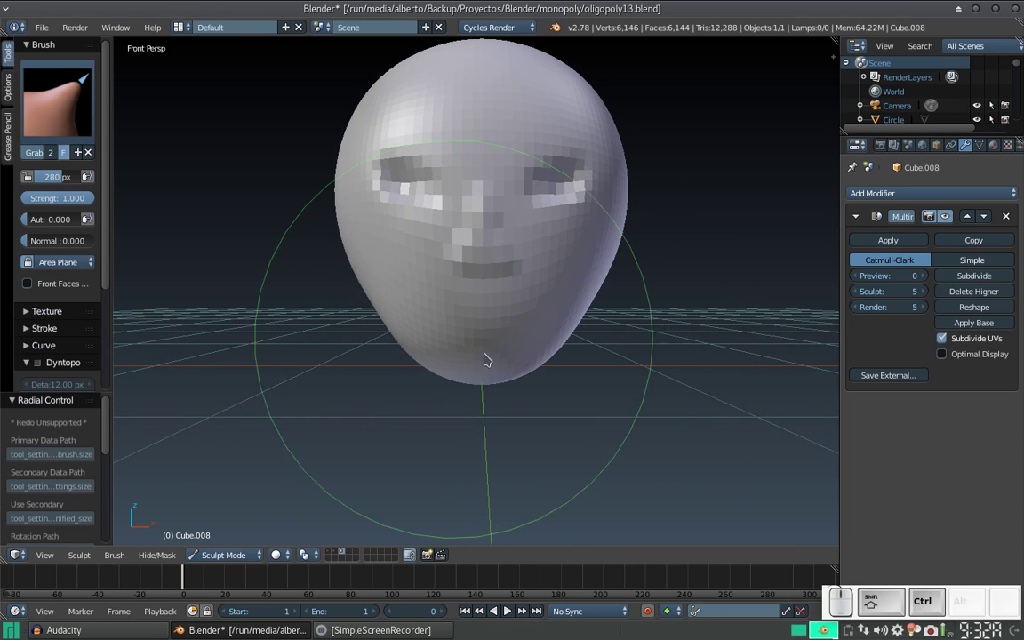
pyautogui.moveTo(484, 375); pyautogui.dragTo(485, 388)
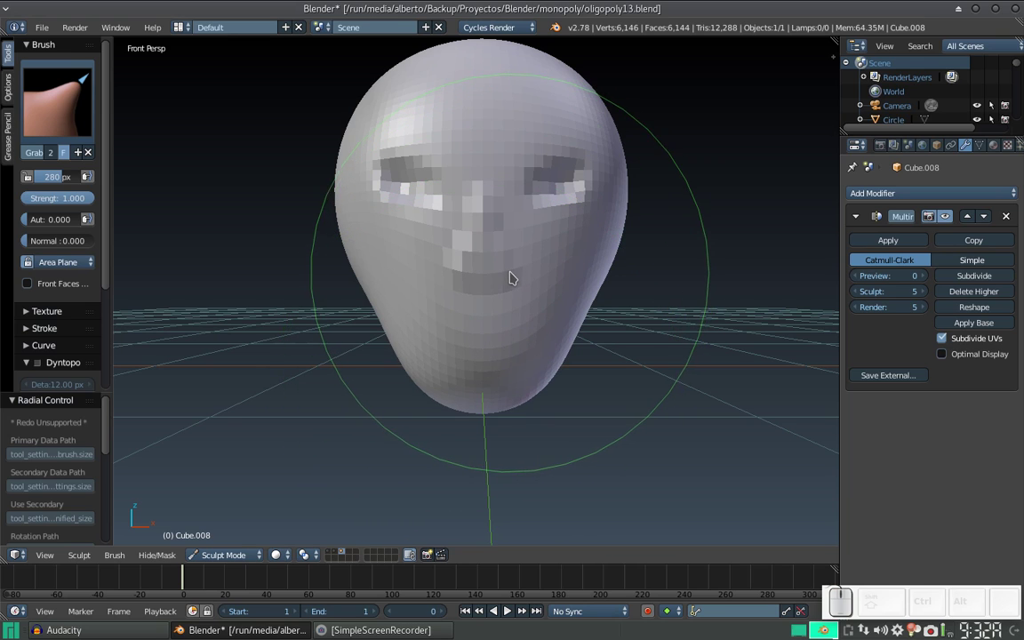
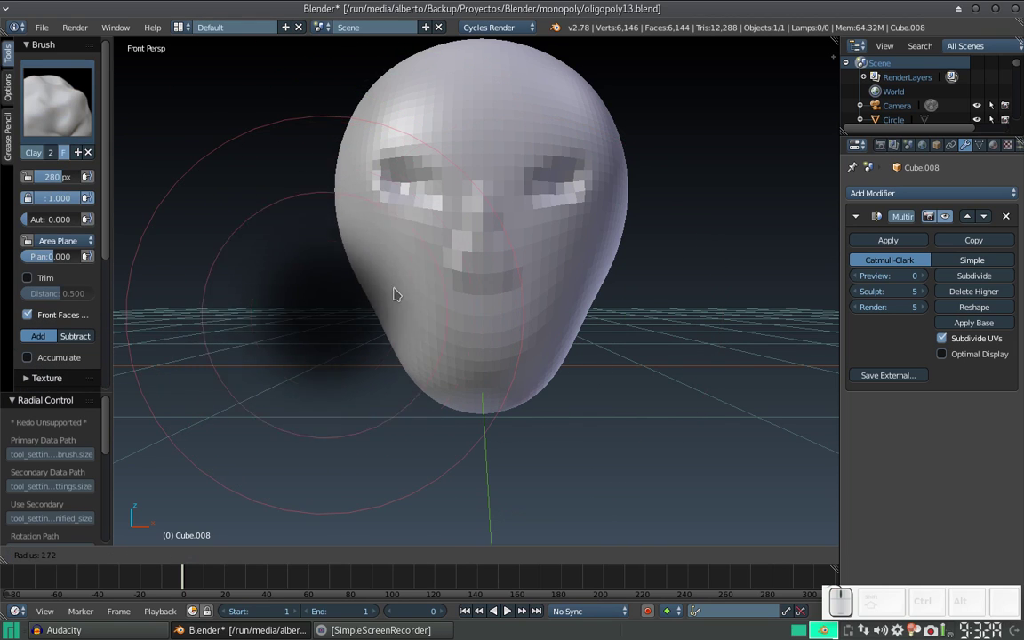
# Step: Build up the nose tip with a 22 px Clay brush
pyautogui.click(357, 313)
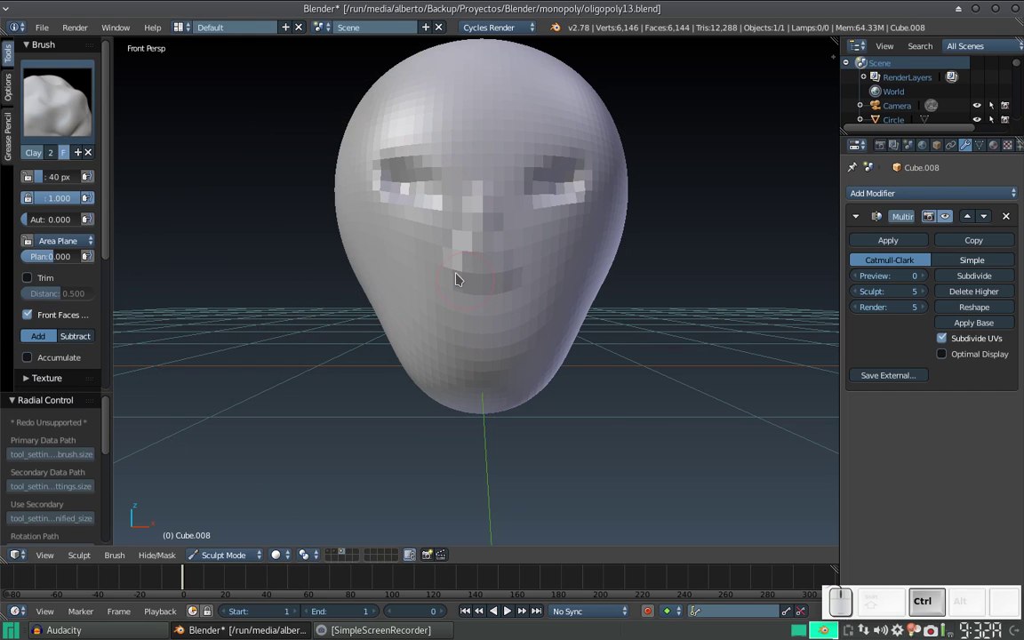
pyautogui.click(454, 278)
pyautogui.moveTo(490, 210); pyautogui.dragTo(468, 253)
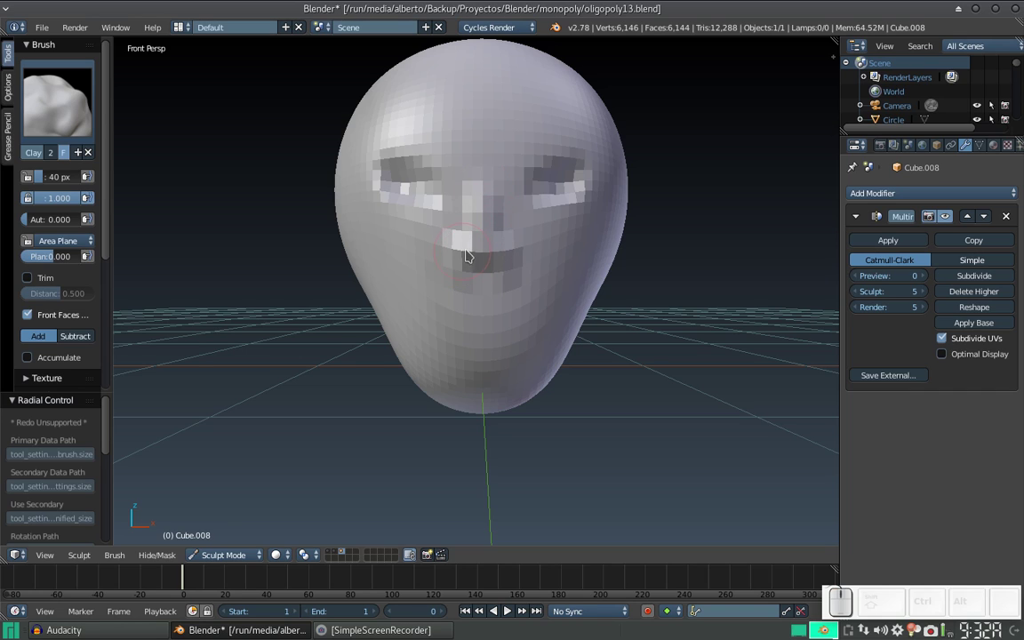
pyautogui.press('f')
pyautogui.click(464, 263)
pyautogui.click(470, 254)
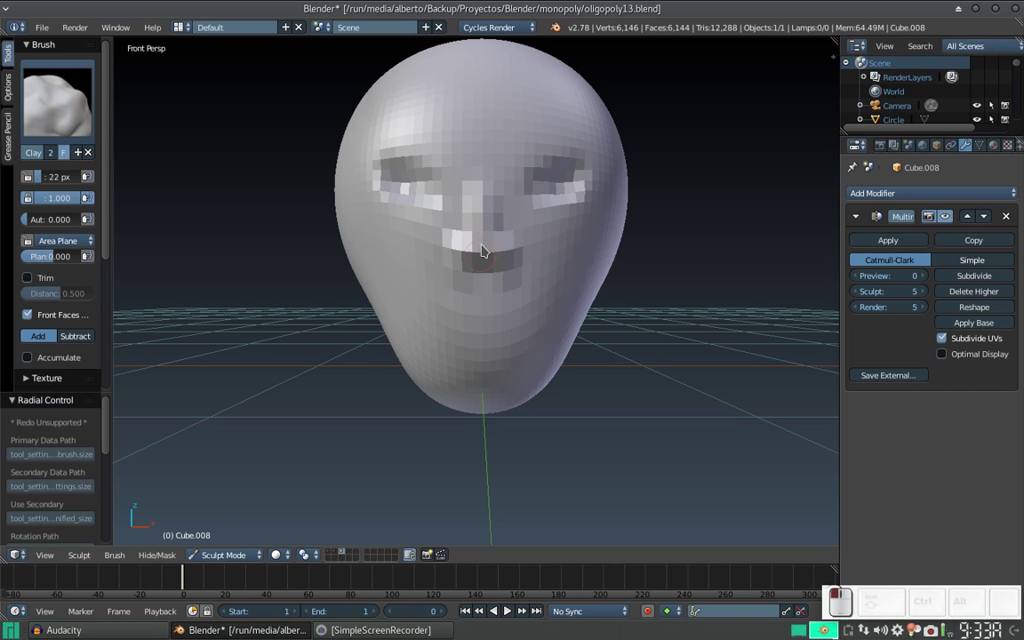
pyautogui.click(484, 173)
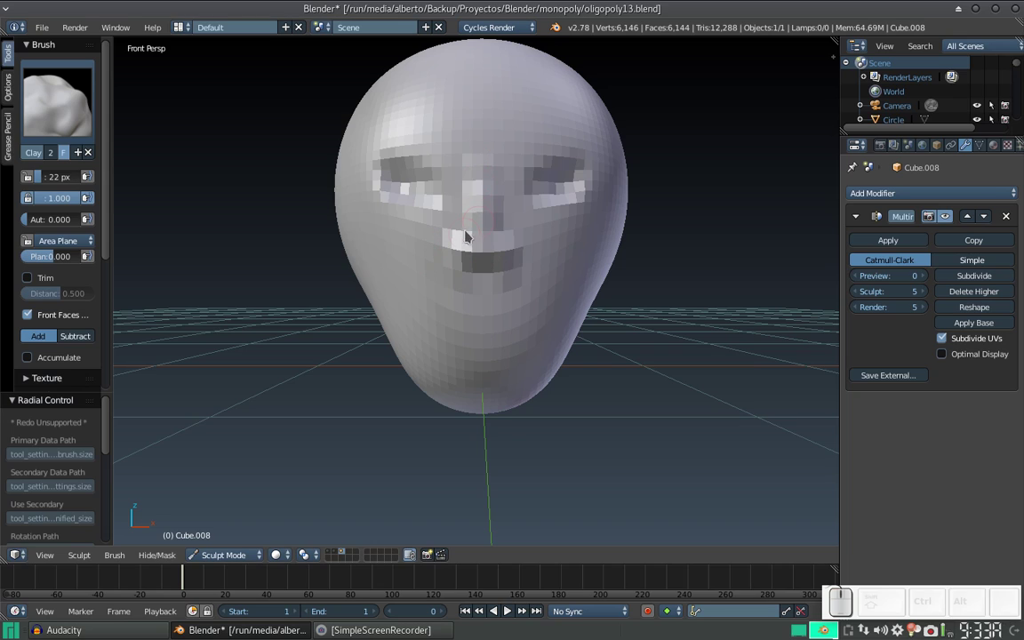
# Step: Raise the nose bridge and add clay along it up toward the eyes
pyautogui.press('ctrl+z')
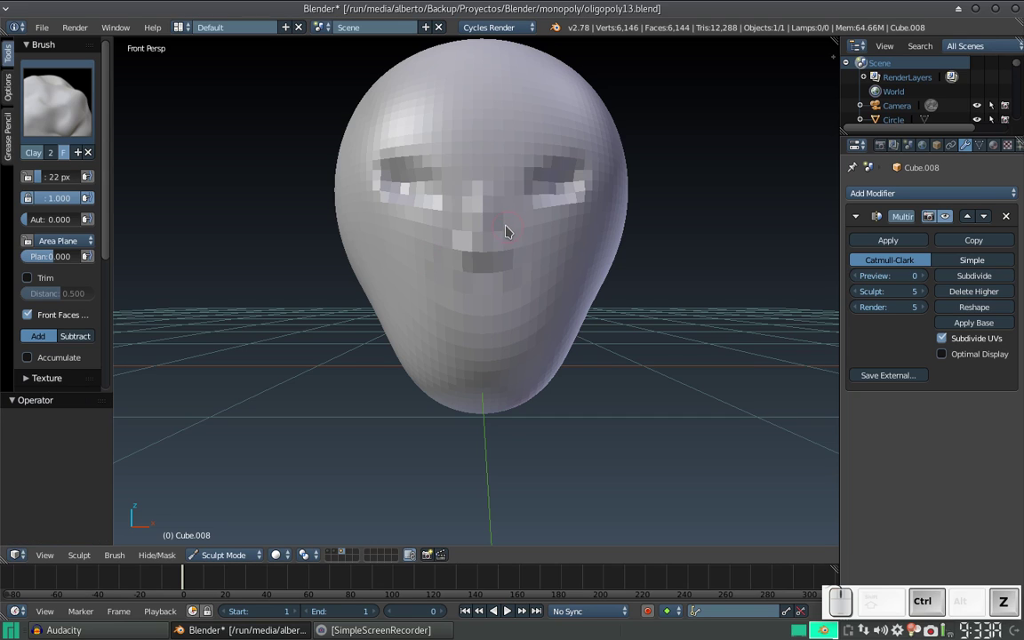
pyautogui.moveTo(486, 171); pyautogui.dragTo(469, 238)
pyautogui.click(466, 230)
pyautogui.click(462, 247)
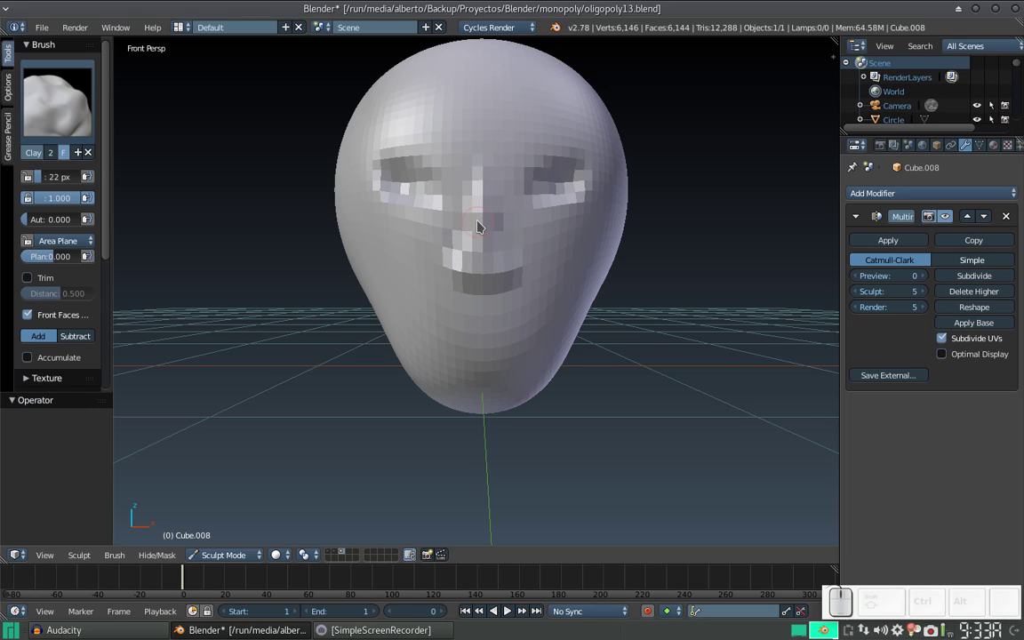
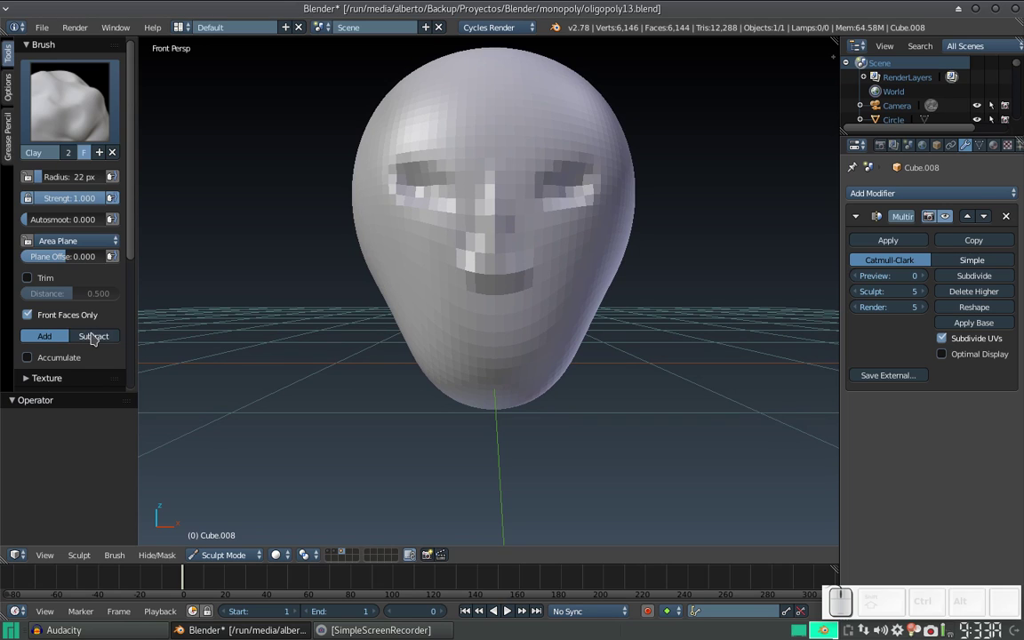
# Step: Build up the nose bridge between the eyes and start the brow ridge
pyautogui.rightClick(225, 310)
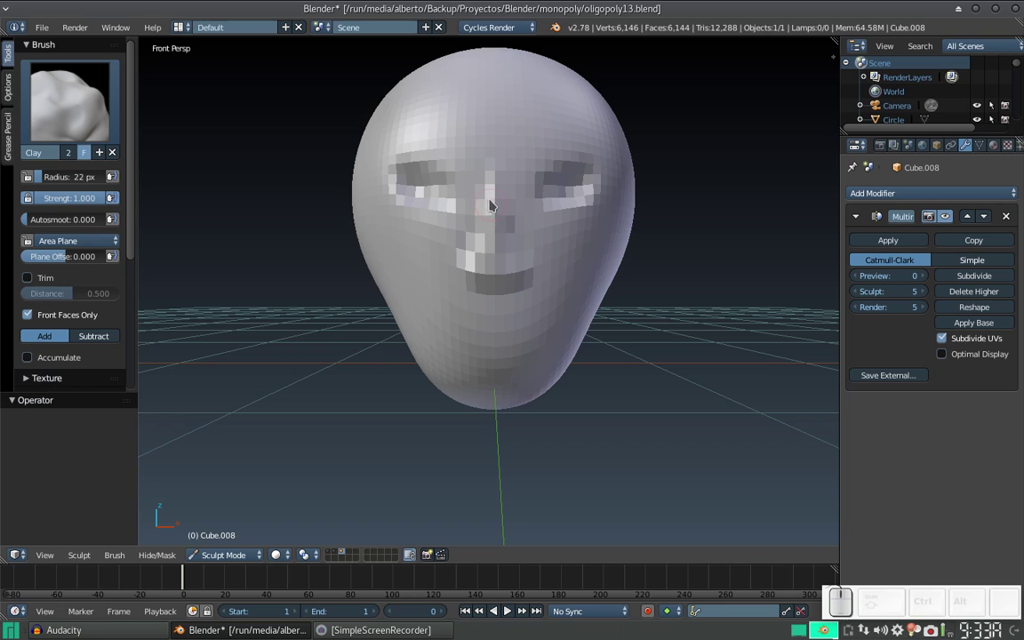
pyautogui.moveTo(499, 194); pyautogui.dragTo(500, 196)
pyautogui.click(501, 178)
pyautogui.click(507, 163)
pyautogui.moveTo(543, 154); pyautogui.dragTo(515, 148)
pyautogui.click(498, 131)
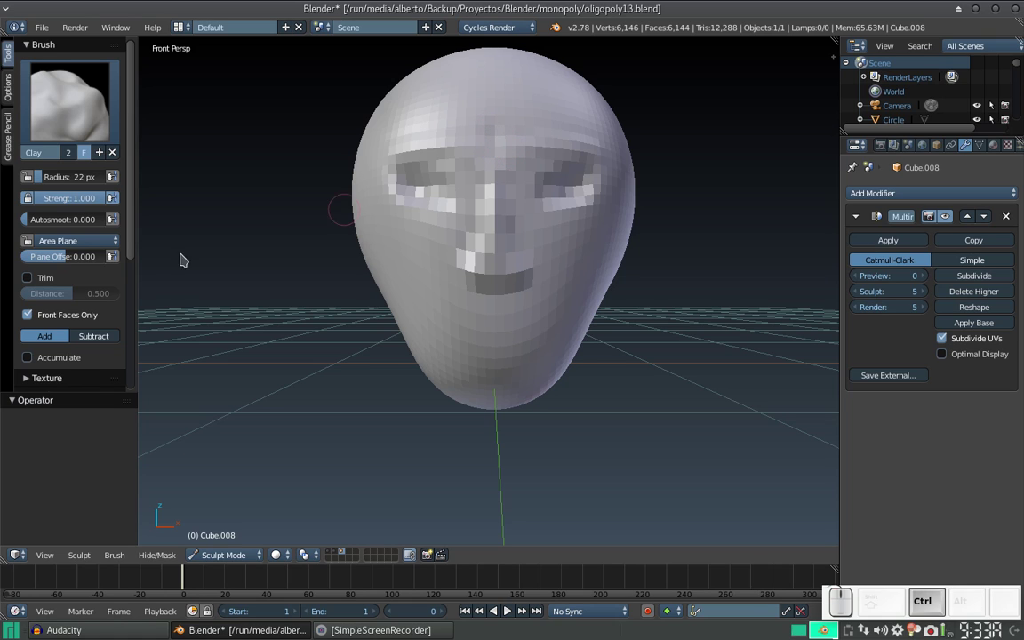
pyautogui.press('ctrl+z')
pyautogui.press('ctrl+z')
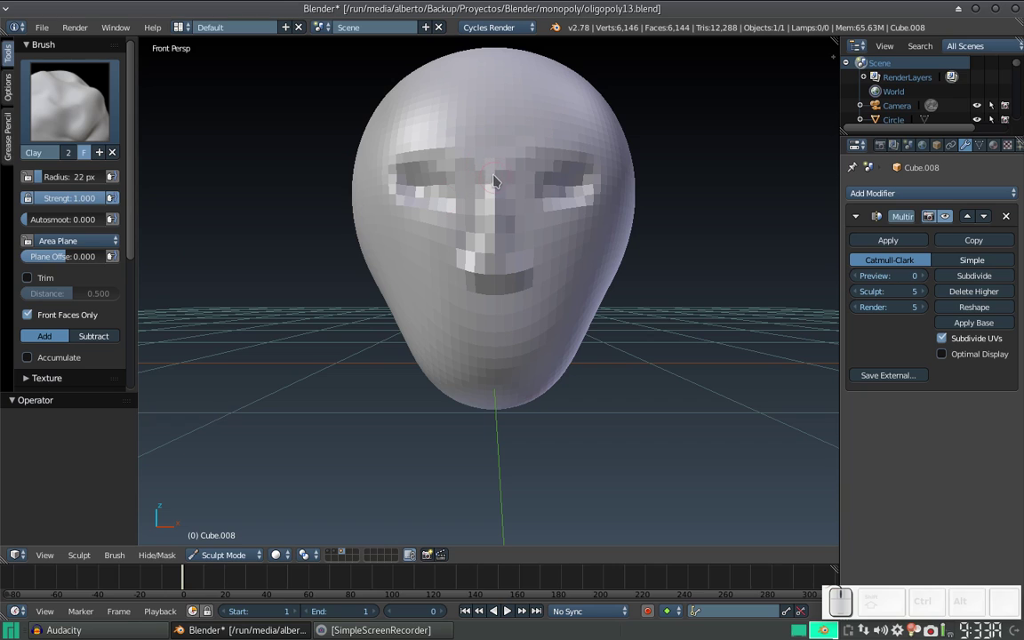
# Step: Raise the forehead and strengthen the brow ridge above the eyes
pyautogui.moveTo(510, 173); pyautogui.dragTo(557, 158)
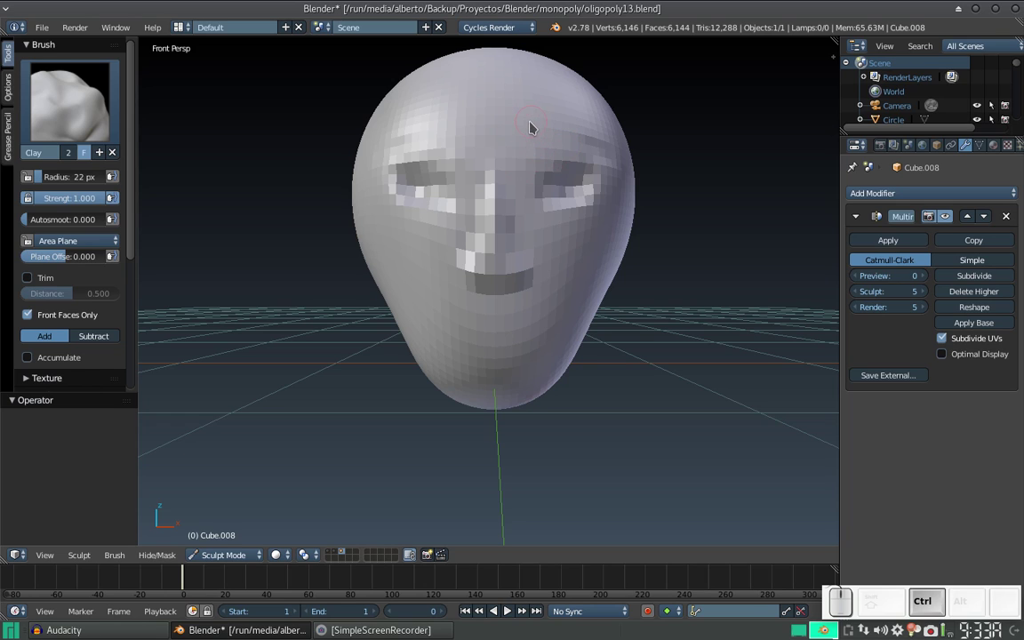
pyautogui.moveTo(504, 172); pyautogui.dragTo(589, 149)
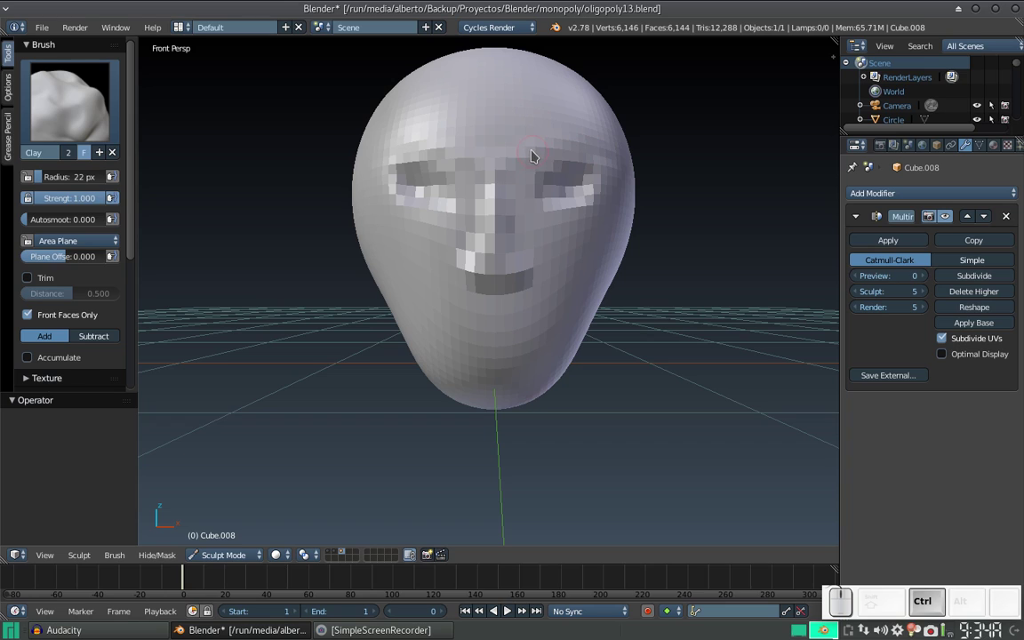
pyautogui.moveTo(513, 164); pyautogui.dragTo(591, 145)
pyautogui.moveTo(521, 165); pyautogui.dragTo(548, 166)
pyautogui.middleClick(524, 168)
pyautogui.click(522, 169)
pyautogui.click(515, 145)
pyautogui.middleClick(514, 143)
# Step: Refine the brow and extend the nose bridge up into the forehead
pyautogui.moveTo(474, 279); pyautogui.dragTo(502, 212)
pyautogui.moveTo(499, 209); pyautogui.dragTo(504, 182)
pyautogui.moveTo(497, 182); pyautogui.dragTo(490, 203)
pyautogui.middleClick(476, 223)
pyautogui.middleClick(493, 206)
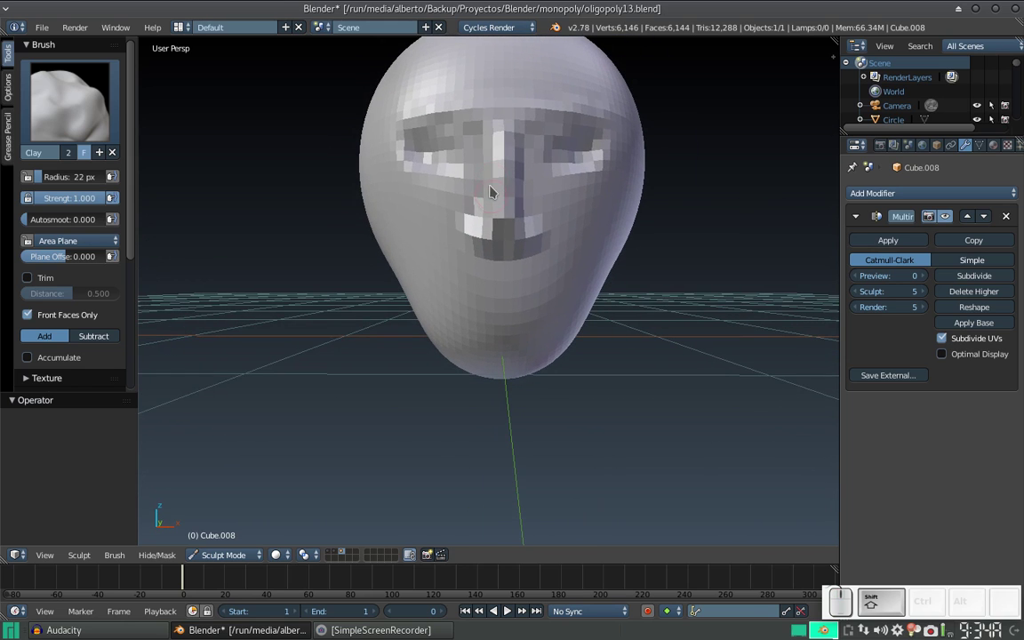
# Step: Sculpt the nose ridge with Grab strokes, then bring the head into right side view
pyautogui.moveTo(500, 176); pyautogui.dragTo(490, 226)
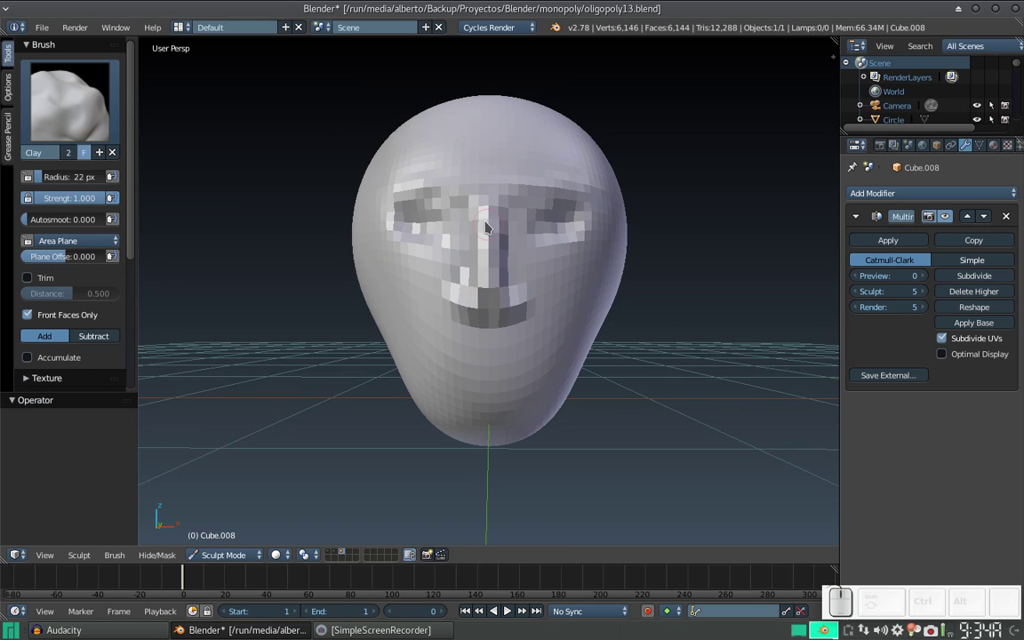
pyautogui.moveTo(493, 211); pyautogui.dragTo(489, 253)
pyautogui.middleClick(470, 229)
pyautogui.moveTo(448, 245); pyautogui.dragTo(330, 199)
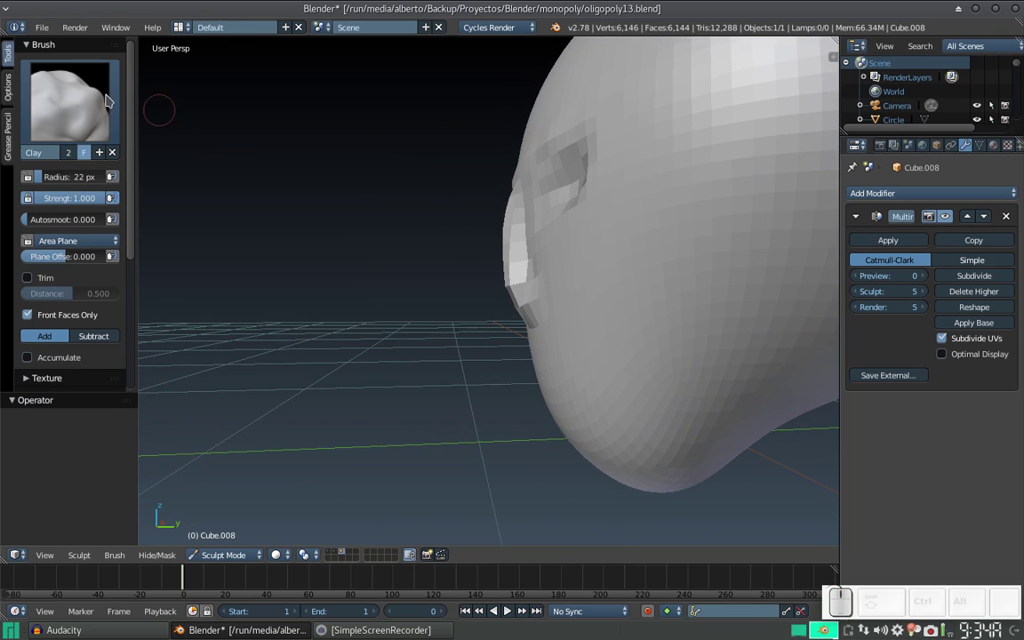
pyautogui.press('KP_3')
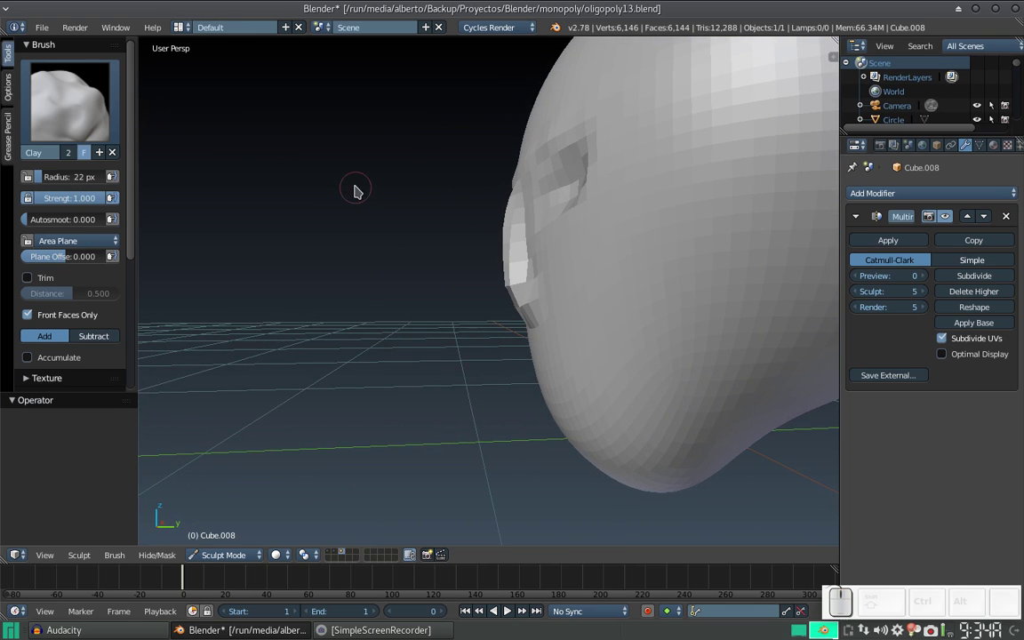
pyautogui.press('KP_3')
pyautogui.middleClick(525, 250)
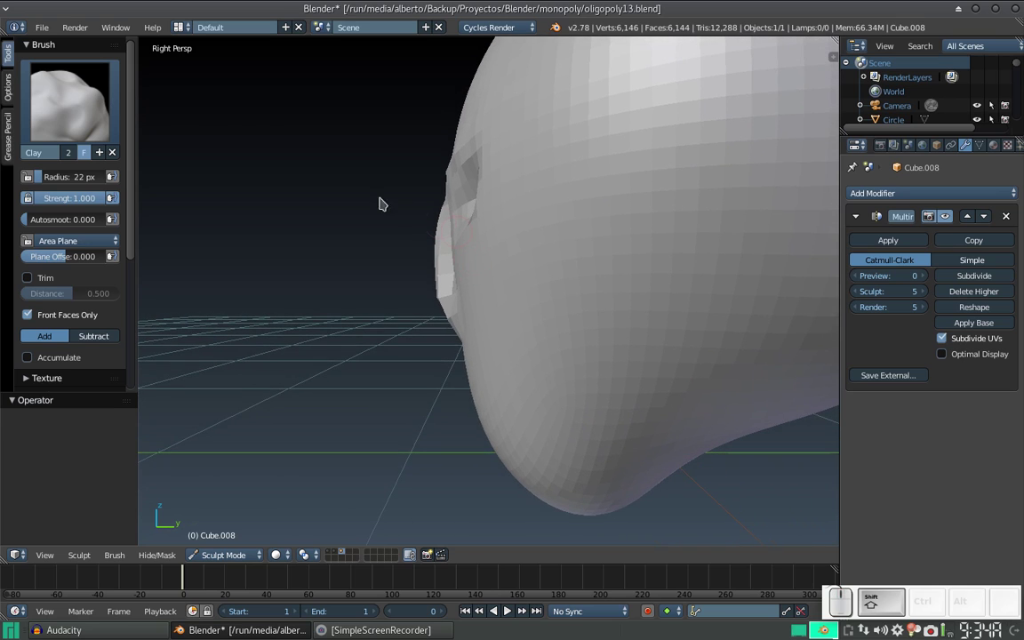
pyautogui.middleClick(350, 245)
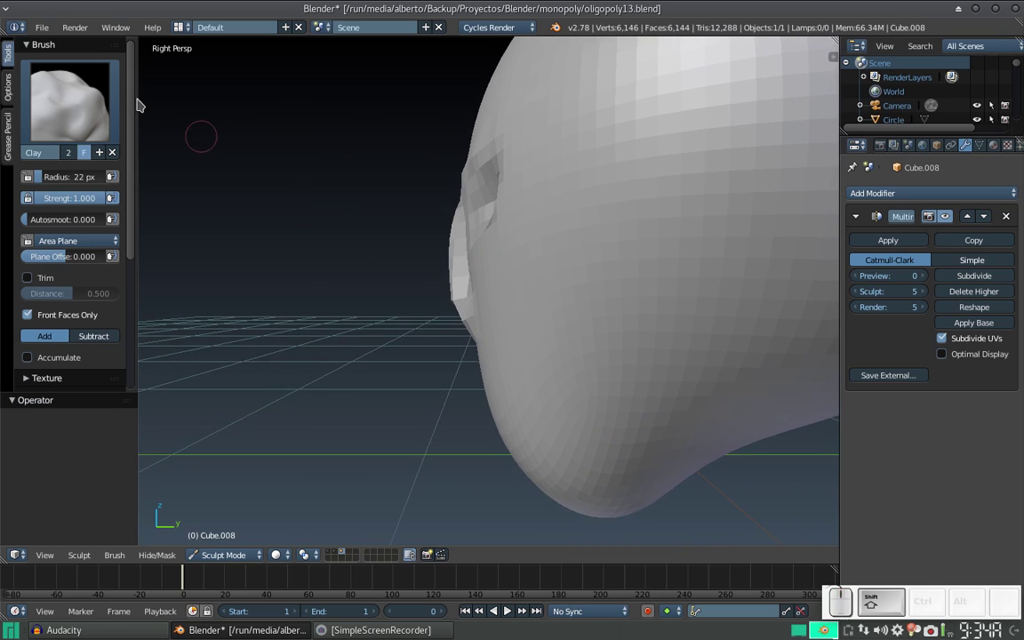
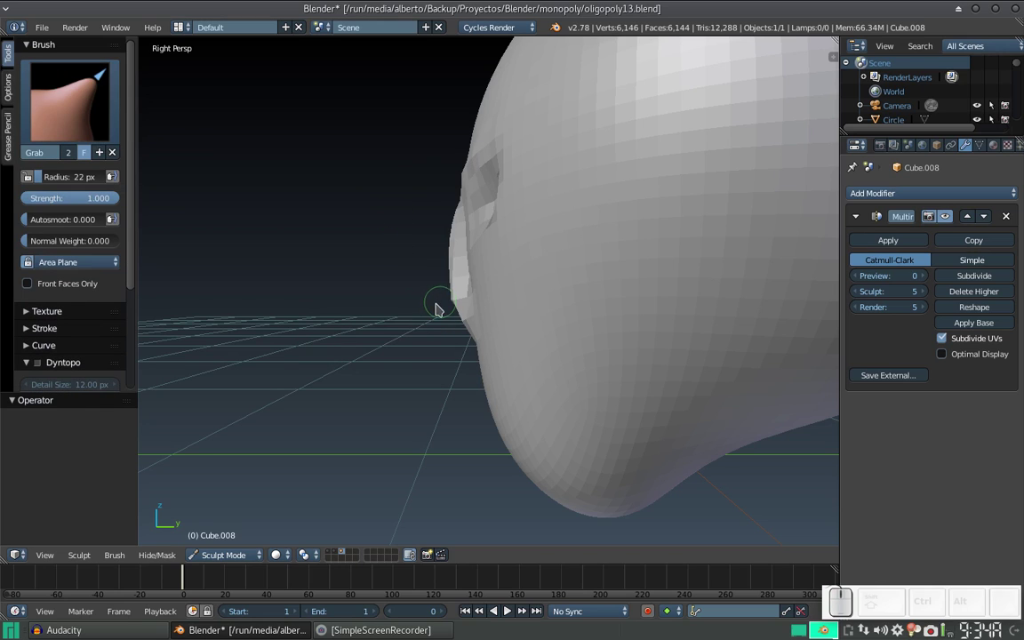
# Step: Enlarge the Grab brush radius and pull the nose outward from the face in profile
pyautogui.press('f')
pyautogui.click(477, 346)
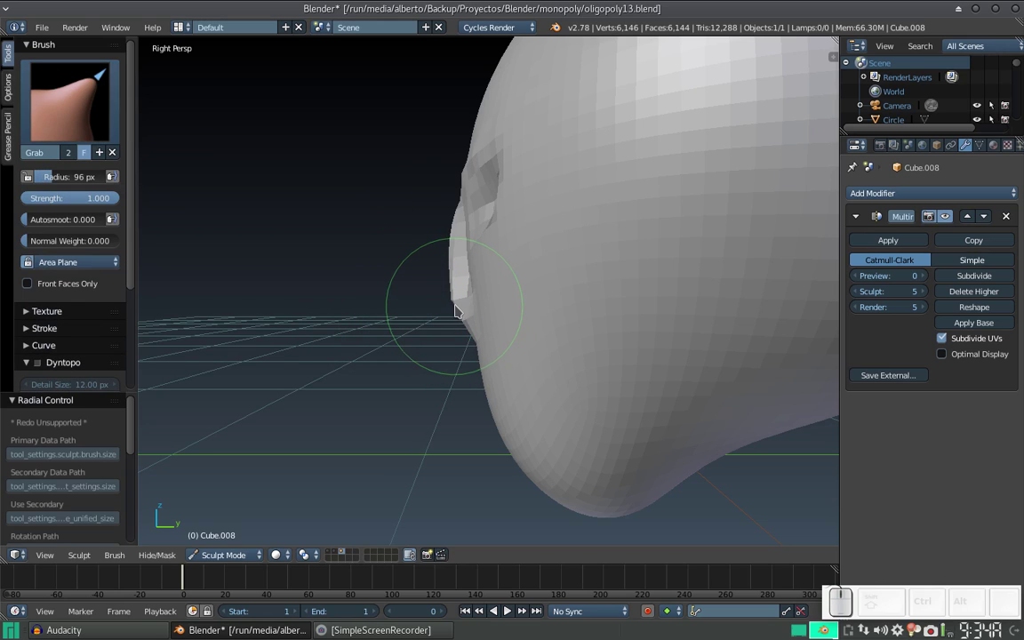
pyautogui.moveTo(462, 304); pyautogui.dragTo(439, 306)
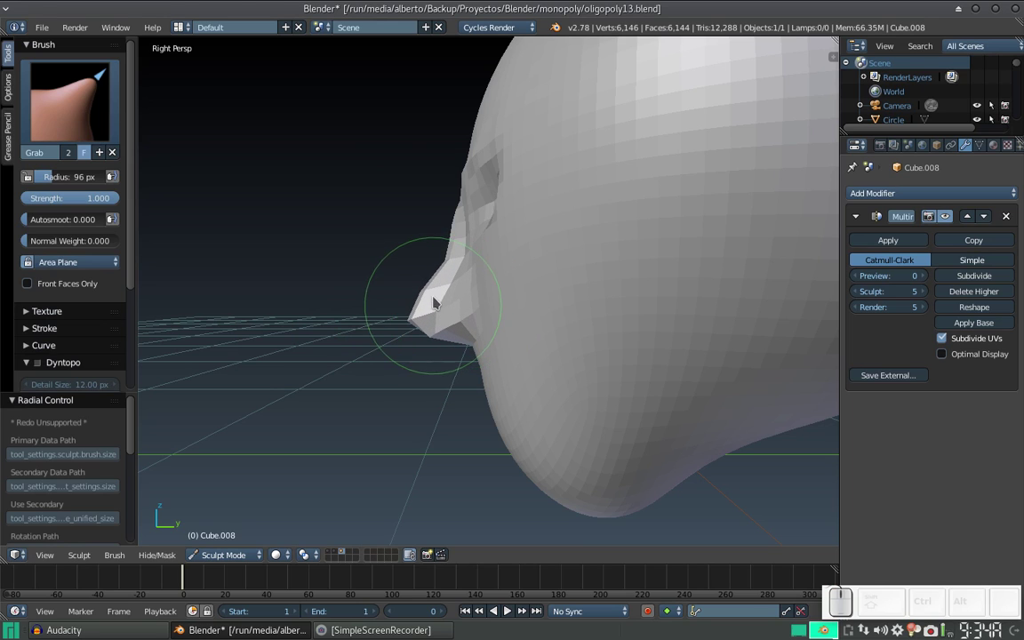
pyautogui.moveTo(442, 281); pyautogui.dragTo(510, 272)
# Step: From front view, shape the nose tip and the area beneath it with short strokes
pyautogui.press('KP_1')
pyautogui.moveTo(493, 337); pyautogui.dragTo(491, 343)
pyautogui.moveTo(492, 347); pyautogui.dragTo(489, 341)
pyautogui.click(473, 336)
pyautogui.click(463, 331)
pyautogui.click(469, 329)
pyautogui.click(537, 327)
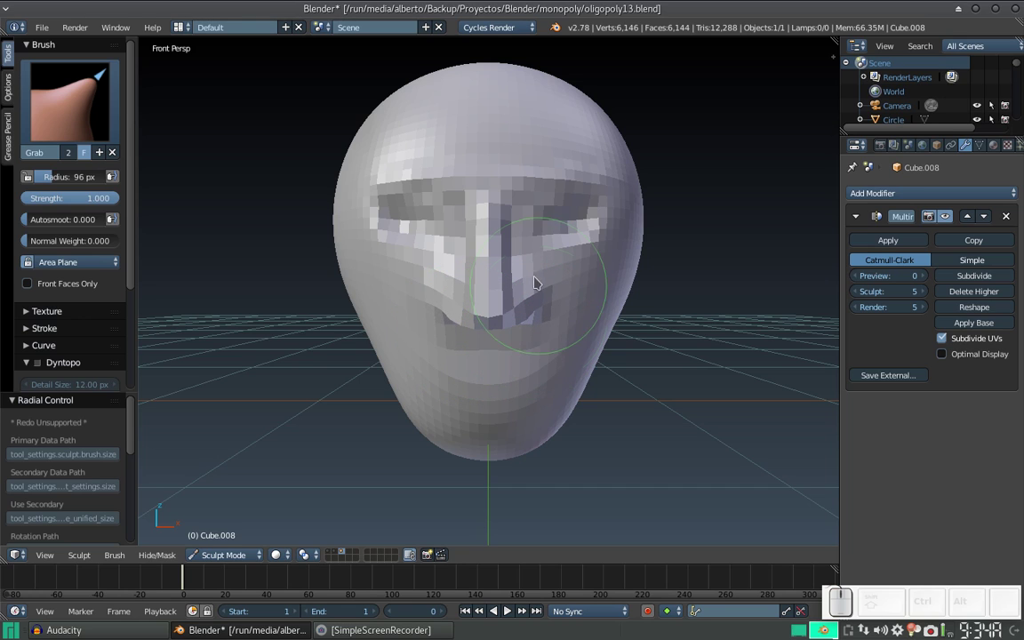
# Step: Switch to the Clay sculpting brush and set its radius
pyautogui.click(92, 99)
pyautogui.click(122, 187)
pyautogui.press('f')
pyautogui.click(469, 361)
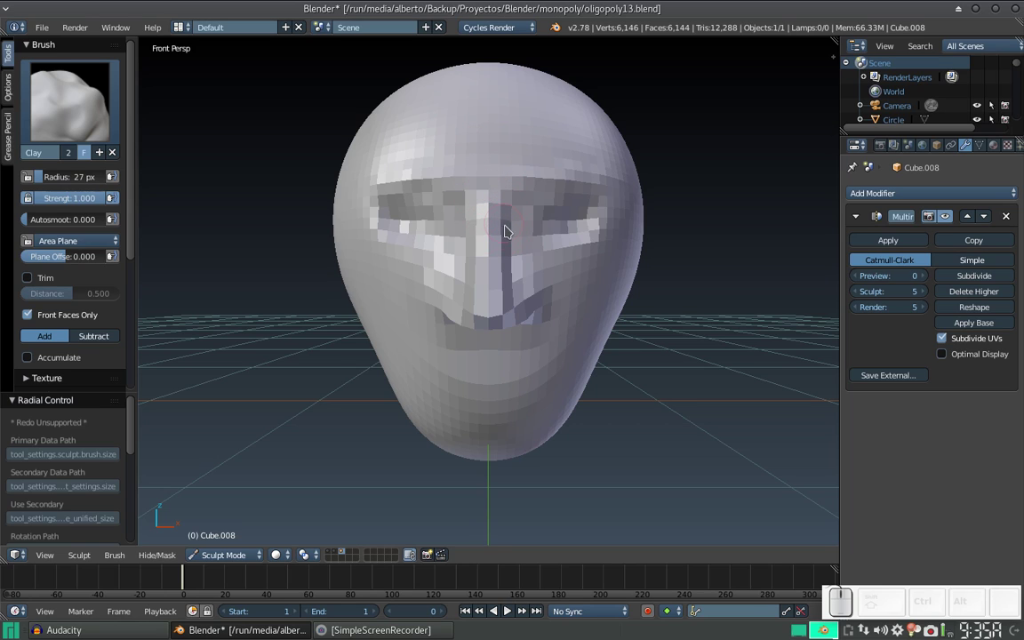
# Step: Build up clay along the nose into nostril wings and firm the crease below it
pyautogui.moveTo(519, 245); pyautogui.dragTo(522, 247)
pyautogui.click(521, 263)
pyautogui.click(518, 251)
pyautogui.moveTo(517, 256); pyautogui.dragTo(546, 205)
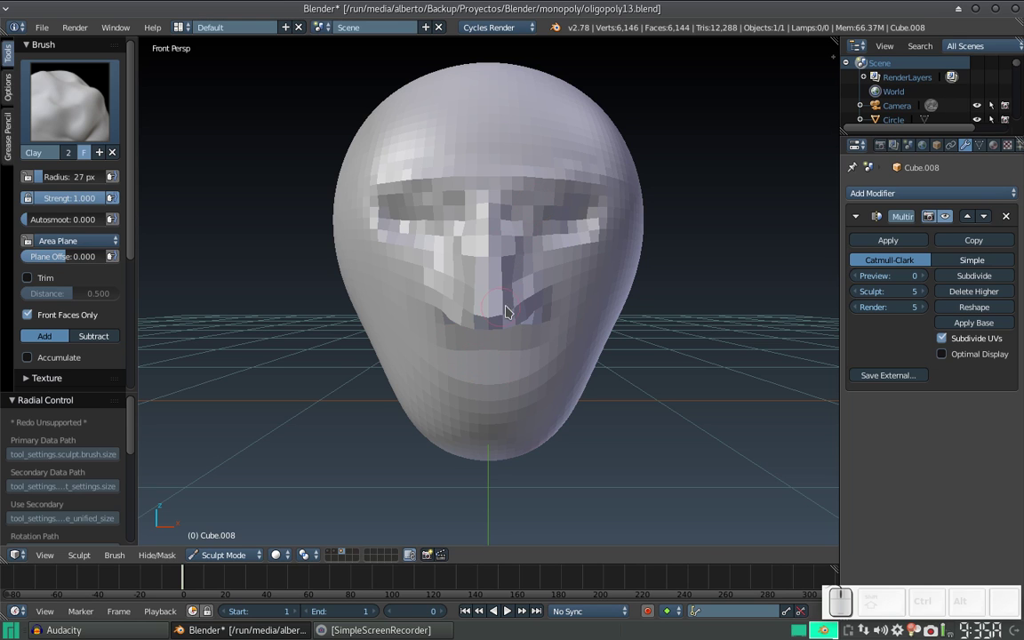
pyautogui.middleClick(502, 289)
pyautogui.moveTo(487, 293); pyautogui.dragTo(517, 306)
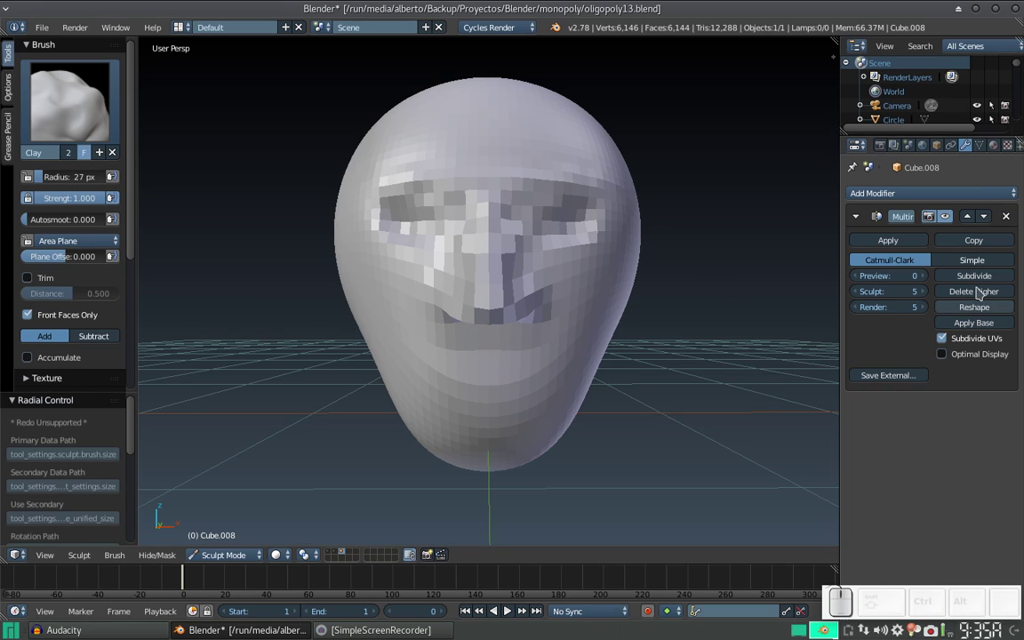
# Step: Subdivide the Multires modifier one more level and shrink the Clay brush
pyautogui.click(986, 282)
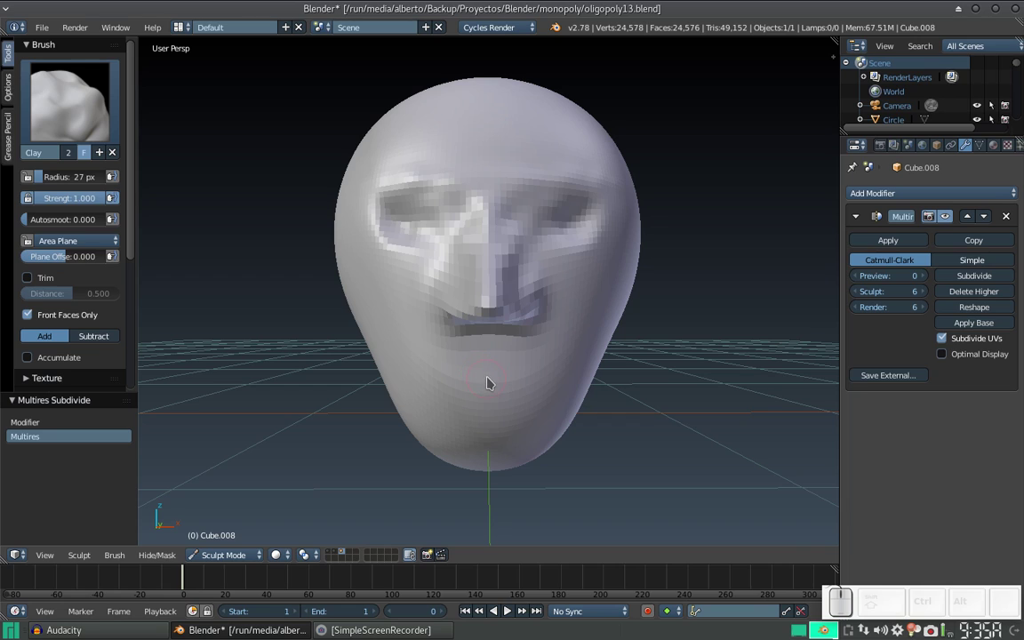
pyautogui.press('f')
pyautogui.click(488, 386)
# Step: Stroke in rough upper and lower lips with a gap between them below the nose
pyautogui.click(488, 367)
pyautogui.click(495, 367)
pyautogui.moveTo(496, 370); pyautogui.dragTo(518, 375)
pyautogui.moveTo(515, 376); pyautogui.dragTo(524, 389)
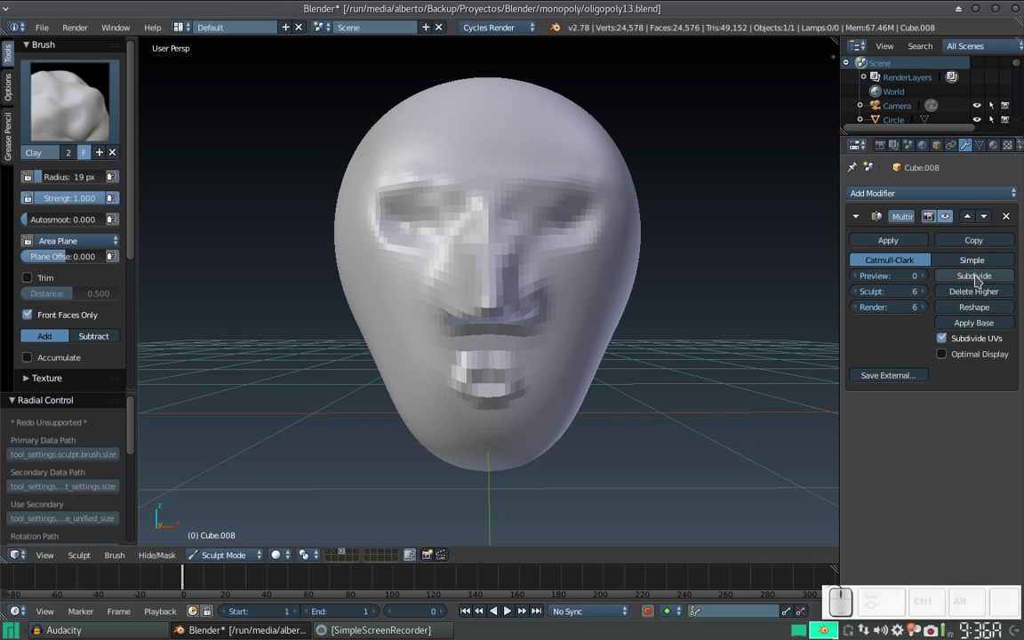
# Step: Subdivide Multires again and refine the lips, filling and blending the upper lip under the nose
pyautogui.click(985, 281)
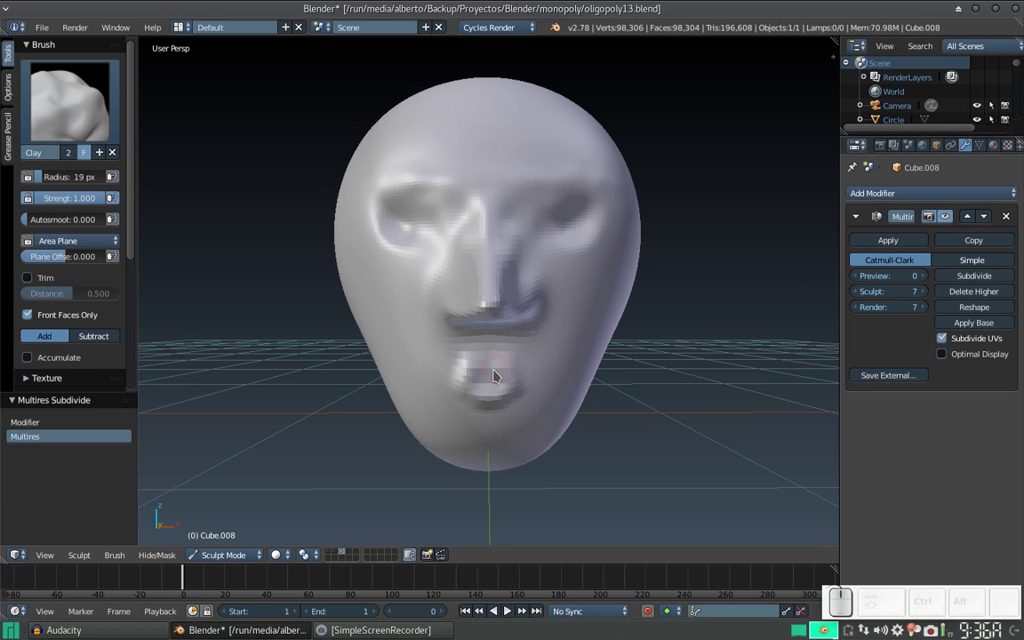
pyautogui.moveTo(505, 375); pyautogui.dragTo(510, 375)
pyautogui.moveTo(506, 375); pyautogui.dragTo(500, 371)
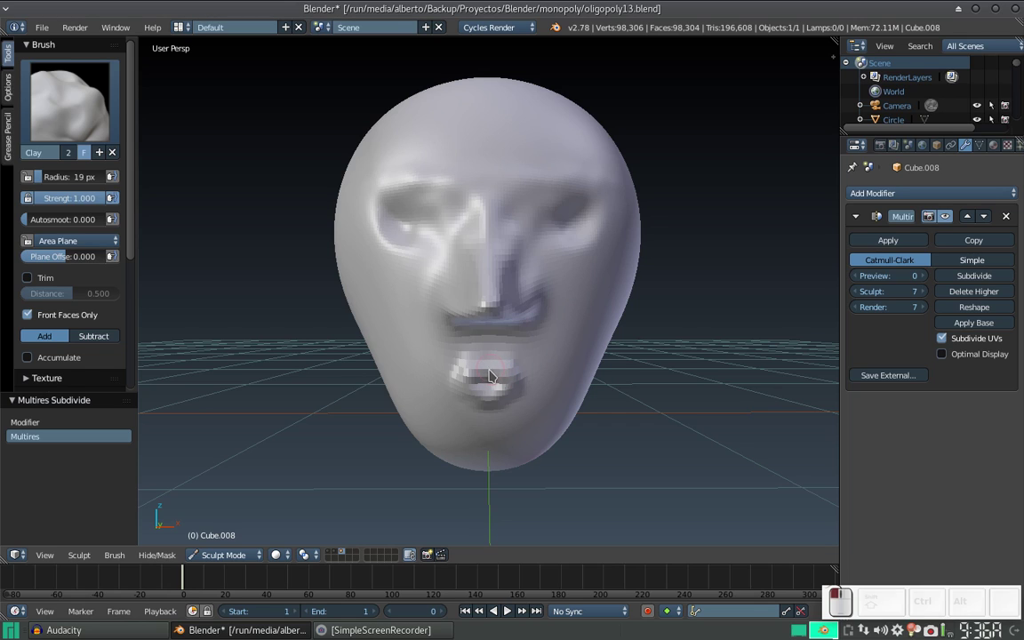
pyautogui.moveTo(472, 339); pyautogui.dragTo(491, 334)
pyautogui.moveTo(495, 347); pyautogui.dragTo(465, 389)
pyautogui.moveTo(465, 390); pyautogui.dragTo(497, 363)
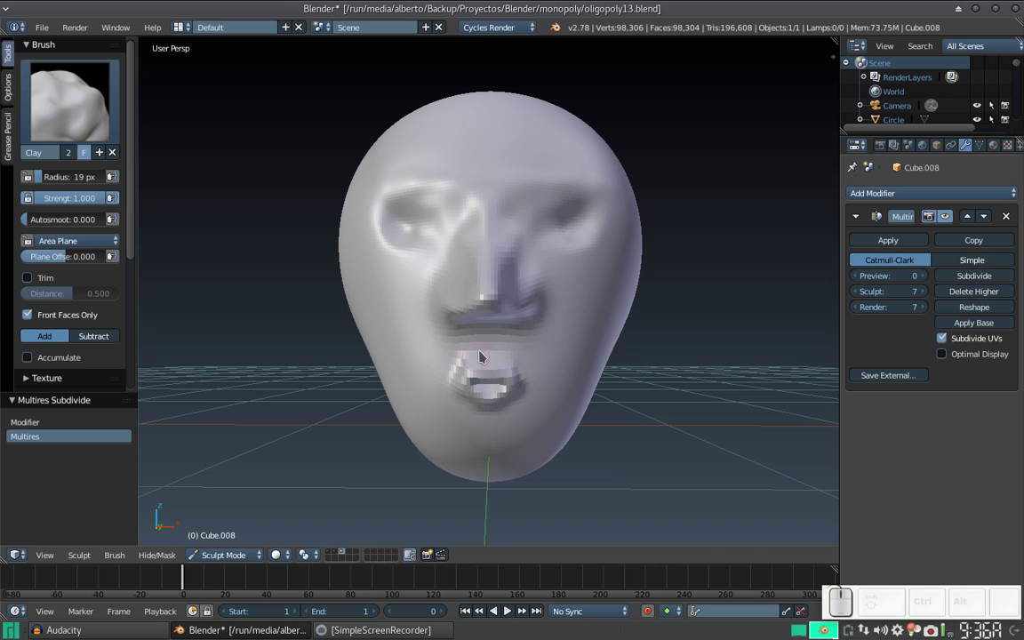
pyautogui.moveTo(475, 346); pyautogui.dragTo(492, 336)
pyautogui.middleClick(494, 359)
pyautogui.middleClick(501, 335)
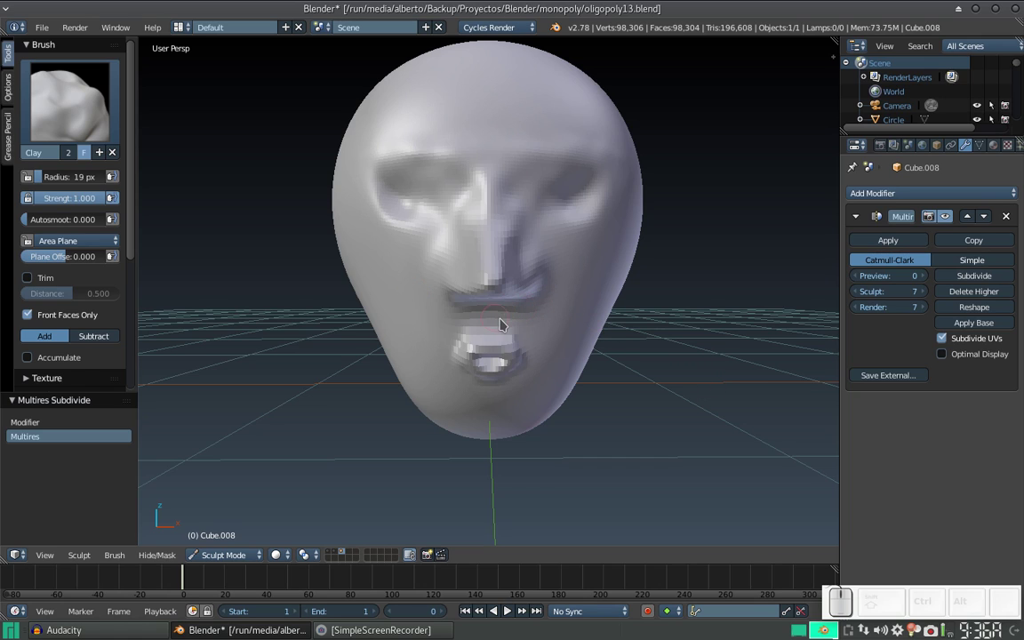
# Step: Switch to the Grab brush and make small adjustments around the mouth while orbiting
pyautogui.press('f')
pyautogui.click(499, 326)
pyautogui.moveTo(500, 318); pyautogui.dragTo(497, 320)
pyautogui.click(497, 325)
pyautogui.click(497, 326)
pyautogui.middleClick(454, 284)
pyautogui.moveTo(496, 311); pyautogui.dragTo(524, 304)
pyautogui.moveTo(523, 313); pyautogui.dragTo(415, 322)
# Step: Go to right side view, confirm the Grab brush and enlarge its radius for the profile
pyautogui.press('KP_3')
pyautogui.click(147, 122)
pyautogui.click(105, 122)
pyautogui.click(403, 198)
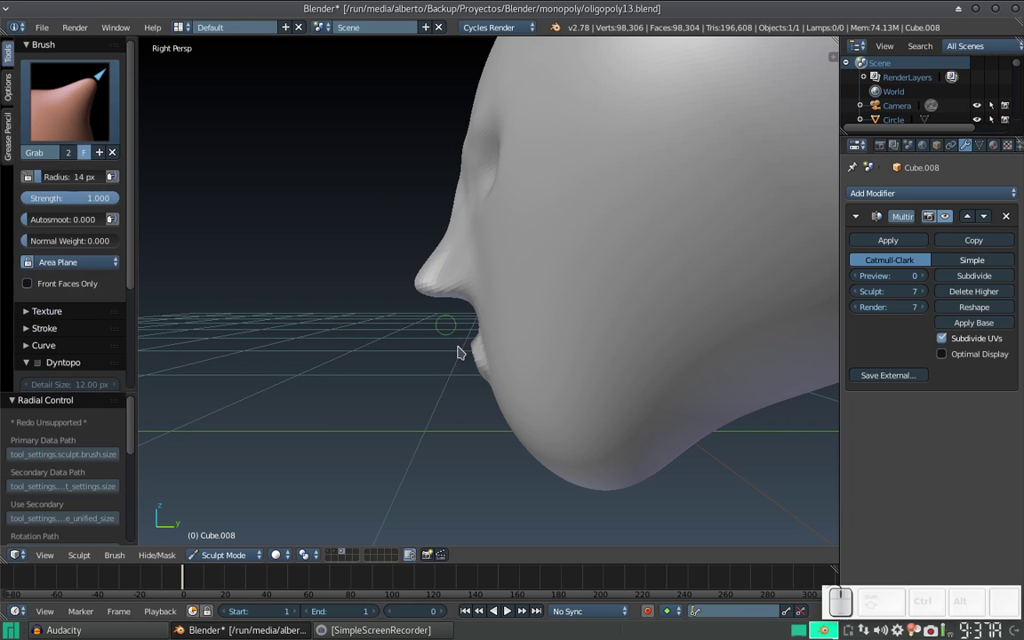
pyautogui.press('f')
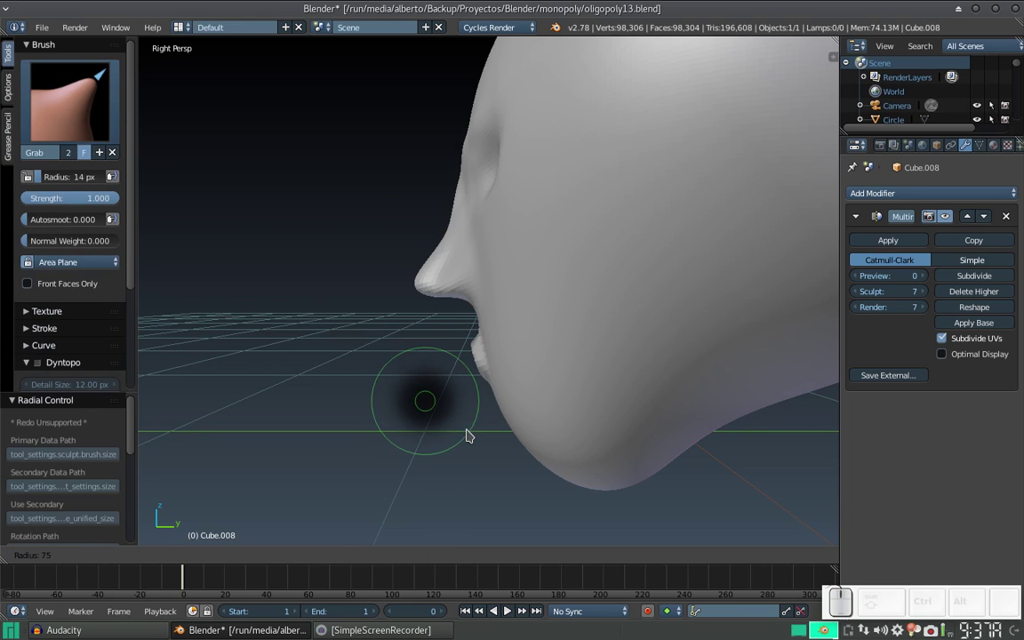
pyautogui.click(474, 437)
pyautogui.middleClick(463, 401)
pyautogui.middleClick(521, 380)
# Step: Pull the lips forward so they protrude around a parted mouth, shaping the chin beneath
pyautogui.moveTo(549, 346); pyautogui.dragTo(533, 349)
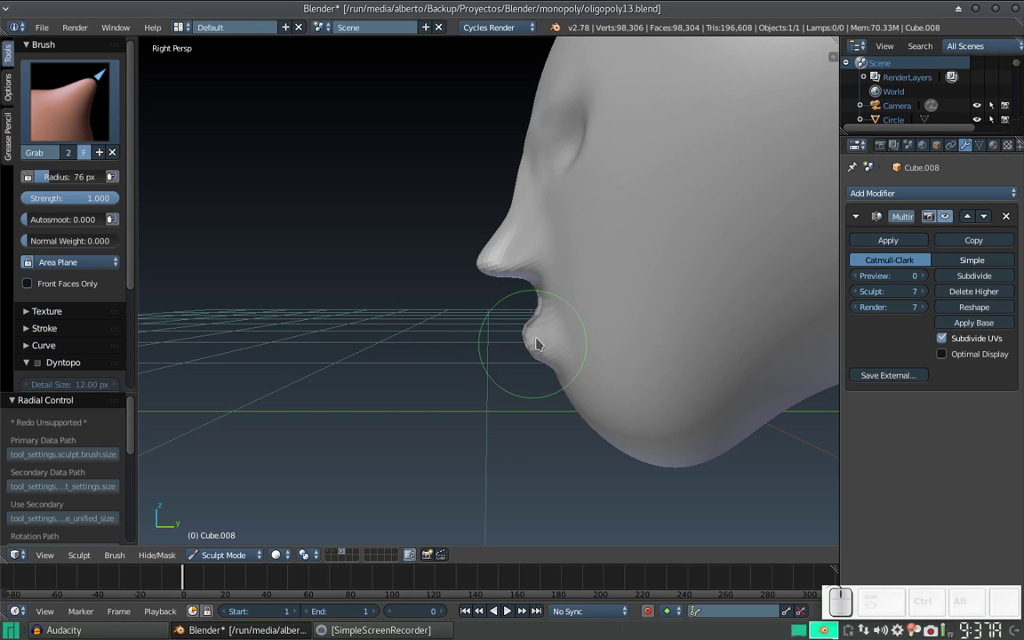
pyautogui.moveTo(562, 376); pyautogui.dragTo(543, 331)
pyautogui.moveTo(544, 322); pyautogui.dragTo(538, 349)
pyautogui.moveTo(538, 353); pyautogui.dragTo(542, 373)
pyautogui.click(549, 375)
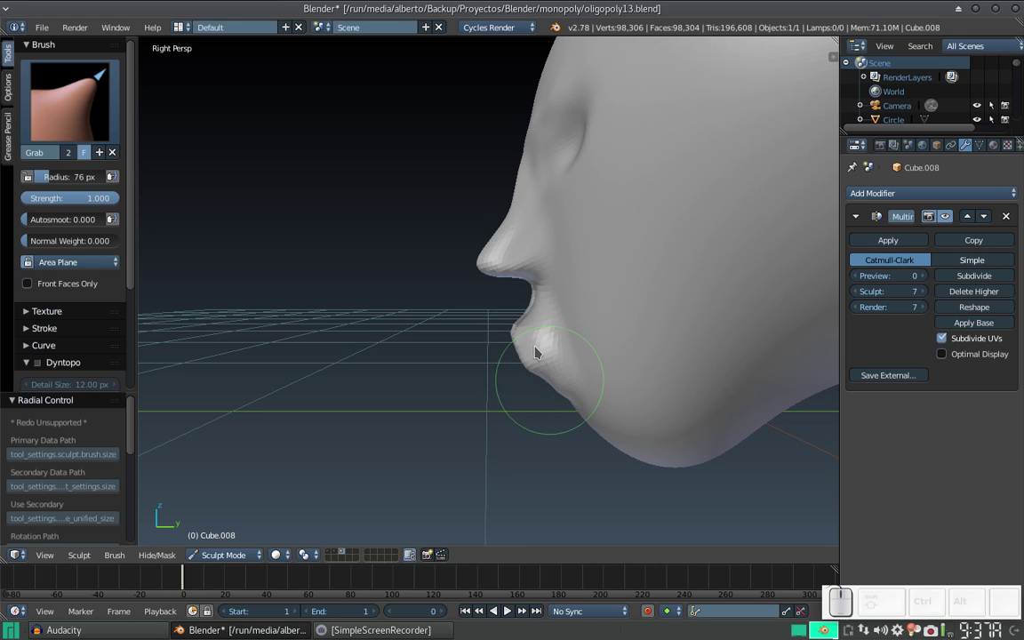
pyautogui.middleClick(553, 351)
pyautogui.middleClick(551, 338)
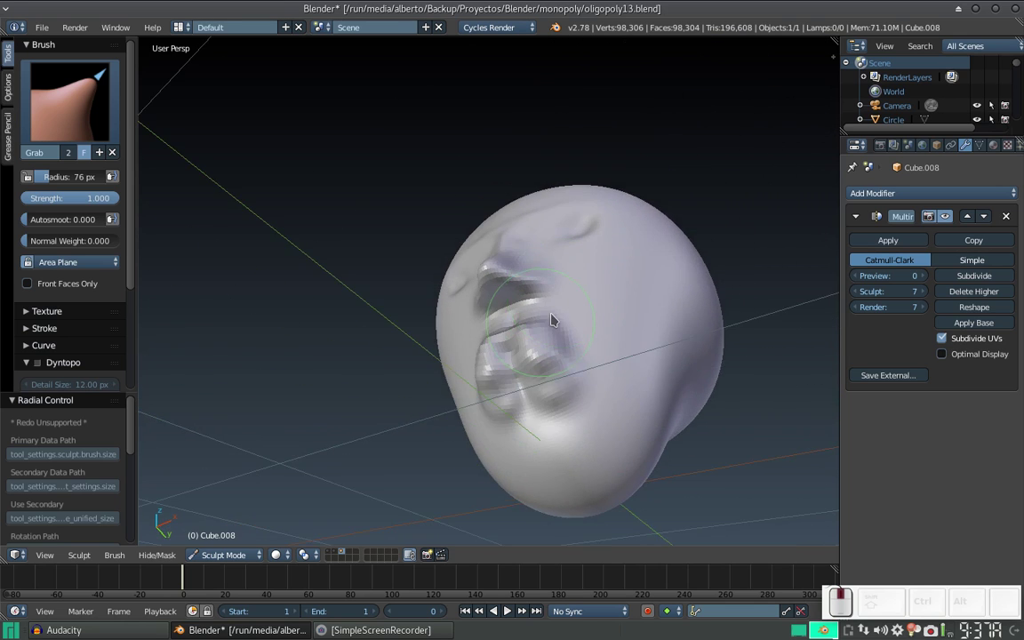
# Step: Nudge the mouth area with Grab strokes, undoing one attempt, and orbit the view
pyautogui.click(554, 299)
pyautogui.moveTo(514, 363); pyautogui.dragTo(512, 360)
pyautogui.click(516, 376)
pyautogui.click(511, 352)
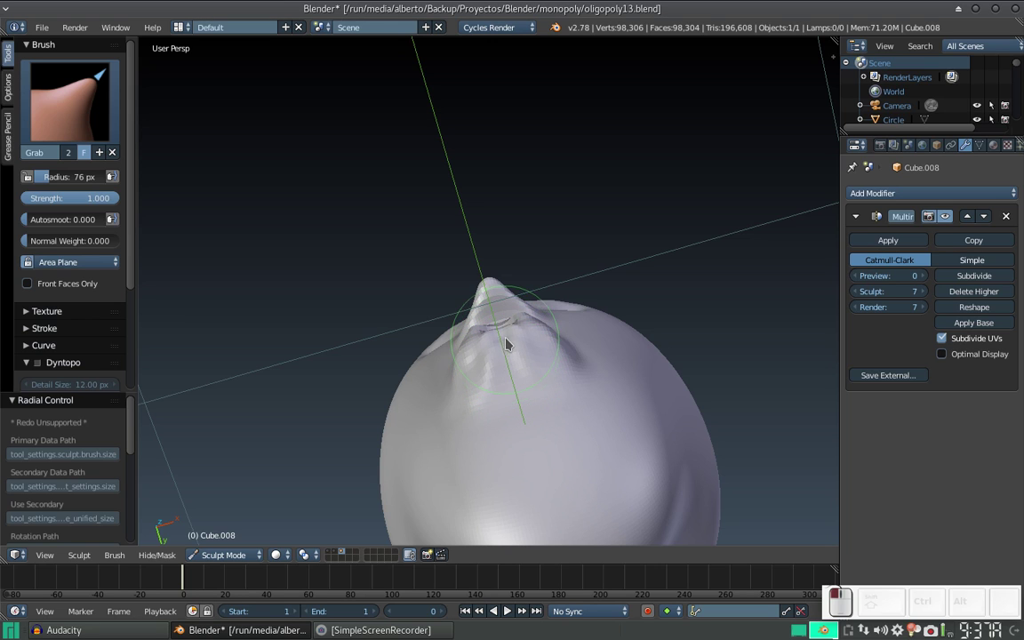
pyautogui.press('ctrl+z')
pyautogui.moveTo(519, 359); pyautogui.dragTo(522, 376)
pyautogui.middleClick(523, 392)
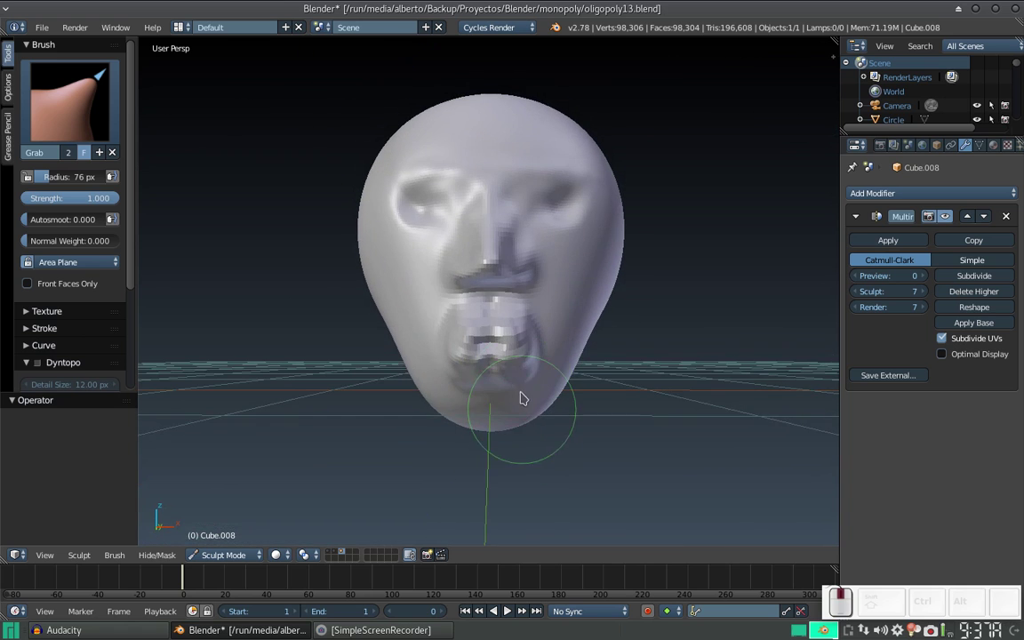
pyautogui.moveTo(517, 368); pyautogui.dragTo(492, 362)
# Step: Shrink the Grab brush, dab at the lips, and orbit to look under the nose
pyautogui.press('f')
pyautogui.click(488, 386)
pyautogui.click(509, 378)
pyautogui.click(508, 380)
pyautogui.click(523, 341)
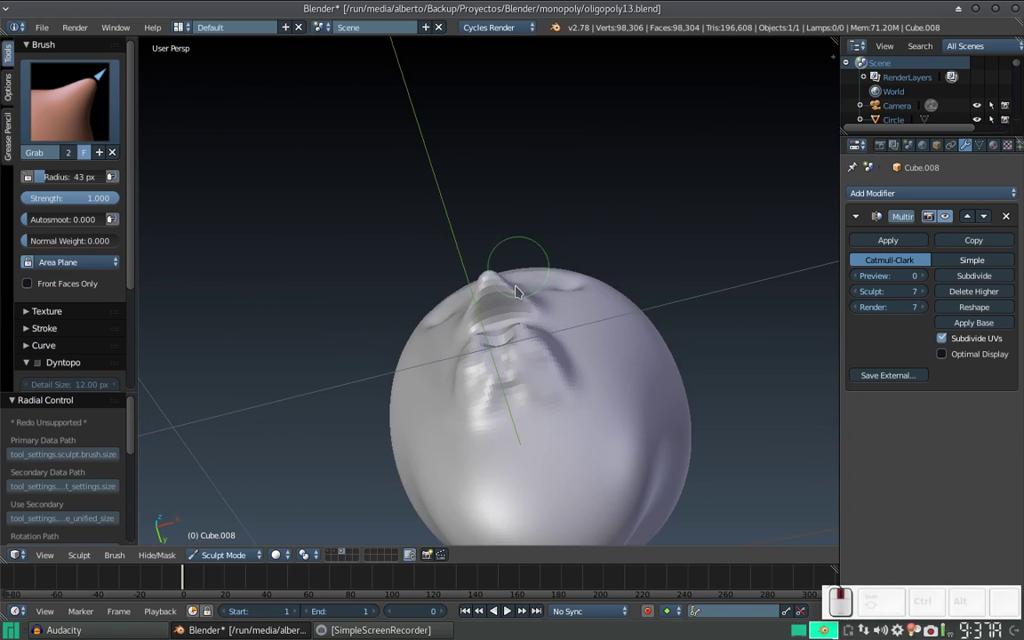
pyautogui.middleClick(525, 300)
pyautogui.middleClick(520, 281)
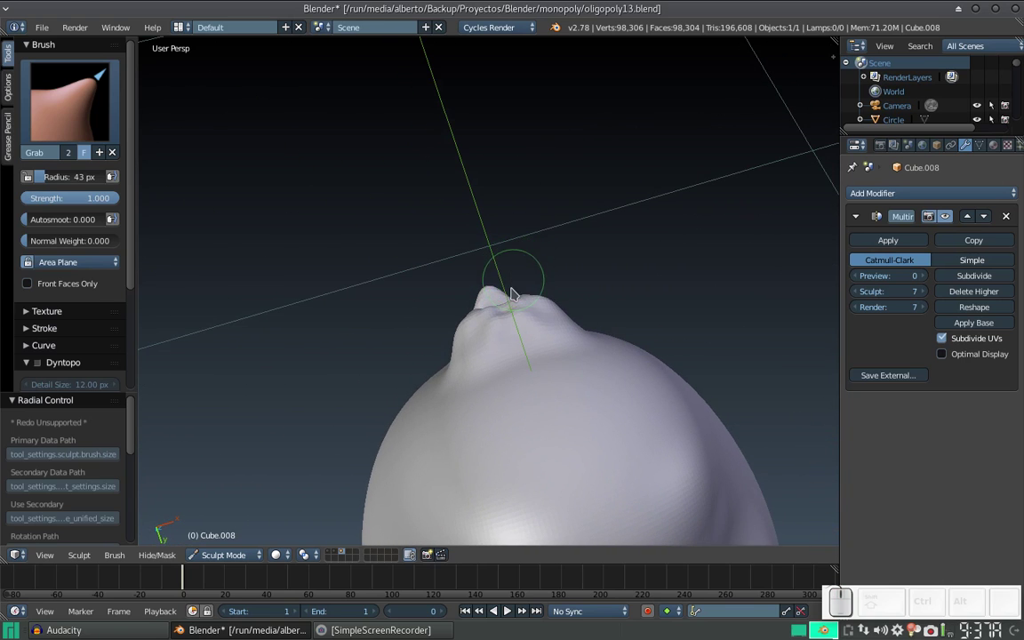
# Step: Shape the underside of the nose tip with trial strokes, undoing and resizing the brush between attempts
pyautogui.doubleClick(513, 315)
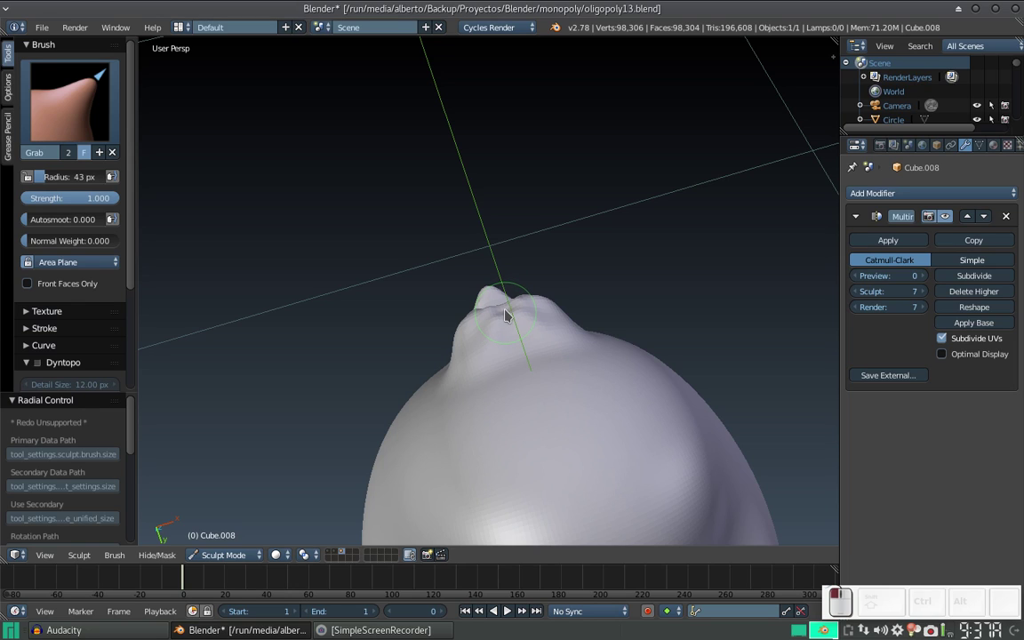
pyautogui.click(512, 314)
pyautogui.click(509, 312)
pyautogui.click(502, 319)
pyautogui.click(525, 317)
pyautogui.click(513, 315)
pyautogui.press('ctrl+z')
pyautogui.press('f')
pyautogui.click(495, 327)
pyautogui.moveTo(510, 313); pyautogui.dragTo(522, 315)
pyautogui.press('ctrl+z')
pyautogui.press('f')
pyautogui.click(513, 320)
pyautogui.click(513, 316)
# Step: With a smaller brush, form the nostrils and drag the lower lip down into a deeper mouth opening
pyautogui.middleClick(524, 327)
pyautogui.middleClick(523, 342)
pyautogui.press('KP_Add')
pyautogui.moveTo(525, 389); pyautogui.dragTo(516, 391)
pyautogui.click(514, 393)
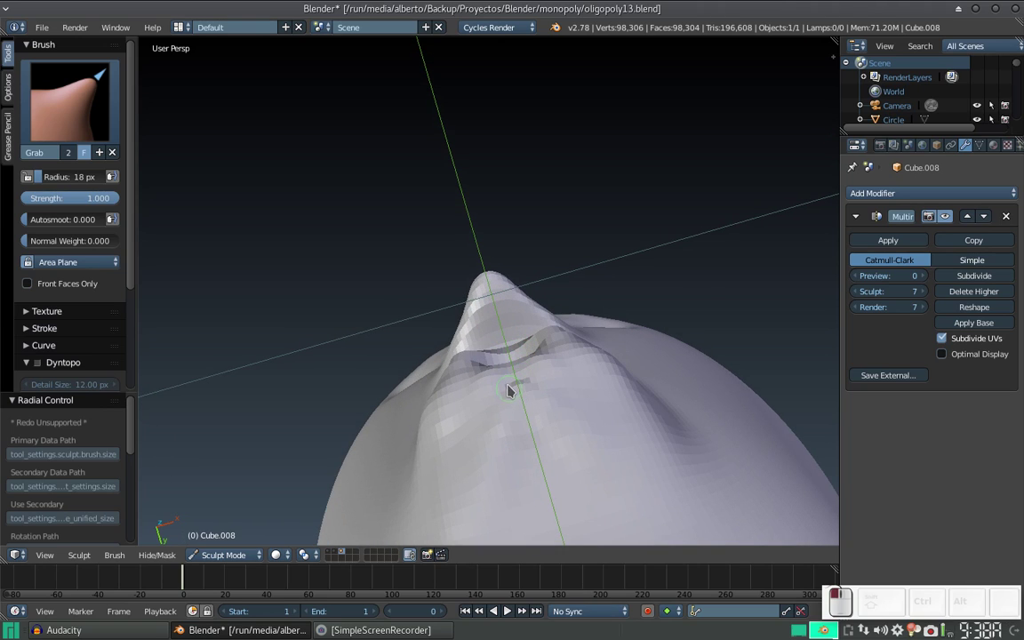
pyautogui.click(513, 387)
pyautogui.click(516, 391)
pyautogui.click(513, 388)
pyautogui.click(521, 382)
pyautogui.click(514, 396)
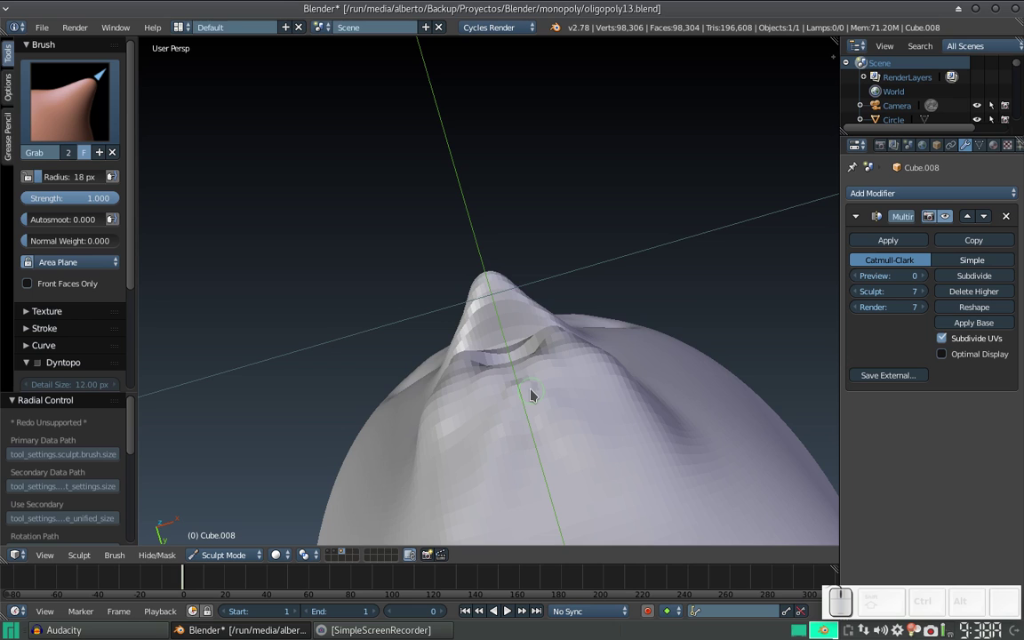
pyautogui.moveTo(523, 368); pyautogui.dragTo(536, 413)
pyautogui.middleClick(526, 411)
pyautogui.moveTo(496, 393); pyautogui.dragTo(527, 414)
pyautogui.click(544, 414)
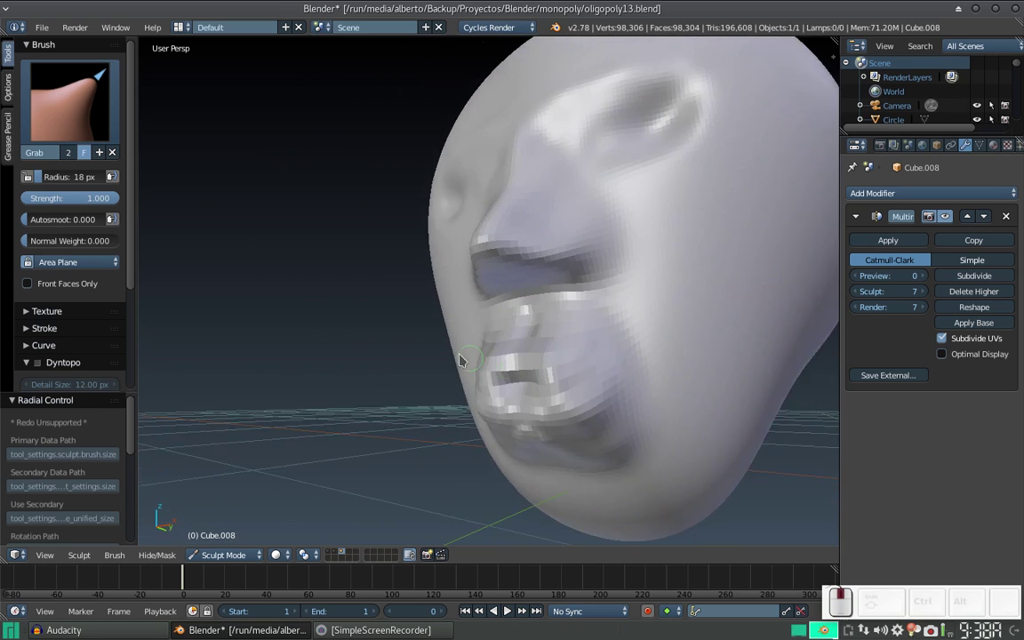
# Step: In side view with a larger Grab brush, push the lower lip and chin into a fuller rounded shape
pyautogui.click(466, 357)
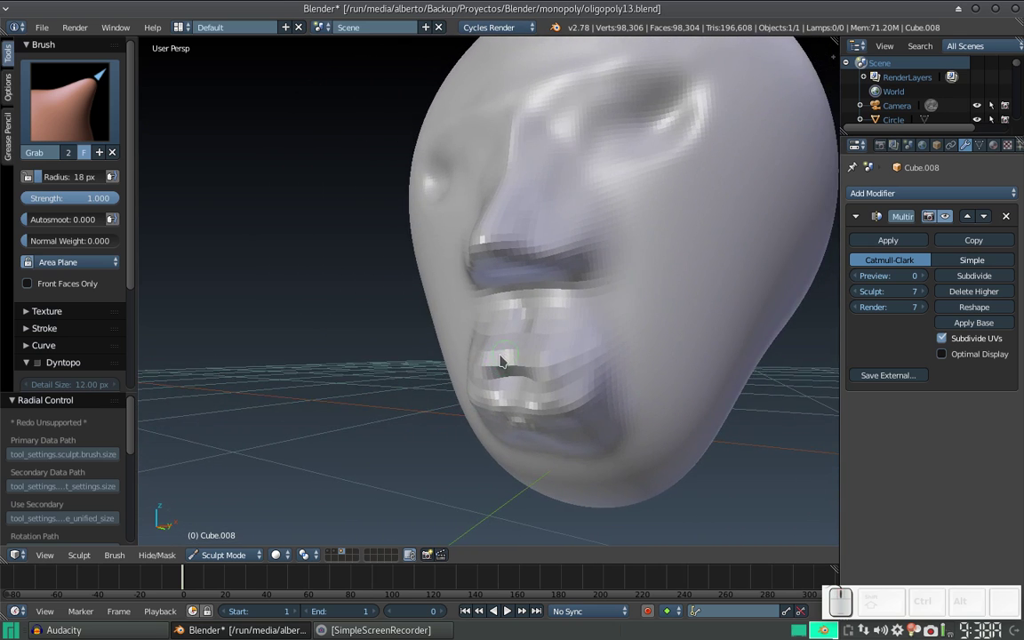
pyautogui.press('KP_3')
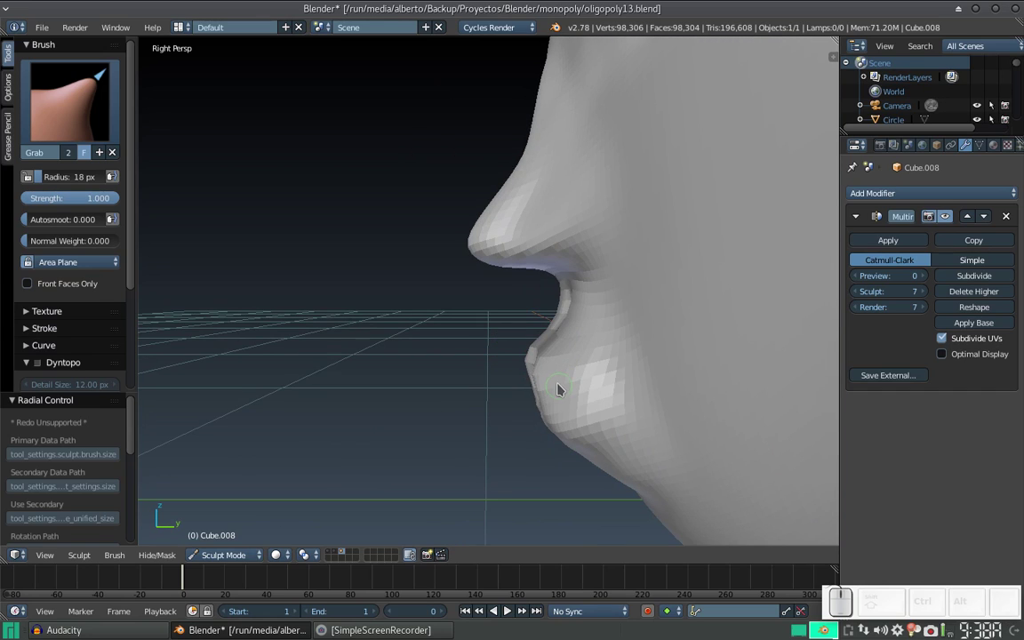
pyautogui.press('KP_Subtract')
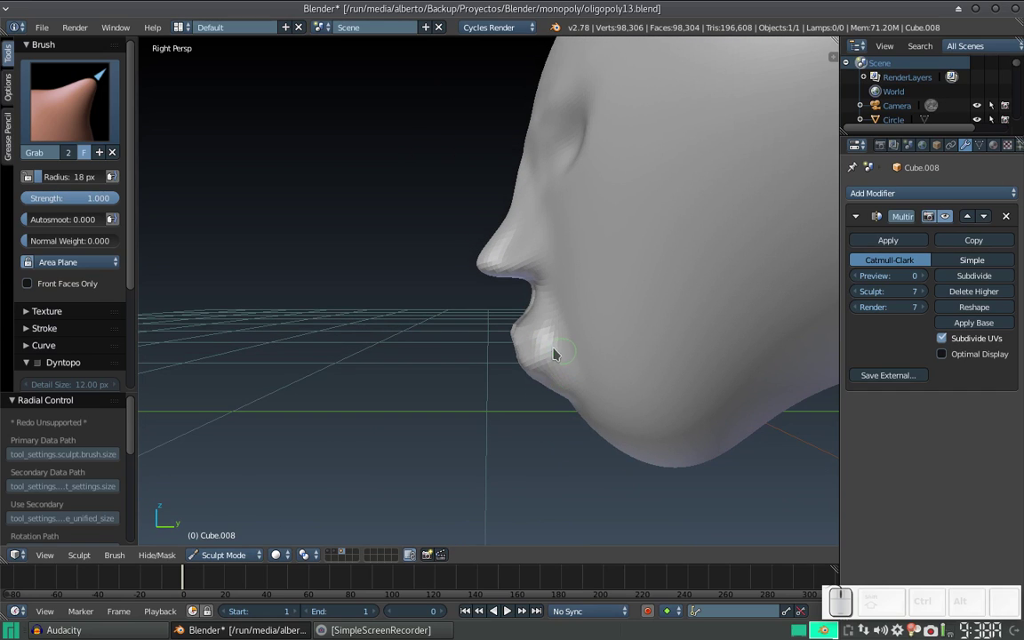
pyautogui.press('f')
pyautogui.click(605, 401)
pyautogui.moveTo(580, 362); pyautogui.dragTo(575, 361)
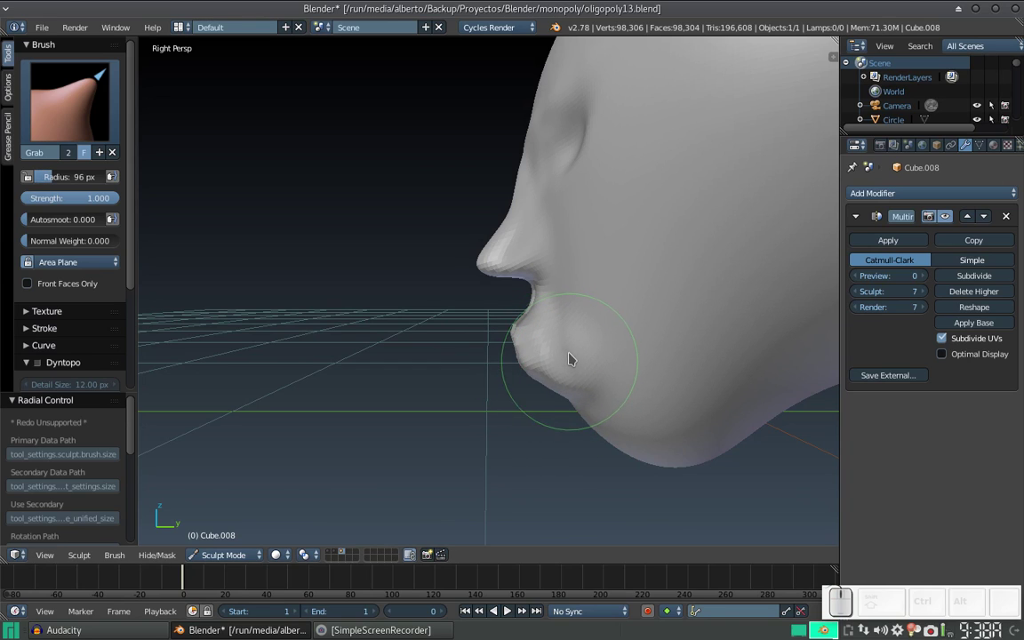
pyautogui.click(571, 353)
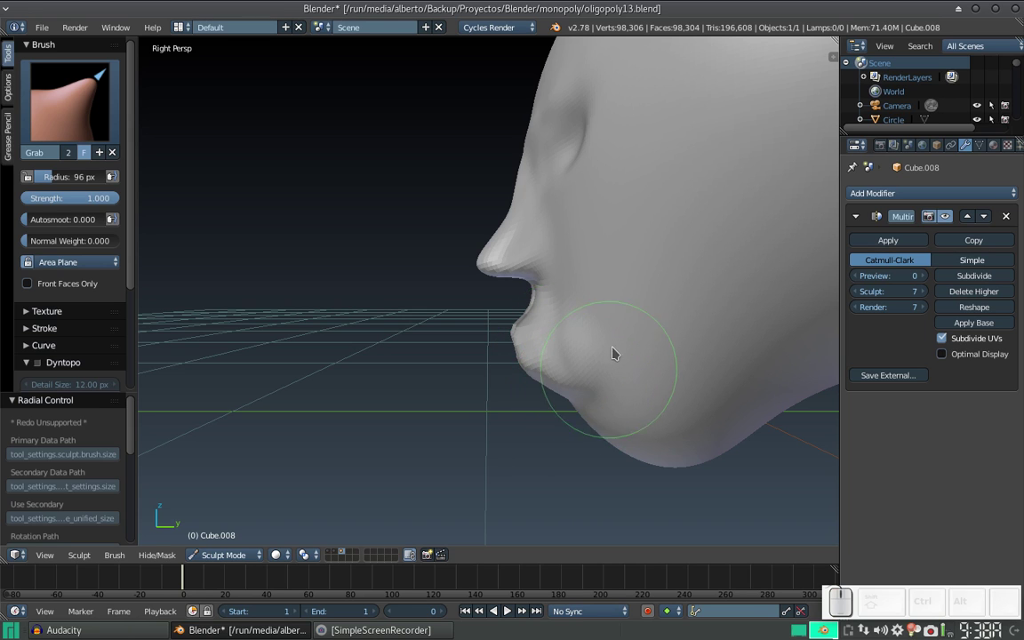
# Step: Turn the head to face front, zoom in and enlarge the Grab brush radius
pyautogui.middleClick(585, 358)
pyautogui.scroll(3)
pyautogui.scroll(3)
pyautogui.press('f')
pyautogui.click(647, 380)
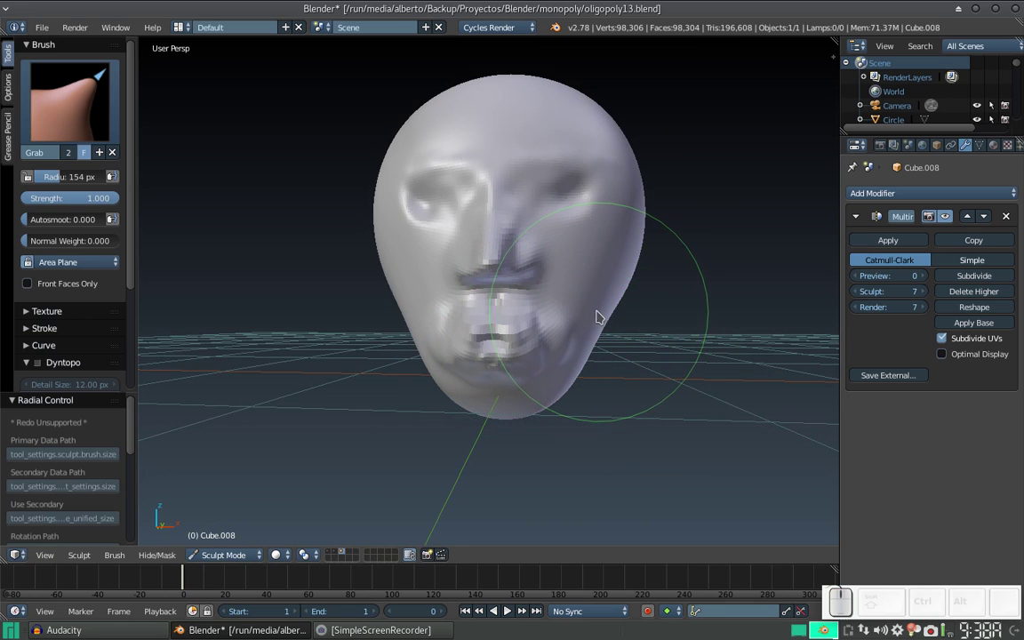
pyautogui.moveTo(597, 316); pyautogui.dragTo(613, 315)
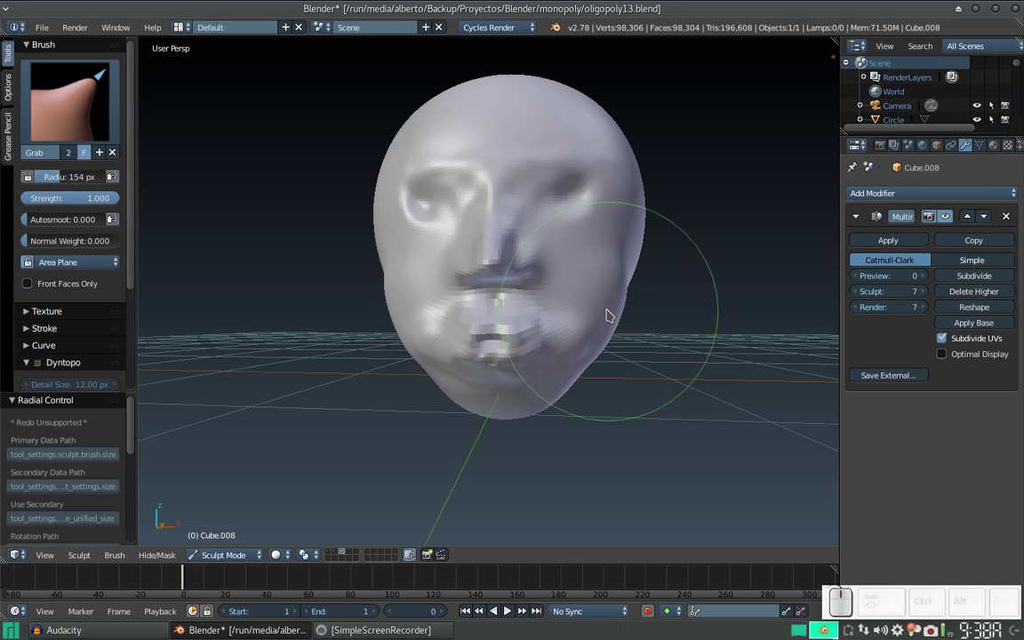
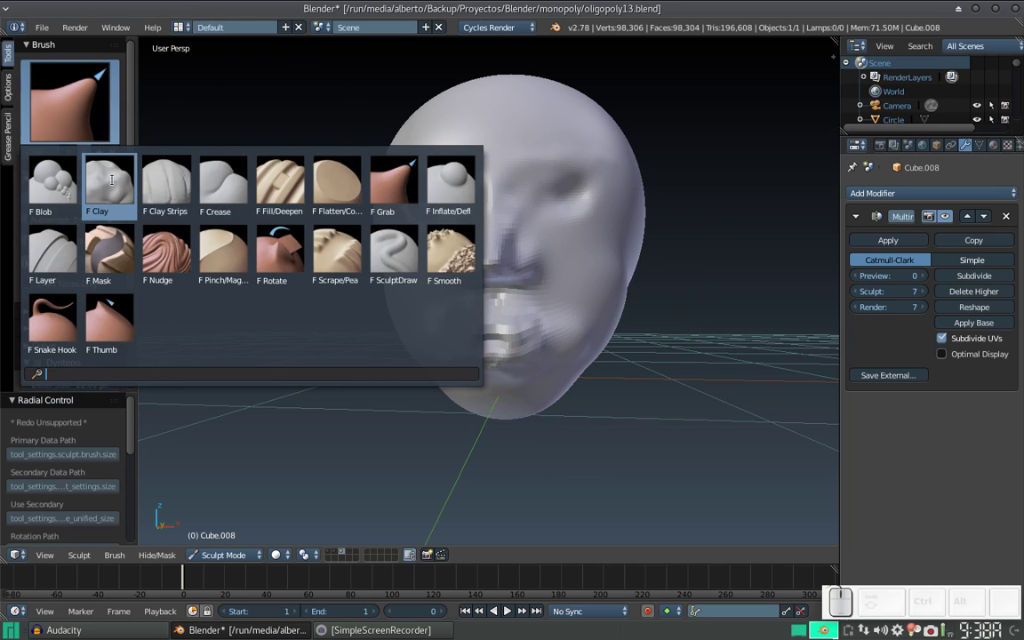
# Step: Switch to the Clay brush with a smaller radius and lay first clay strokes around the eye sockets
pyautogui.click(119, 182)
pyautogui.press('f')
pyautogui.click(476, 343)
pyautogui.moveTo(527, 319); pyautogui.dragTo(543, 327)
pyautogui.middleClick(547, 332)
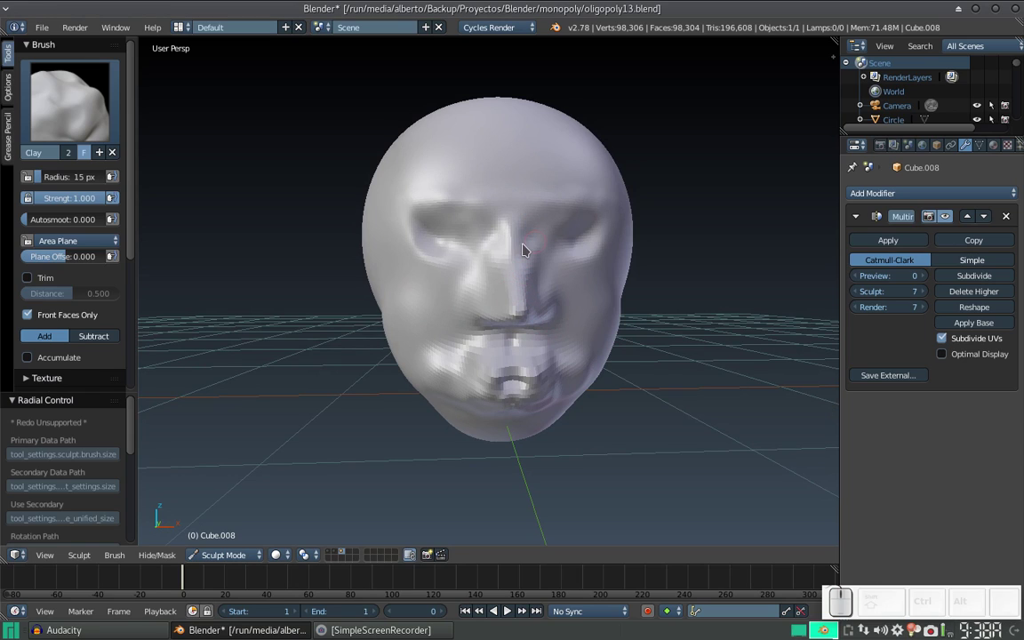
pyautogui.moveTo(433, 232); pyautogui.dragTo(501, 211)
pyautogui.click(472, 234)
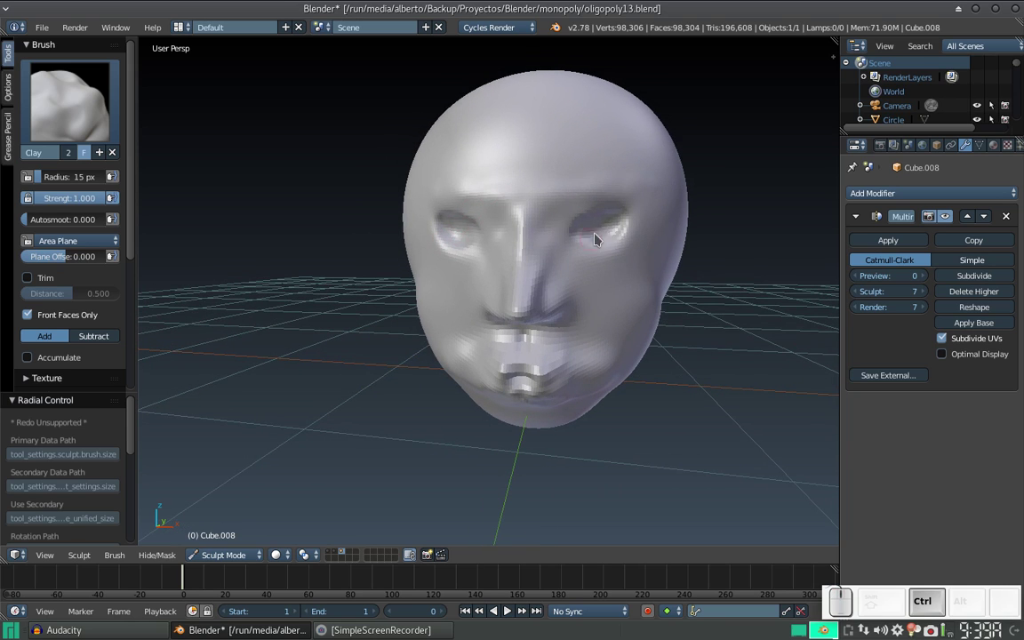
# Step: Build up the upper and lower eyelids and the eyelid ridge, adding a dab beside the nose
pyautogui.moveTo(604, 229); pyautogui.dragTo(611, 215)
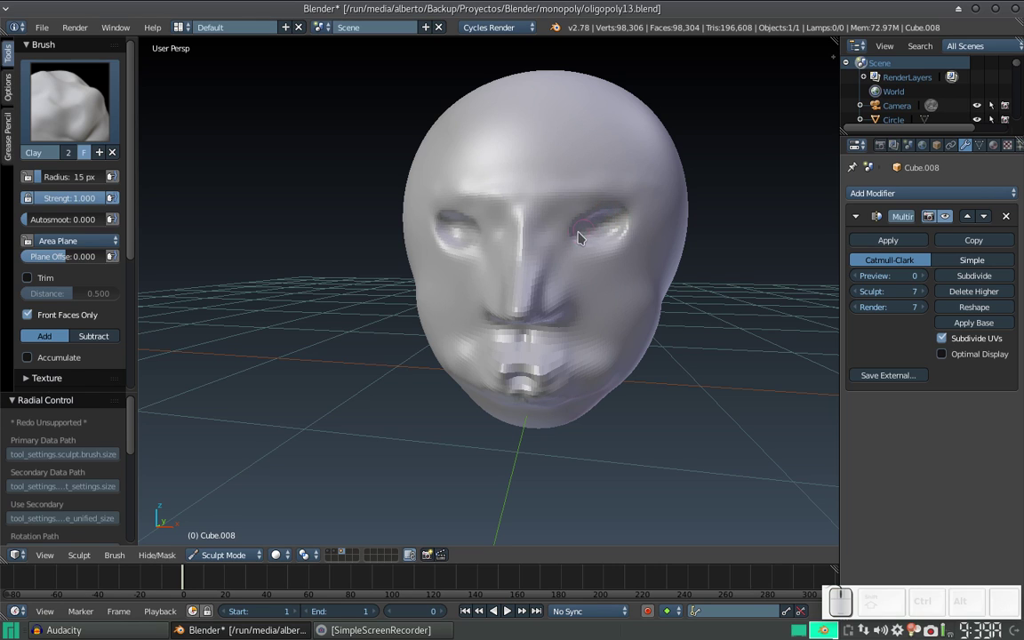
pyautogui.moveTo(597, 237); pyautogui.dragTo(591, 237)
pyautogui.moveTo(582, 240); pyautogui.dragTo(637, 214)
pyautogui.moveTo(634, 214); pyautogui.dragTo(593, 208)
pyautogui.moveTo(551, 230); pyautogui.dragTo(547, 241)
pyautogui.moveTo(538, 250); pyautogui.dragTo(559, 248)
pyautogui.middleClick(565, 240)
pyautogui.middleClick(568, 234)
pyautogui.click(570, 233)
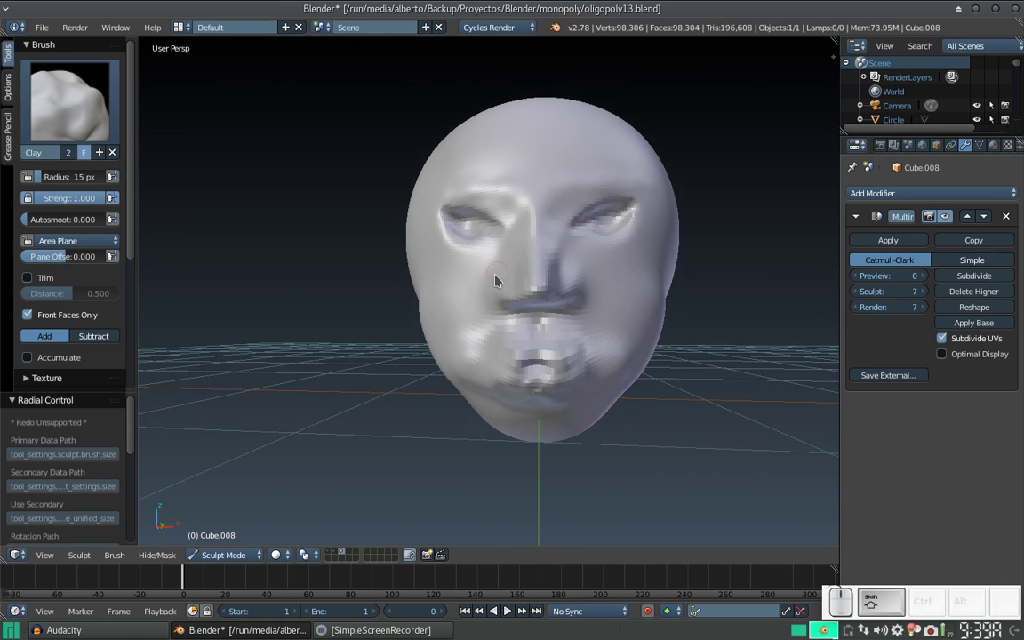
# Step: With a smaller brush, add clay beside the upper lip and shape the lips and mouth folds
pyautogui.press('f')
pyautogui.click(471, 345)
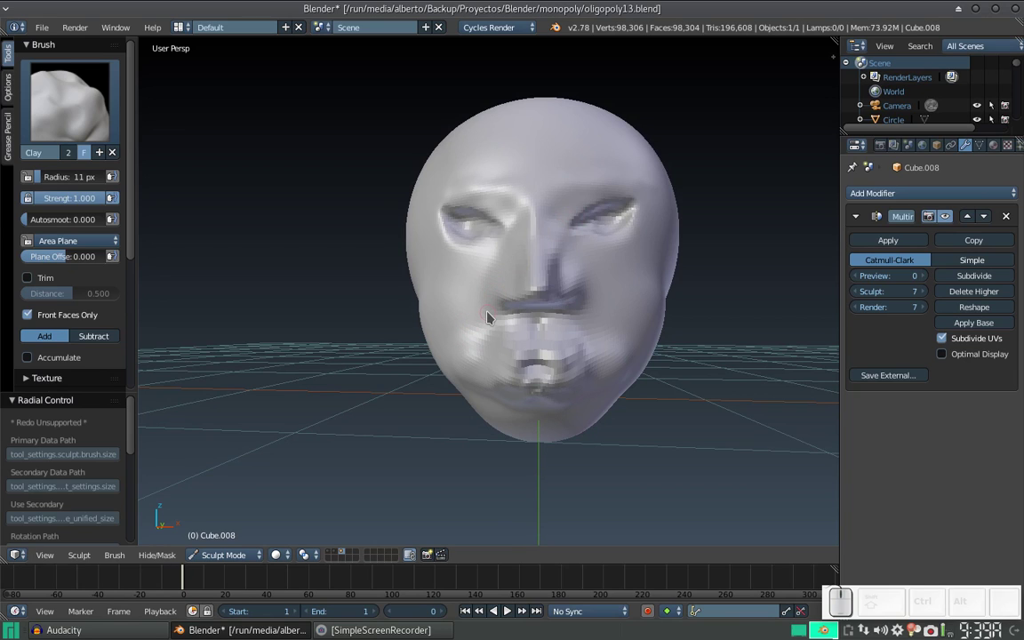
pyautogui.click(494, 318)
pyautogui.doubleClick(494, 317)
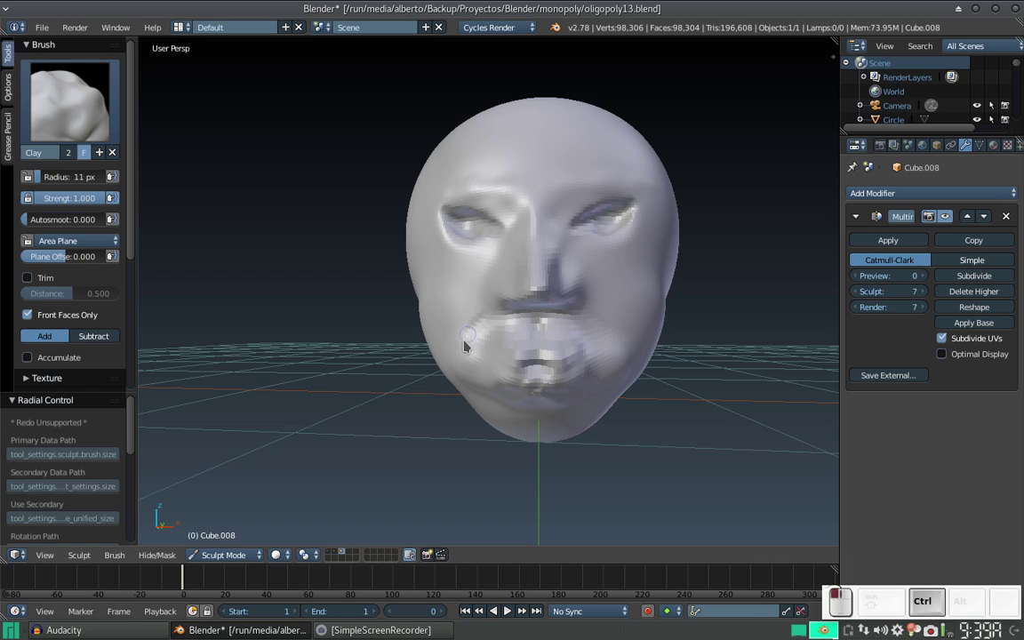
pyautogui.moveTo(589, 314); pyautogui.dragTo(626, 324)
pyautogui.click(595, 317)
pyautogui.moveTo(590, 258); pyautogui.dragTo(570, 263)
pyautogui.click(584, 277)
pyautogui.middleClick(628, 300)
pyautogui.click(604, 305)
pyautogui.click(604, 310)
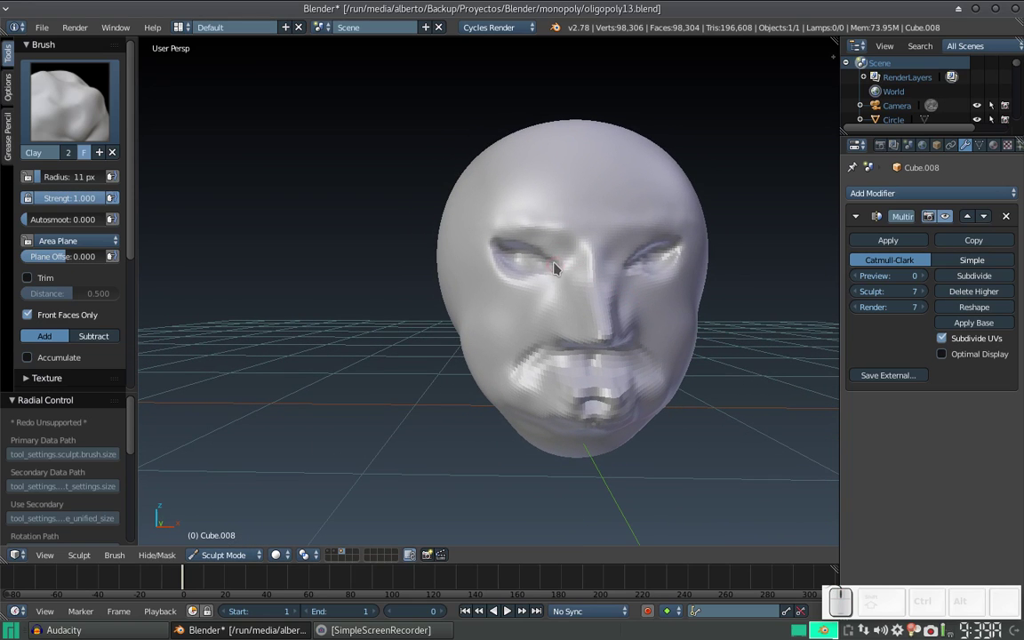
# Step: Set a tiny Clay radius and stroke along the eyelid edges to define them
pyautogui.press('f')
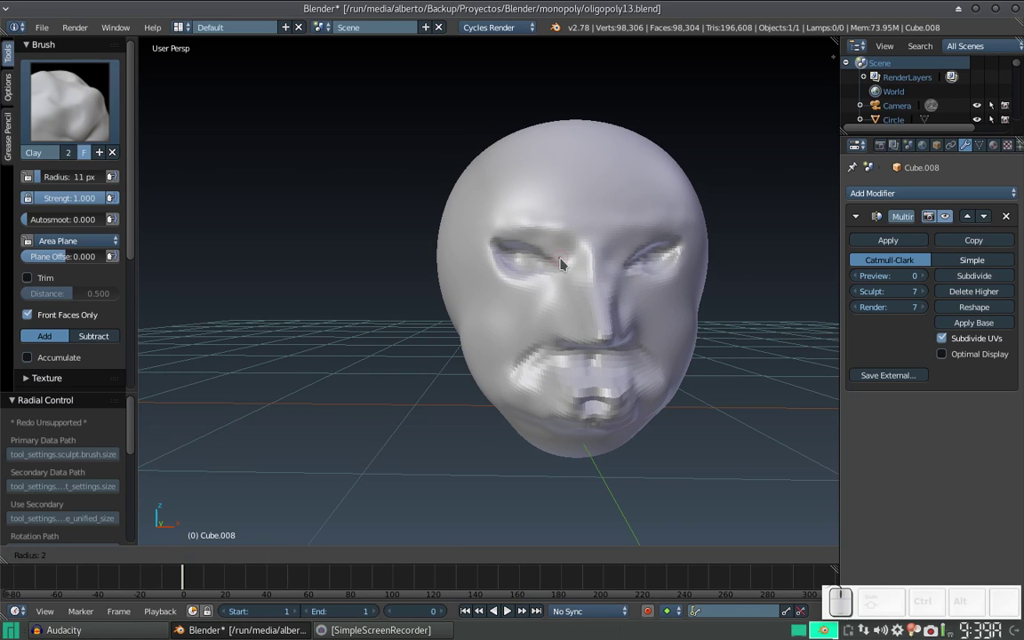
pyautogui.click(568, 265)
pyautogui.moveTo(572, 267); pyautogui.dragTo(565, 247)
pyautogui.press('ctrl+z')
pyautogui.moveTo(569, 266); pyautogui.dragTo(552, 255)
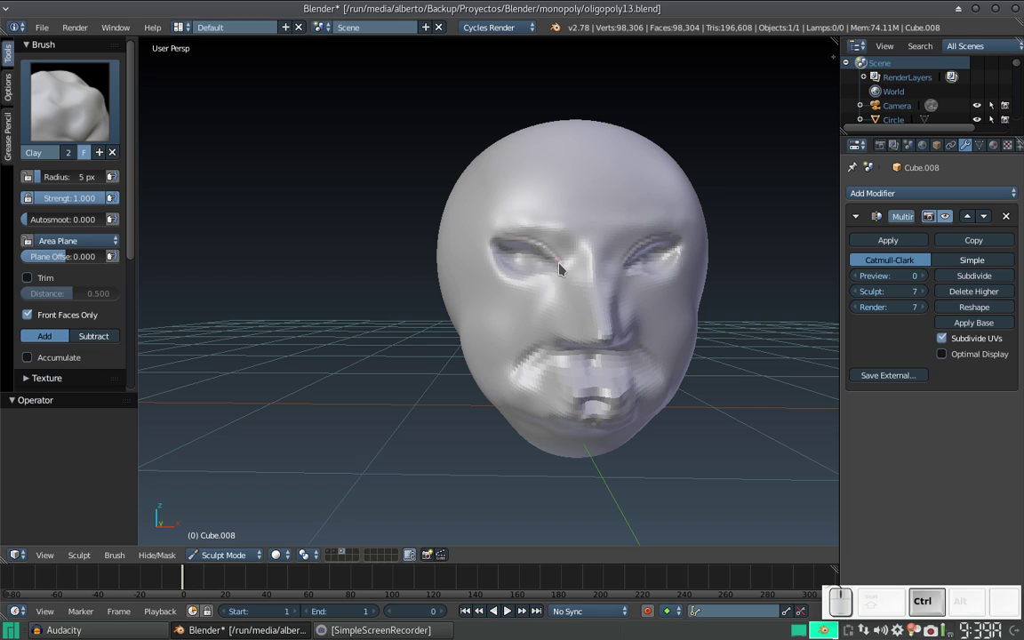
pyautogui.moveTo(567, 264); pyautogui.dragTo(511, 240)
pyautogui.click(511, 238)
pyautogui.click(562, 279)
# Step: Sharpen the eyelid crease, undoing and redoing strokes until it reads cleanly
pyautogui.press('ctrl+z')
pyautogui.moveTo(565, 277); pyautogui.dragTo(554, 269)
pyautogui.moveTo(562, 274); pyautogui.dragTo(561, 231)
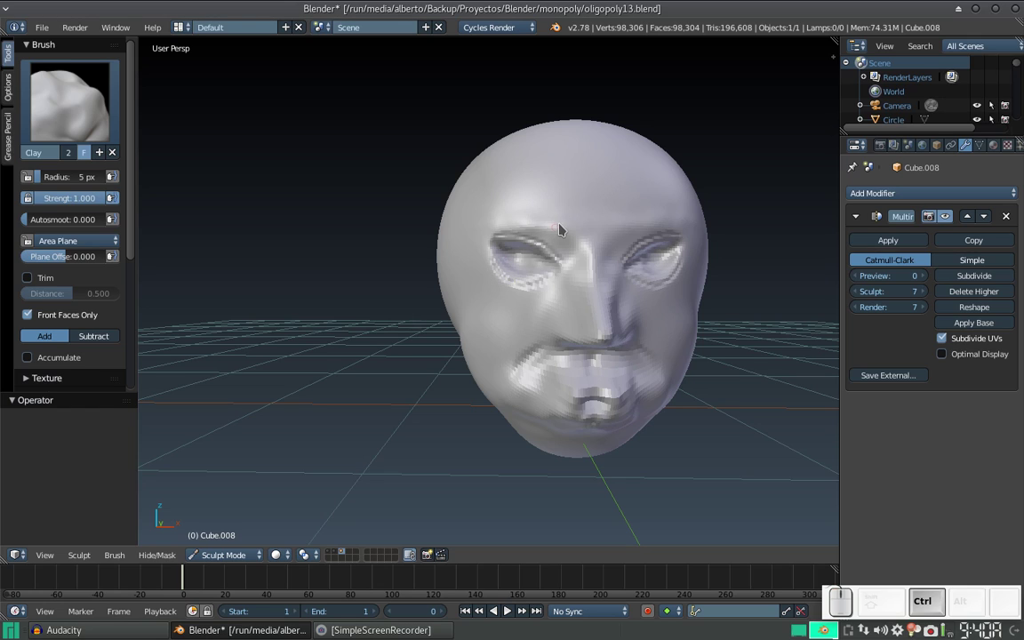
pyautogui.press('ctrl+z')
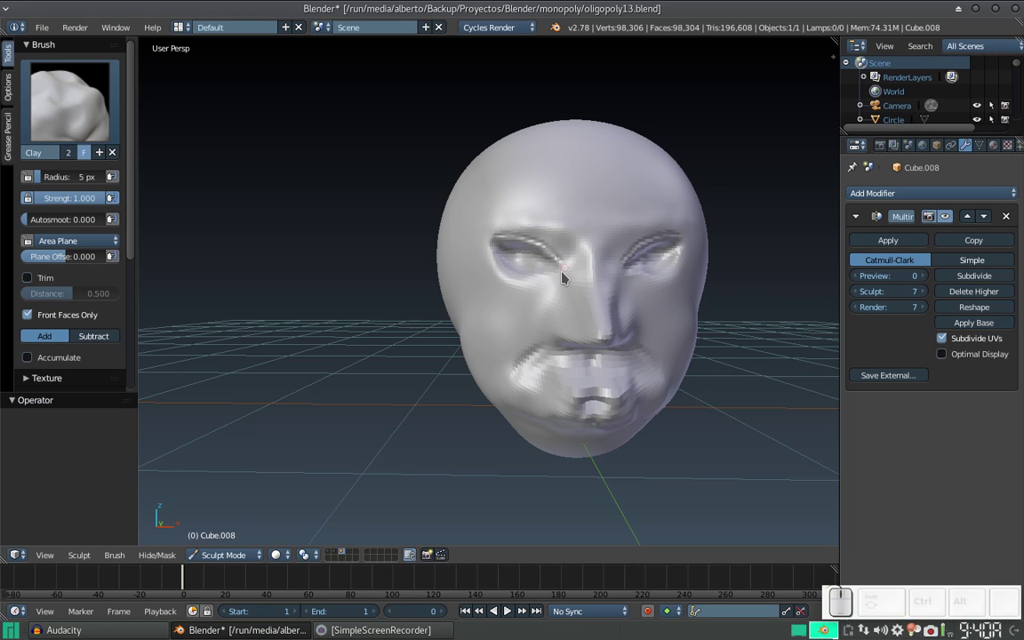
pyautogui.moveTo(566, 279); pyautogui.dragTo(543, 292)
# Step: Resize the brush, refine the lower lids, and orbit the head to check both eyes
pyautogui.press('ctrl+z')
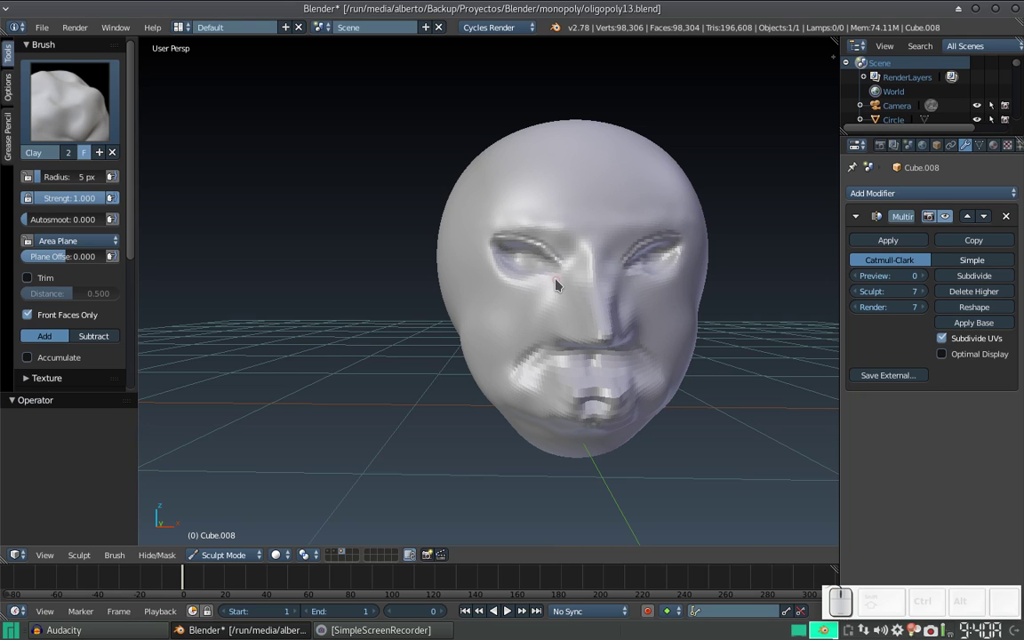
pyautogui.press('f')
pyautogui.click(563, 295)
pyautogui.moveTo(563, 283); pyautogui.dragTo(552, 289)
pyautogui.moveTo(555, 293); pyautogui.dragTo(557, 287)
pyautogui.middleClick(557, 261)
pyautogui.middleClick(536, 255)
pyautogui.middleClick(525, 268)
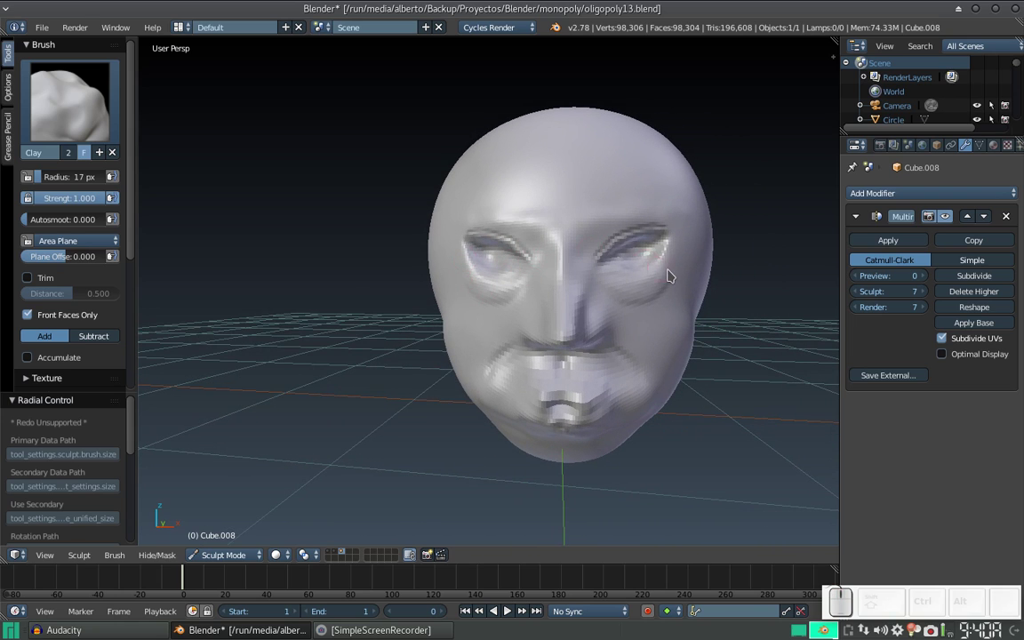
# Step: Dab clay detail around the eyes, face the head from the front and shrink the brush
pyautogui.click(676, 269)
pyautogui.click(674, 272)
pyautogui.click(679, 269)
pyautogui.click(682, 241)
pyautogui.middleClick(589, 257)
pyautogui.middleClick(588, 266)
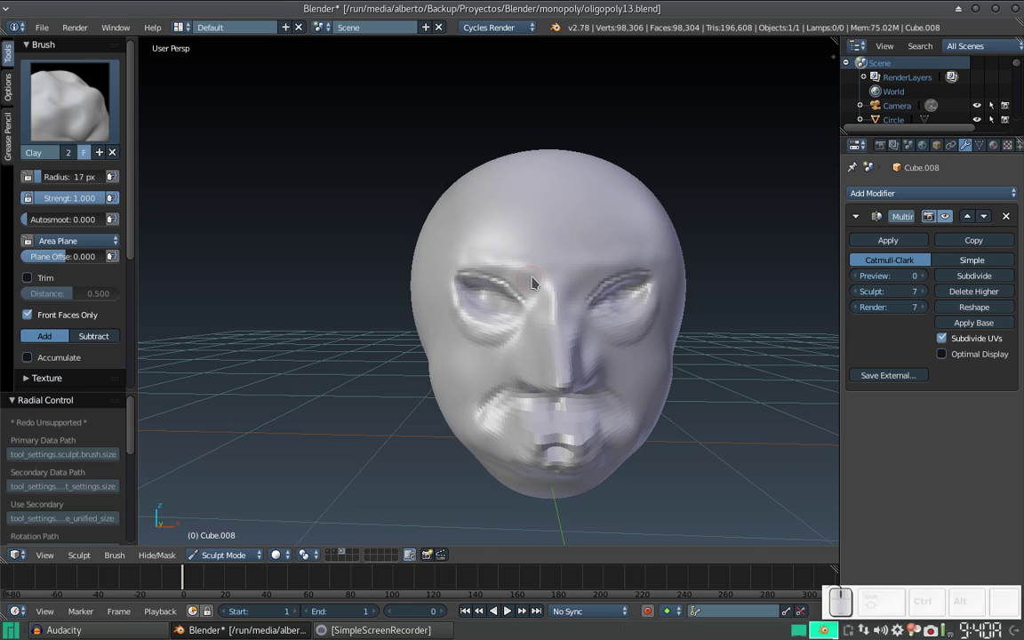
pyautogui.press('f')
pyautogui.click(529, 285)
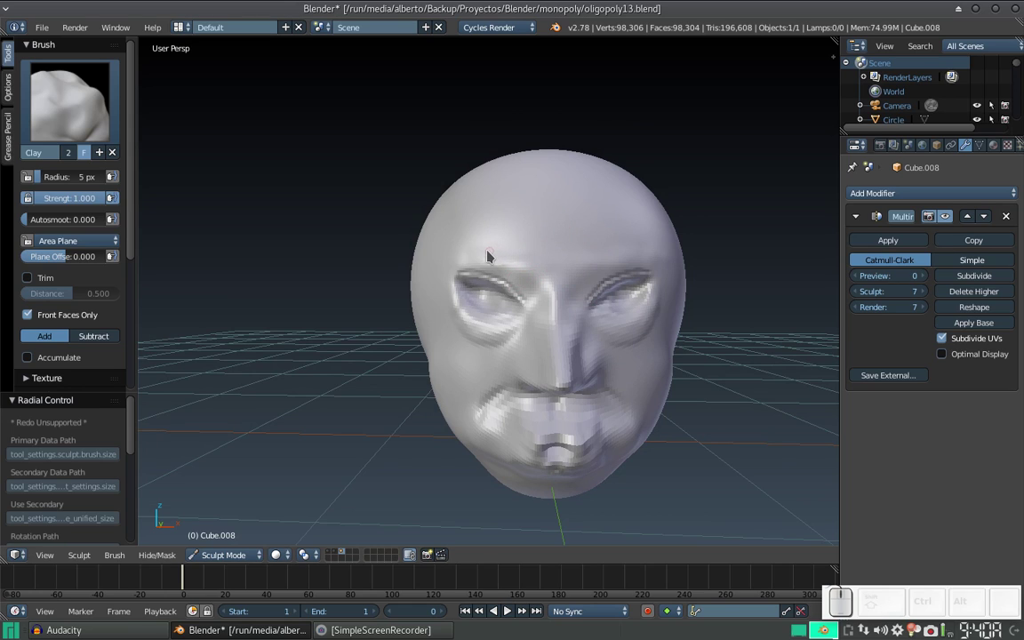
# Step: Draw several horizontal wrinkle strokes across the forehead with small clay dabs
pyautogui.click(493, 257)
pyautogui.moveTo(500, 258); pyautogui.dragTo(518, 255)
pyautogui.moveTo(504, 243); pyautogui.dragTo(518, 247)
pyautogui.click(503, 248)
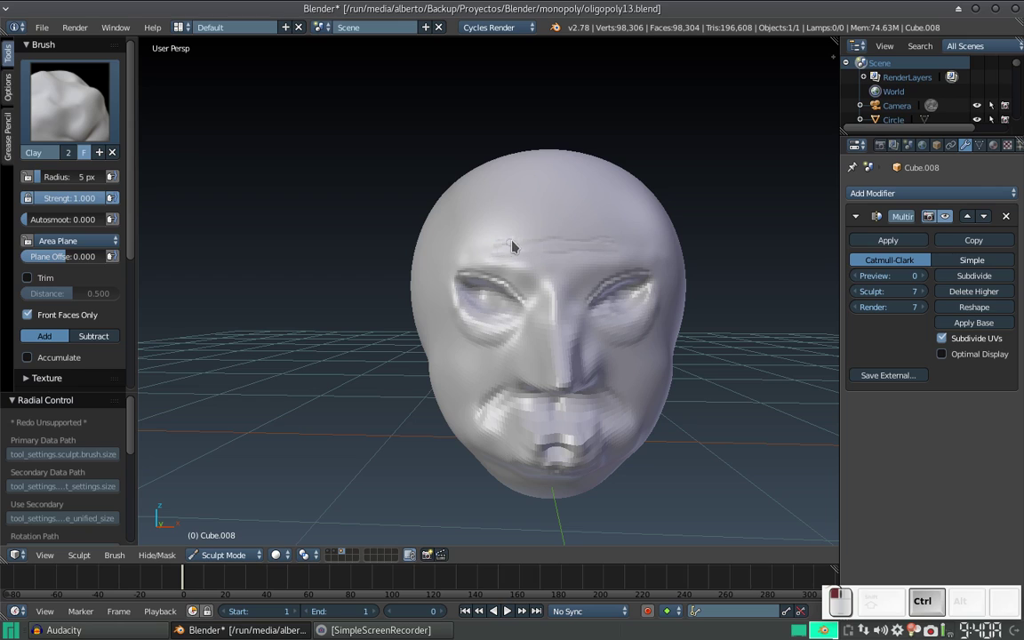
pyautogui.click(498, 258)
pyautogui.click(499, 246)
pyautogui.moveTo(504, 237); pyautogui.dragTo(593, 197)
pyautogui.click(544, 213)
pyautogui.click(548, 227)
pyautogui.click(568, 227)
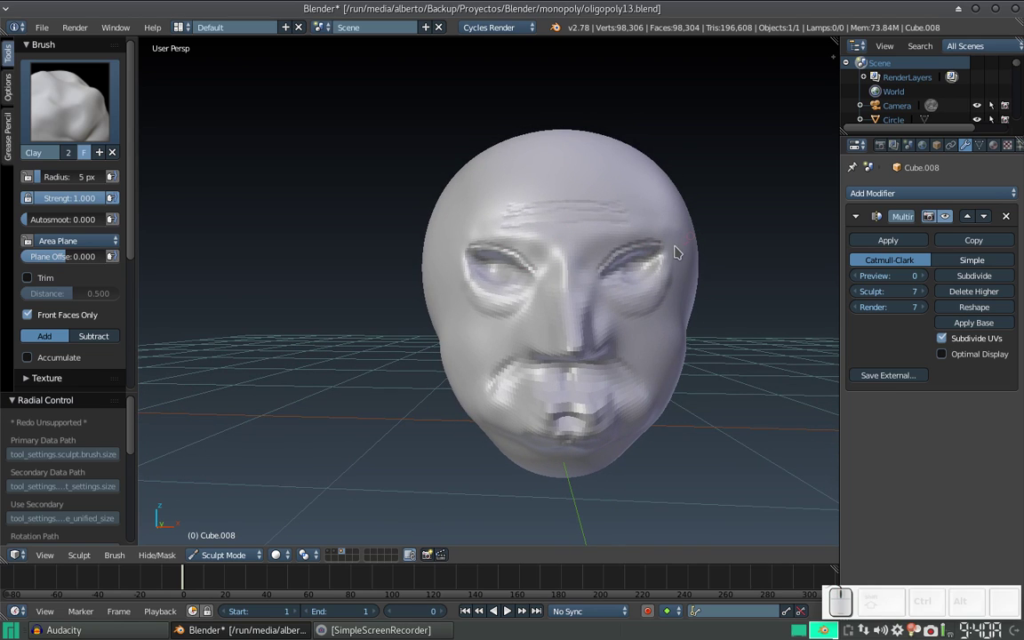
# Step: Add a run of small clay dabs to texture the forehead wrinkles on both sides
pyautogui.click(674, 254)
pyautogui.click(677, 258)
pyautogui.click(675, 261)
pyautogui.click(679, 259)
pyautogui.click(678, 256)
pyautogui.click(677, 261)
pyautogui.click(675, 262)
pyautogui.click(470, 256)
pyautogui.click(466, 257)
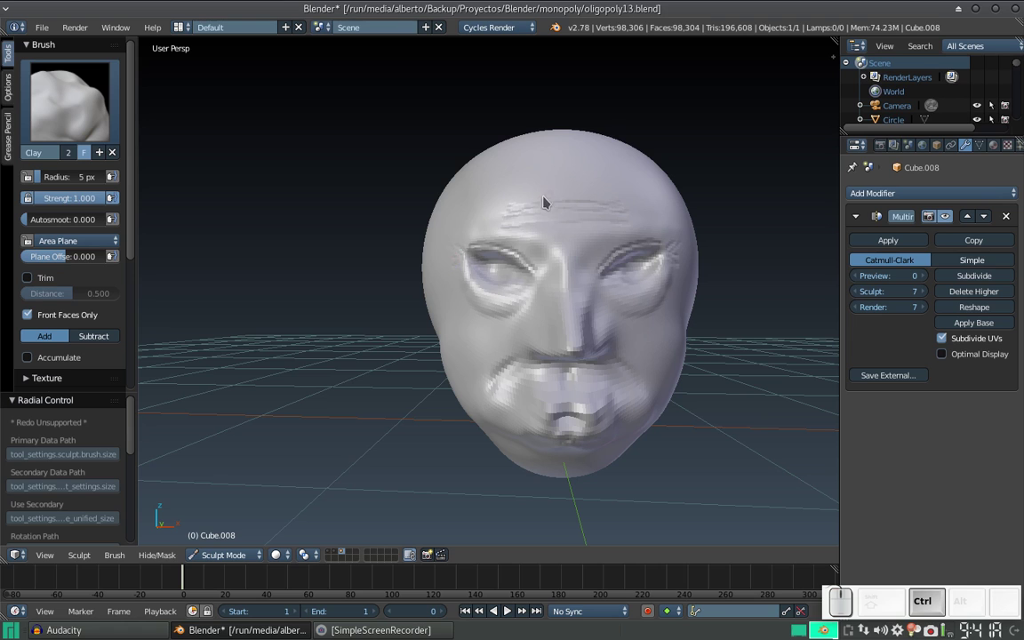
# Step: From rotated views, dab extra clay detail across the face, then return to the front
pyautogui.middleClick(665, 269)
pyautogui.click(633, 253)
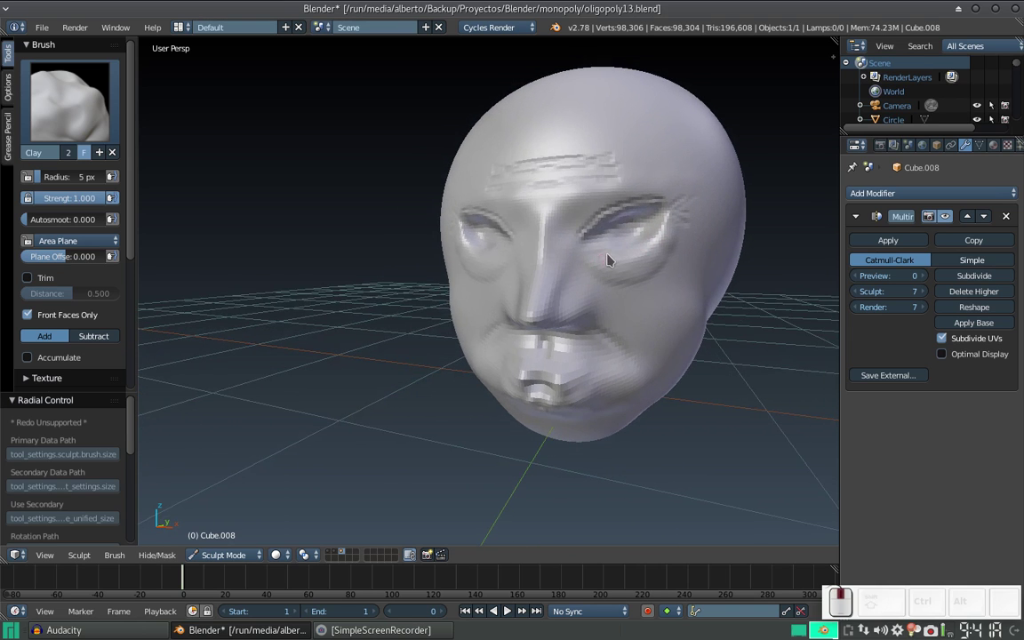
pyautogui.click(644, 263)
pyautogui.middleClick(649, 252)
pyautogui.click(637, 254)
pyautogui.click(626, 258)
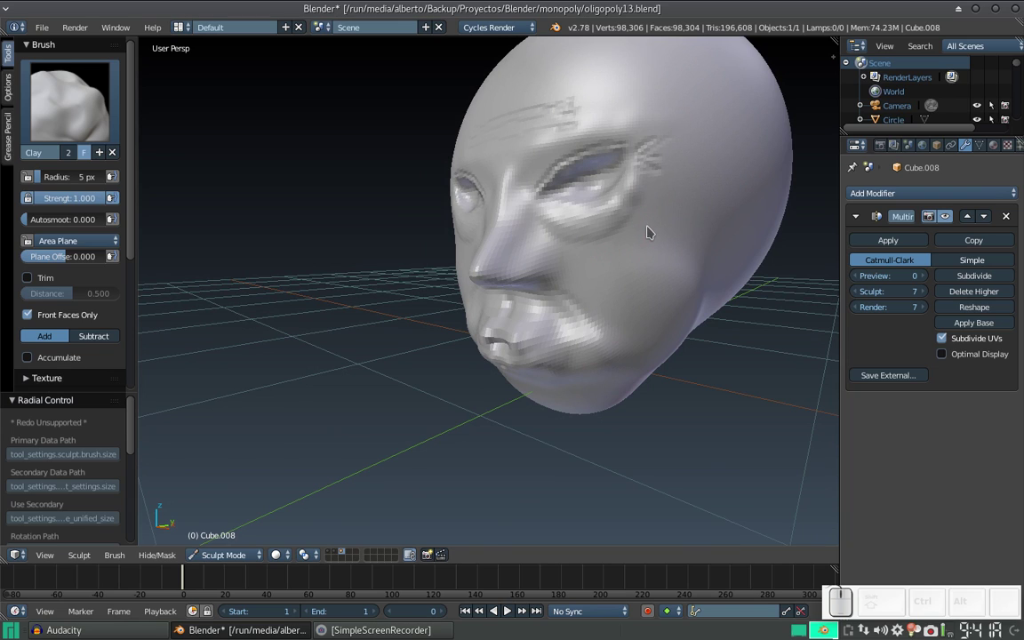
pyautogui.click(666, 214)
pyautogui.click(615, 253)
pyautogui.click(634, 247)
pyautogui.middleClick(613, 262)
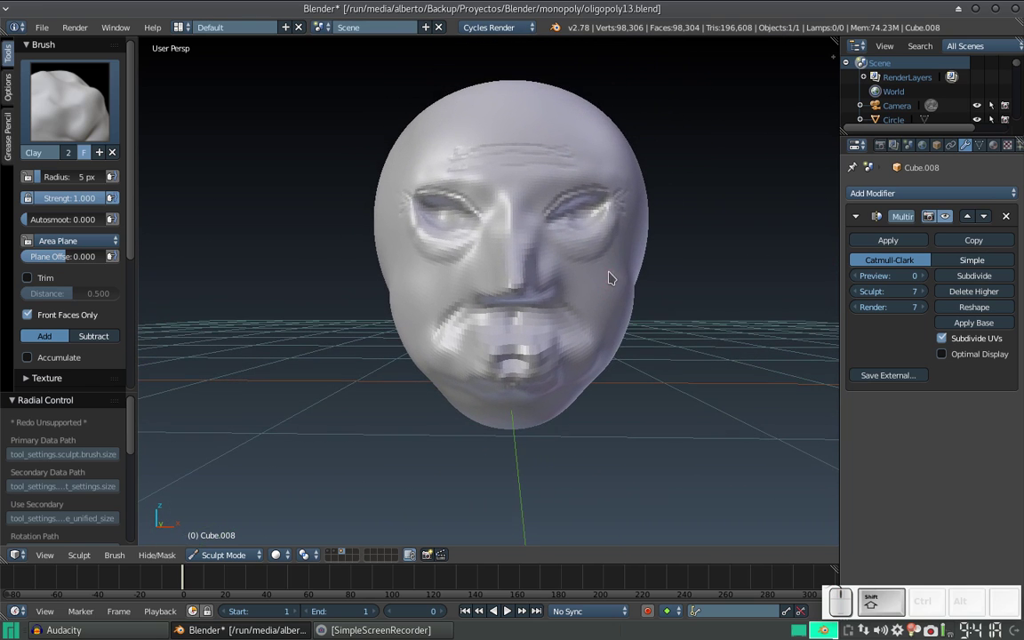
# Step: Deepen the forehead wrinkles with longer strokes and start adjusting the brush size
pyautogui.moveTo(628, 307); pyautogui.dragTo(614, 292)
pyautogui.moveTo(615, 310); pyautogui.dragTo(614, 339)
pyautogui.moveTo(624, 339); pyautogui.dragTo(613, 292)
pyautogui.click(530, 262)
pyautogui.press('KP_Add')
pyautogui.press('f')
# Step: From a low view, sculpt the nostrils and underside of the nose, then face the head again
pyautogui.click(501, 325)
pyautogui.moveTo(501, 318); pyautogui.dragTo(504, 311)
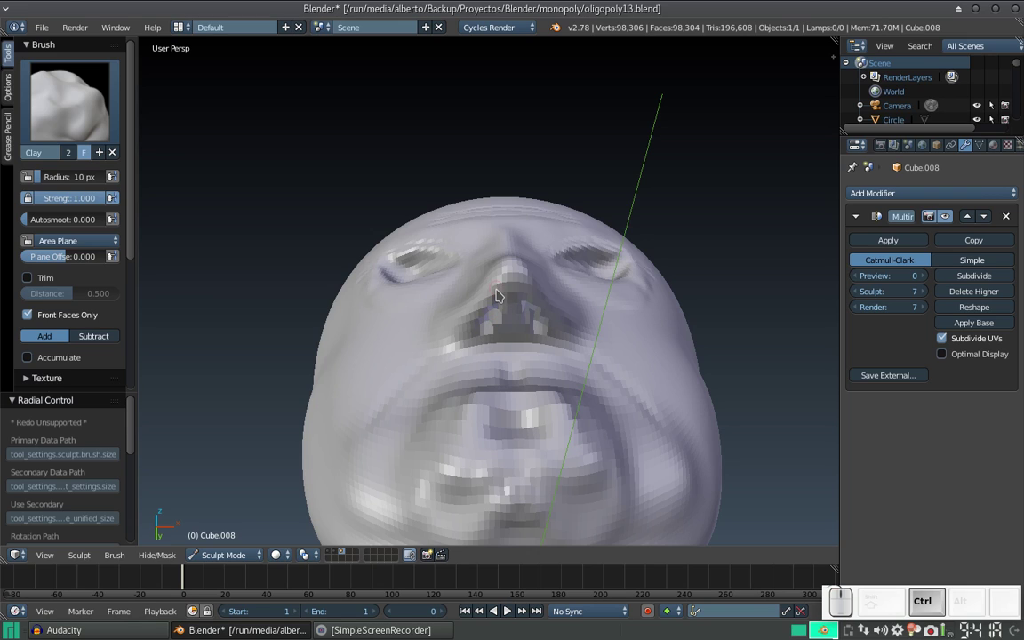
pyautogui.moveTo(504, 308); pyautogui.dragTo(491, 269)
pyautogui.moveTo(487, 291); pyautogui.dragTo(498, 321)
pyautogui.moveTo(490, 326); pyautogui.dragTo(480, 267)
pyautogui.moveTo(479, 339); pyautogui.dragTo(487, 314)
pyautogui.middleClick(485, 300)
# Step: Dab clay to strengthen the forehead and brow area and zoom in on the eyes
pyautogui.click(504, 315)
pyautogui.click(519, 282)
pyautogui.click(507, 285)
pyautogui.click(492, 293)
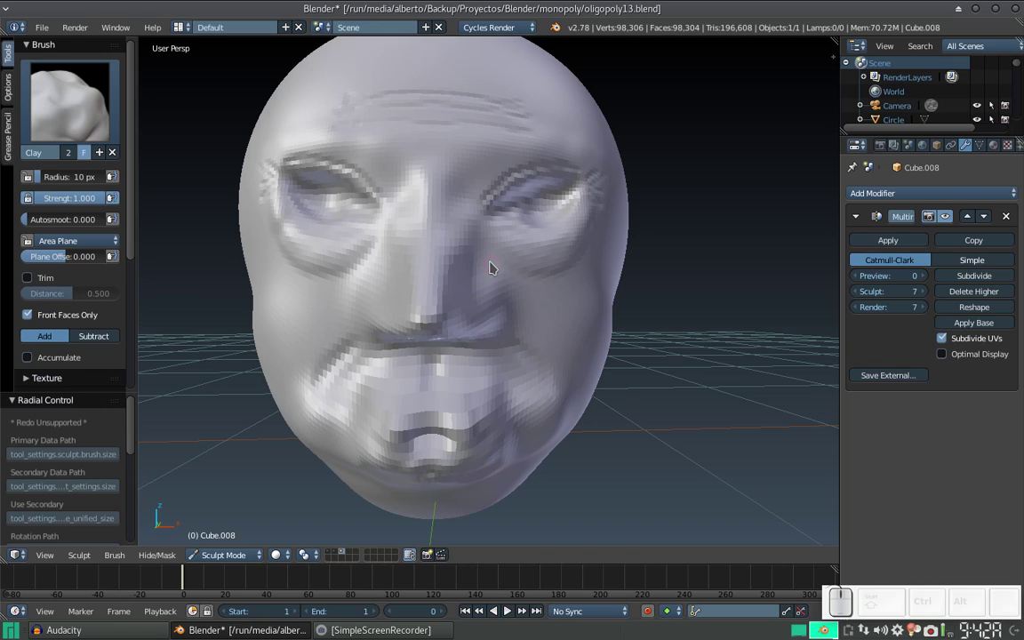
pyautogui.moveTo(518, 253); pyautogui.dragTo(523, 301)
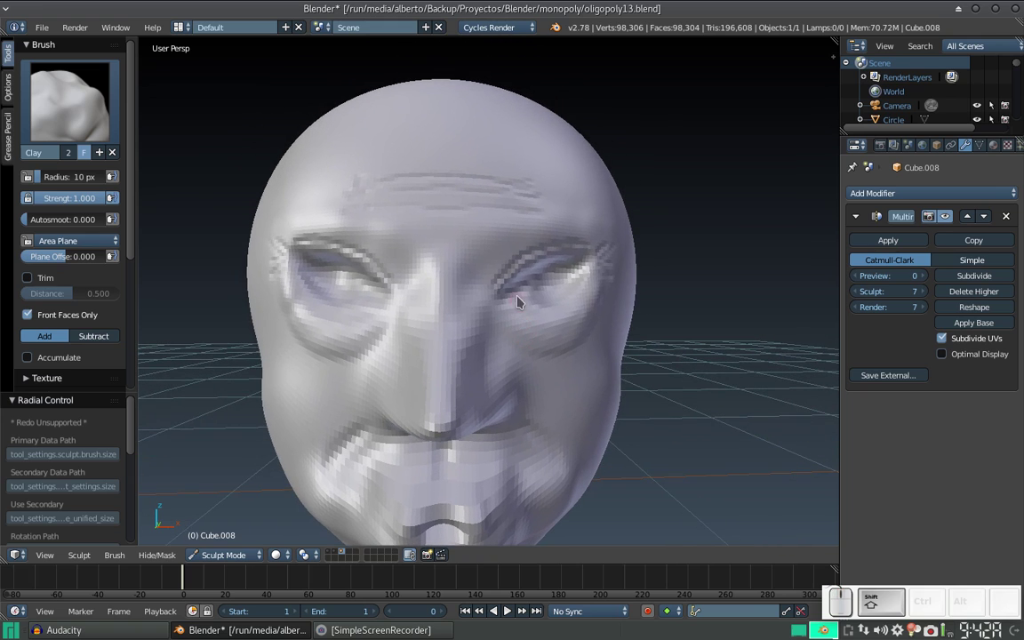
pyautogui.press('KP_Add')
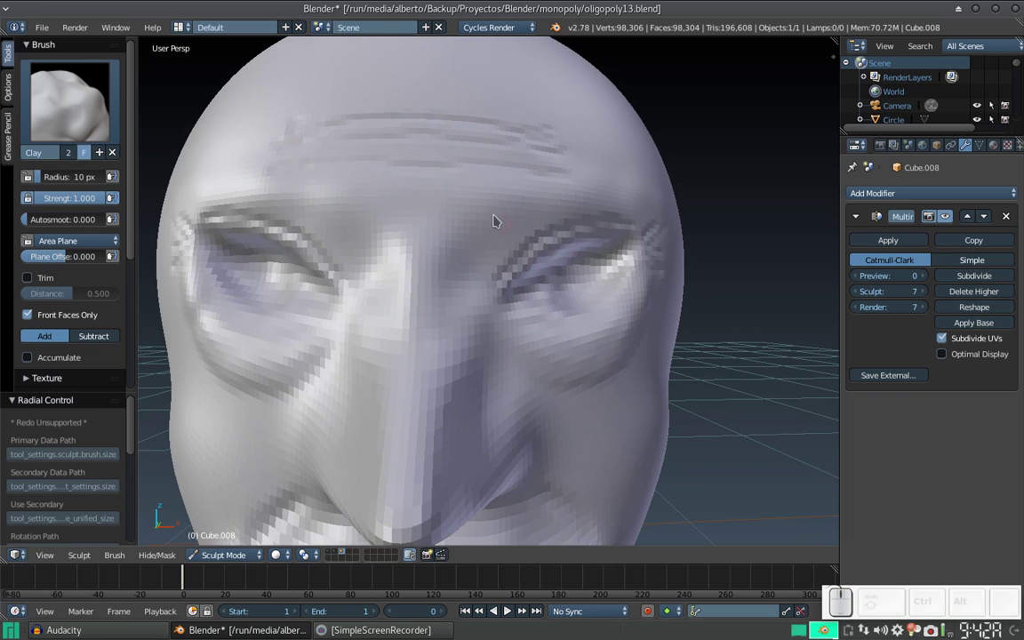
# Step: Shrink the Clay brush and dab clay along the inner brow ridge
pyautogui.press('f')
pyautogui.click(486, 266)
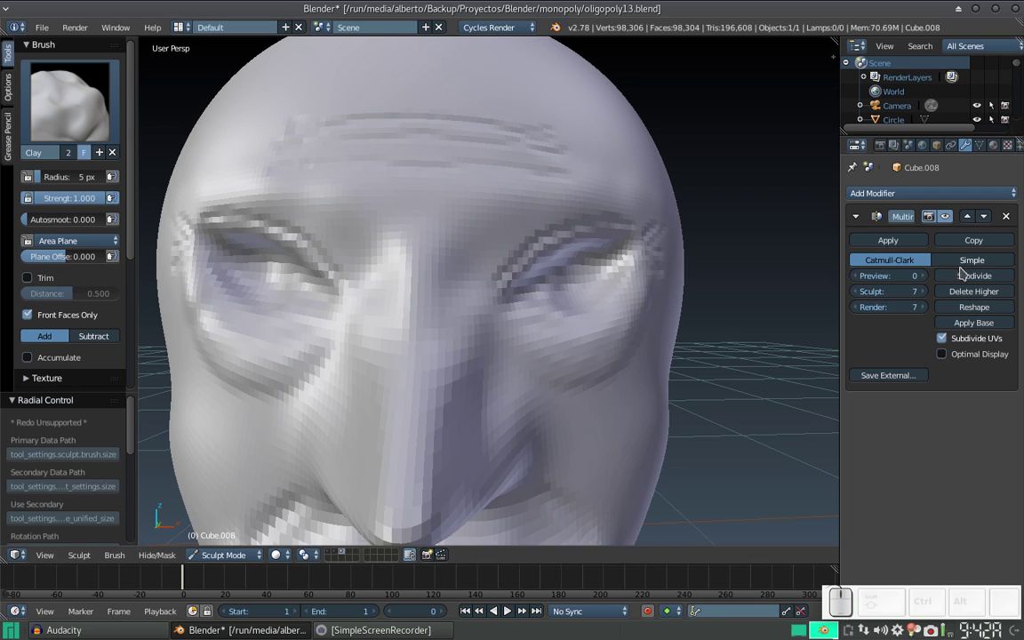
pyautogui.click(990, 280)
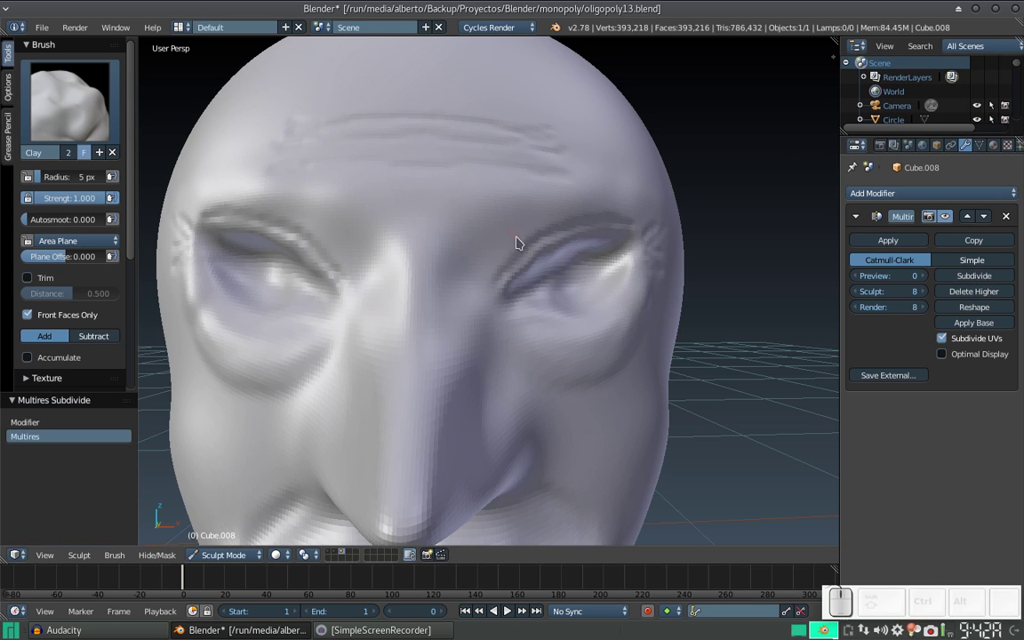
pyautogui.click(488, 252)
pyautogui.click(495, 237)
pyautogui.click(503, 230)
pyautogui.click(491, 256)
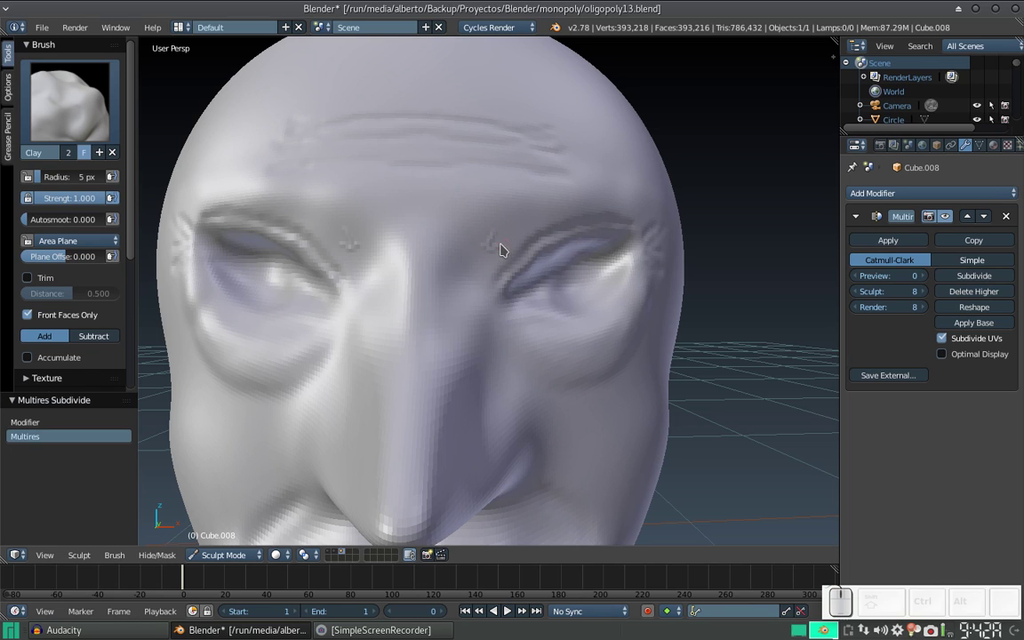
# Step: Texture the eyebrows and stroke hair-like ridges along both brows for a bushy look
pyautogui.click(508, 237)
pyautogui.click(495, 248)
pyautogui.click(497, 238)
pyautogui.moveTo(492, 245); pyautogui.dragTo(580, 202)
pyautogui.moveTo(581, 203); pyautogui.dragTo(539, 220)
pyautogui.moveTo(561, 214); pyautogui.dragTo(622, 186)
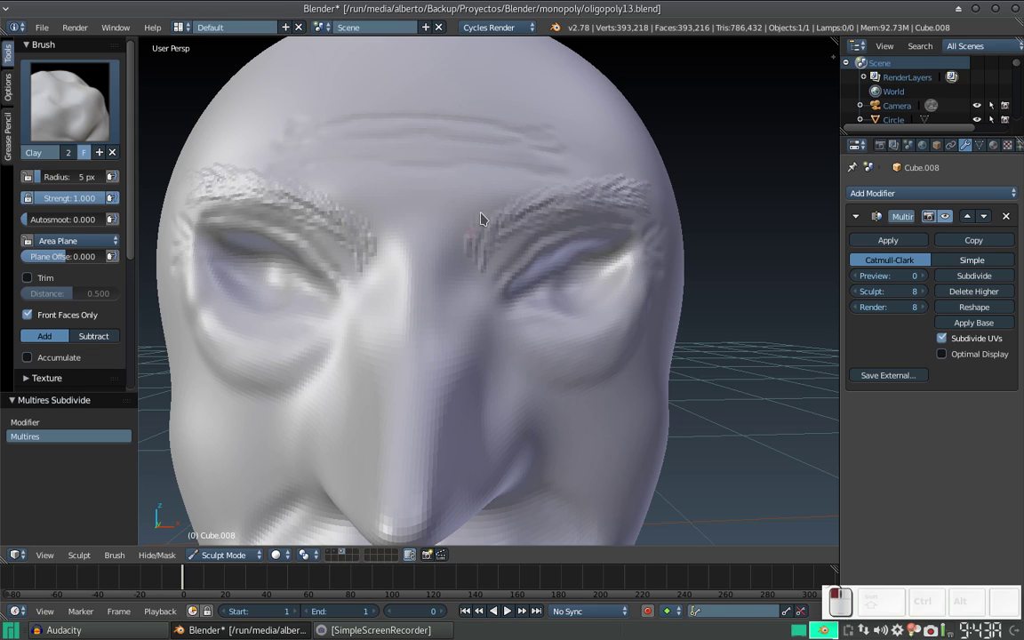
pyautogui.middleClick(464, 225)
# Step: Build up clay along both eyebrows with strokes and dabs, orbiting to check them
pyautogui.press('KP_Subtract')
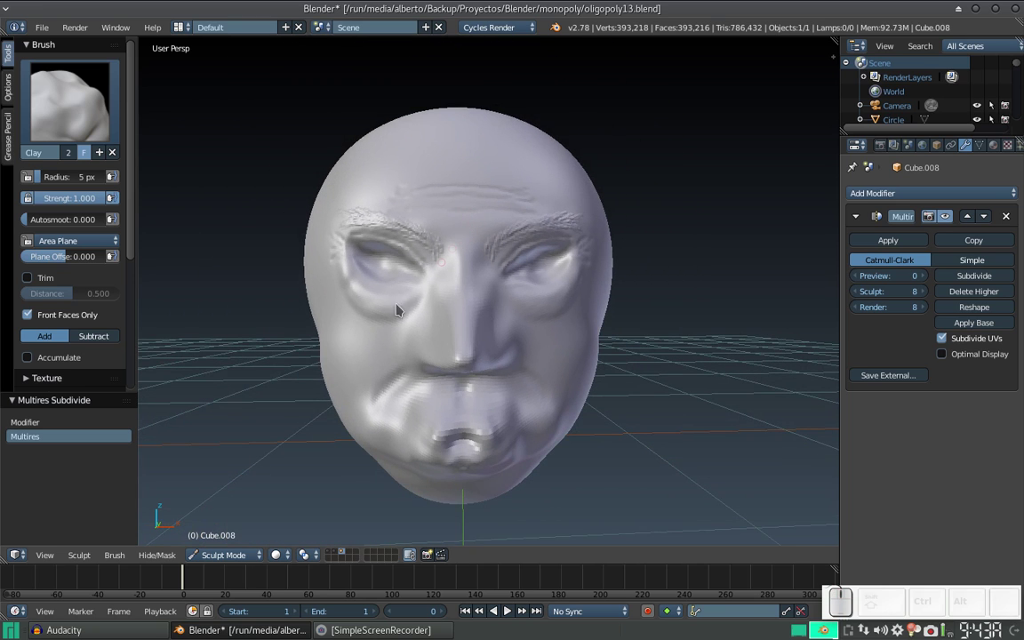
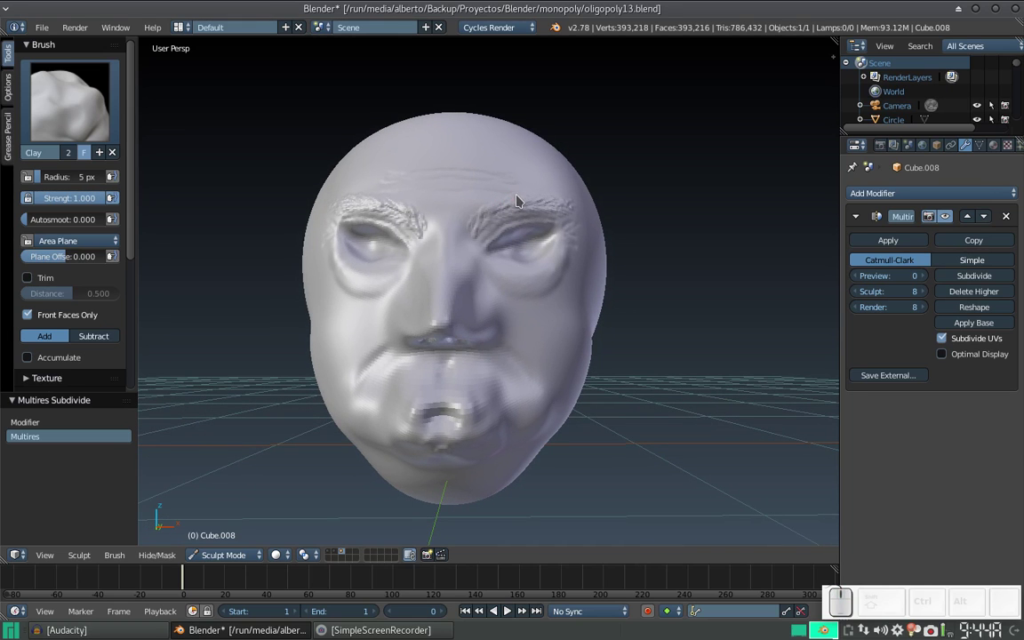
pyautogui.moveTo(506, 226); pyautogui.dragTo(500, 249)
pyautogui.middleClick(504, 233)
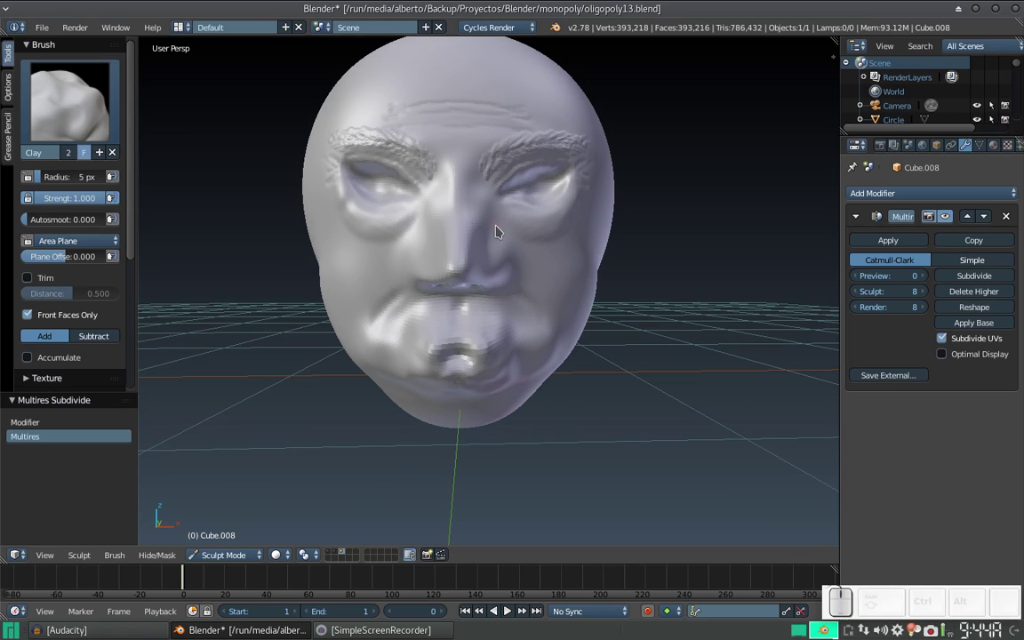
pyautogui.middleClick(505, 233)
pyautogui.middleClick(522, 213)
pyautogui.moveTo(509, 212); pyautogui.dragTo(568, 208)
pyautogui.middleClick(568, 219)
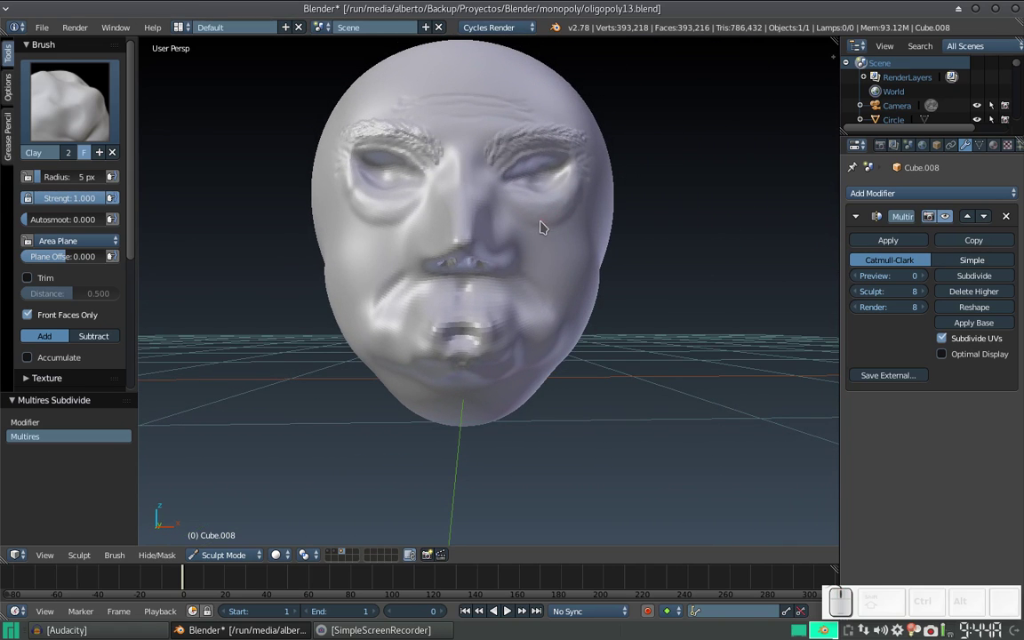
pyautogui.click(242, 563)
pyautogui.click(248, 542)
pyautogui.click(232, 562)
pyautogui.click(227, 514)
pyautogui.middleClick(444, 266)
# Step: Stroke more hair texture into the brows and undo a stray dab between them
pyautogui.moveTo(472, 229); pyautogui.dragTo(485, 253)
pyautogui.middleClick(483, 267)
pyautogui.middleClick(483, 262)
pyautogui.moveTo(484, 270); pyautogui.dragTo(472, 281)
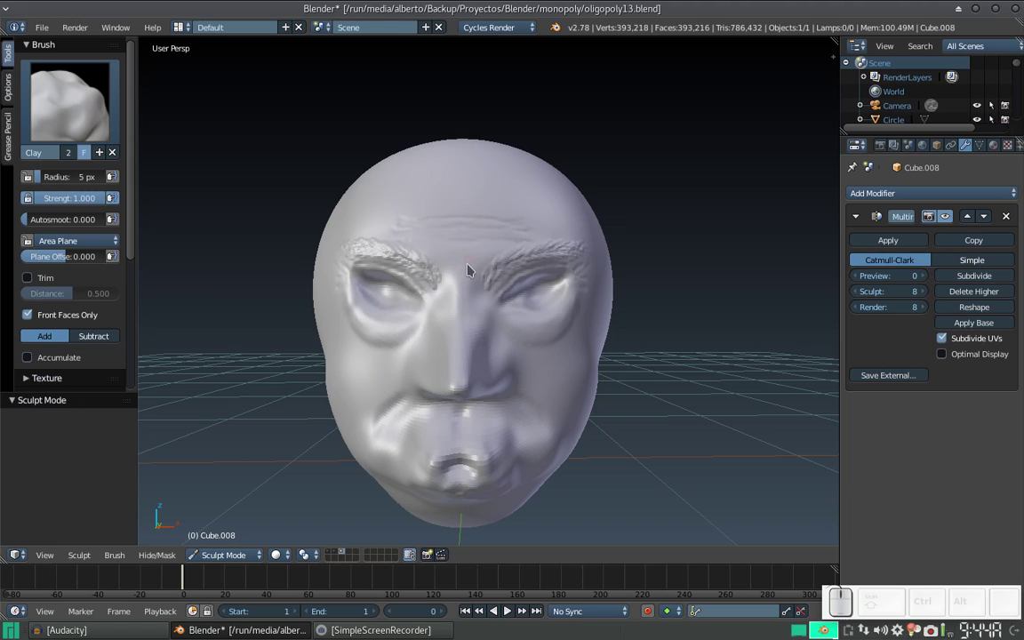
pyautogui.moveTo(459, 269); pyautogui.dragTo(461, 273)
pyautogui.click(459, 279)
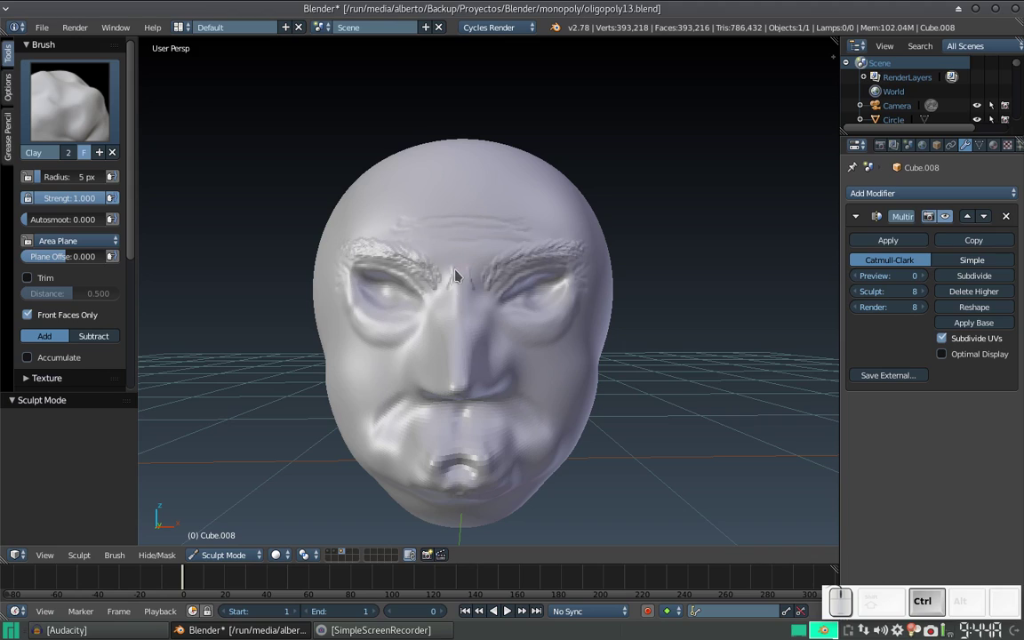
pyautogui.press('ctrl+z')
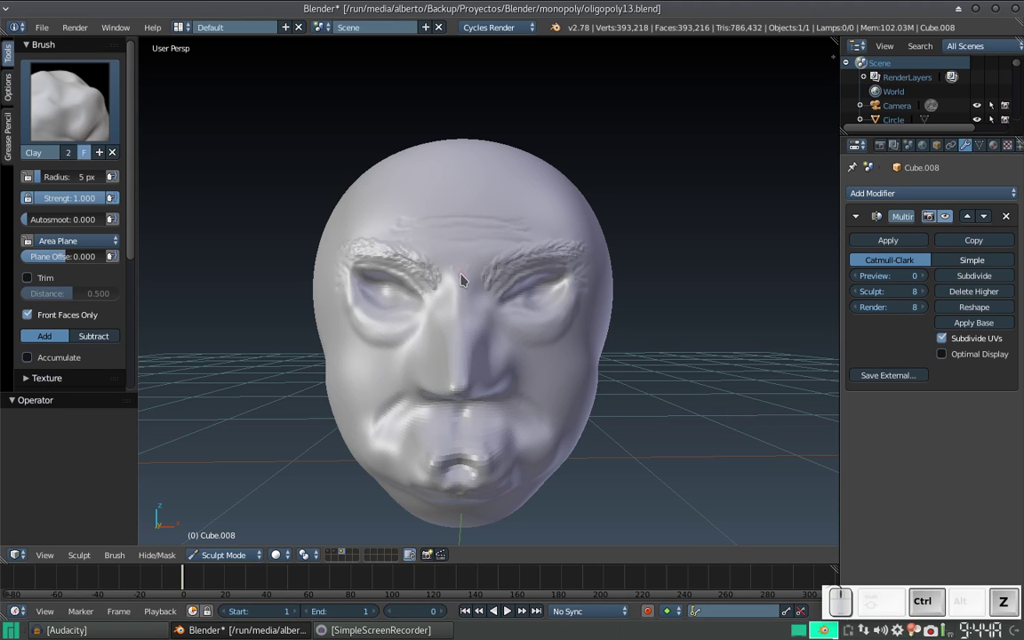
# Step: Enlarge the Clay brush radius to 13 px and thicken one eyebrow with it
pyautogui.press('f')
pyautogui.click(466, 287)
pyautogui.click(461, 273)
pyautogui.click(460, 276)
pyautogui.moveTo(458, 279); pyautogui.dragTo(450, 263)
pyautogui.moveTo(447, 257); pyautogui.dragTo(455, 272)
pyautogui.click(455, 271)
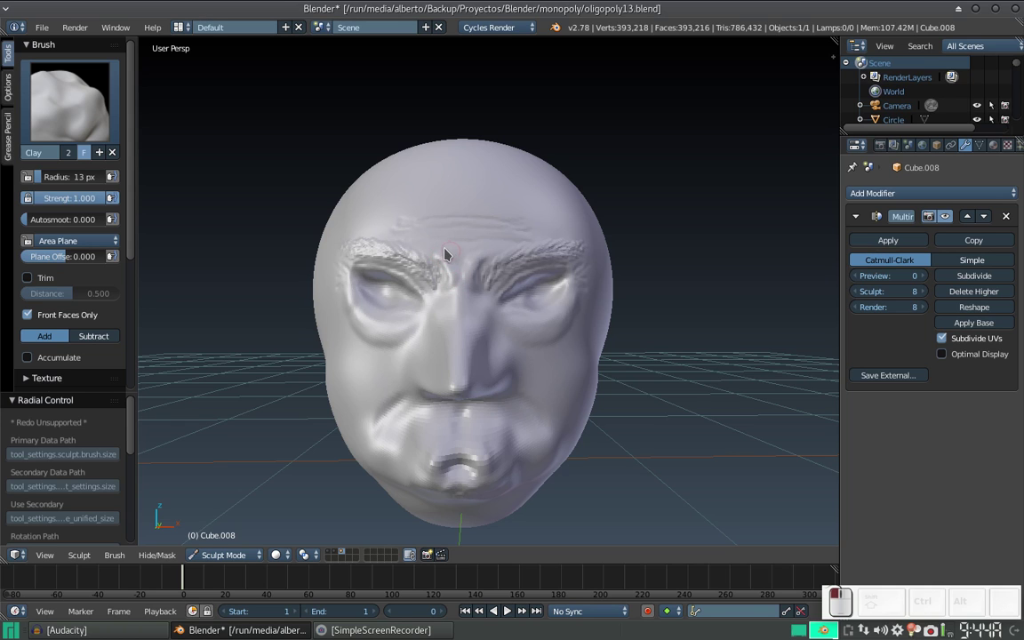
# Step: Thicken the other eyebrow with the larger brush, then orbit to look up at the nose
pyautogui.moveTo(461, 228); pyautogui.dragTo(495, 194)
pyautogui.moveTo(465, 236); pyautogui.dragTo(482, 221)
pyautogui.click(472, 239)
pyautogui.click(451, 238)
pyautogui.click(460, 227)
pyautogui.moveTo(478, 219); pyautogui.dragTo(491, 233)
pyautogui.middleClick(465, 301)
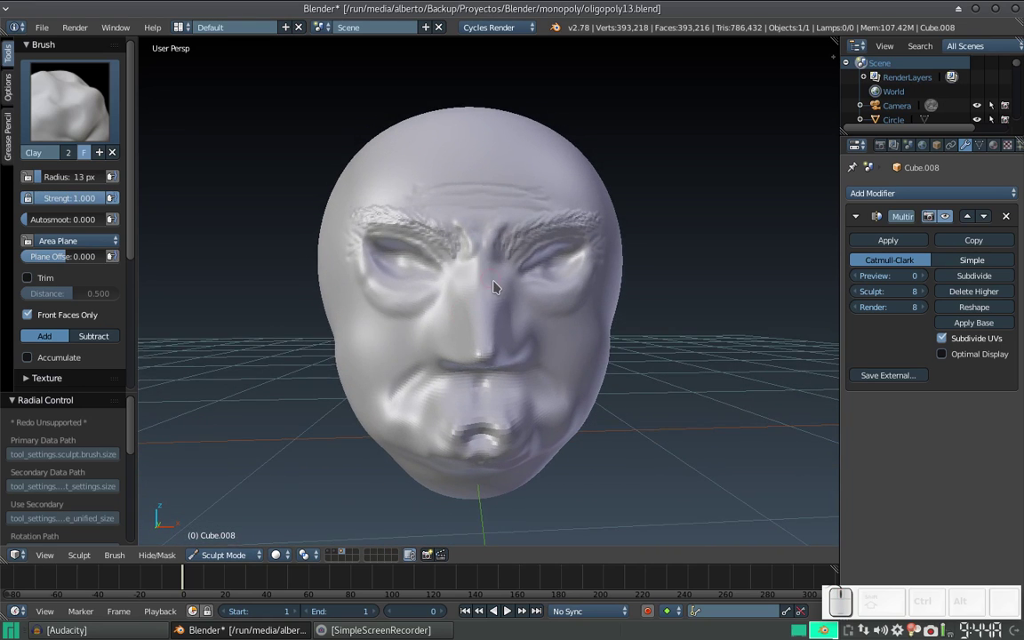
pyautogui.middleClick(490, 288)
pyautogui.middleClick(486, 283)
pyautogui.middleClick(505, 295)
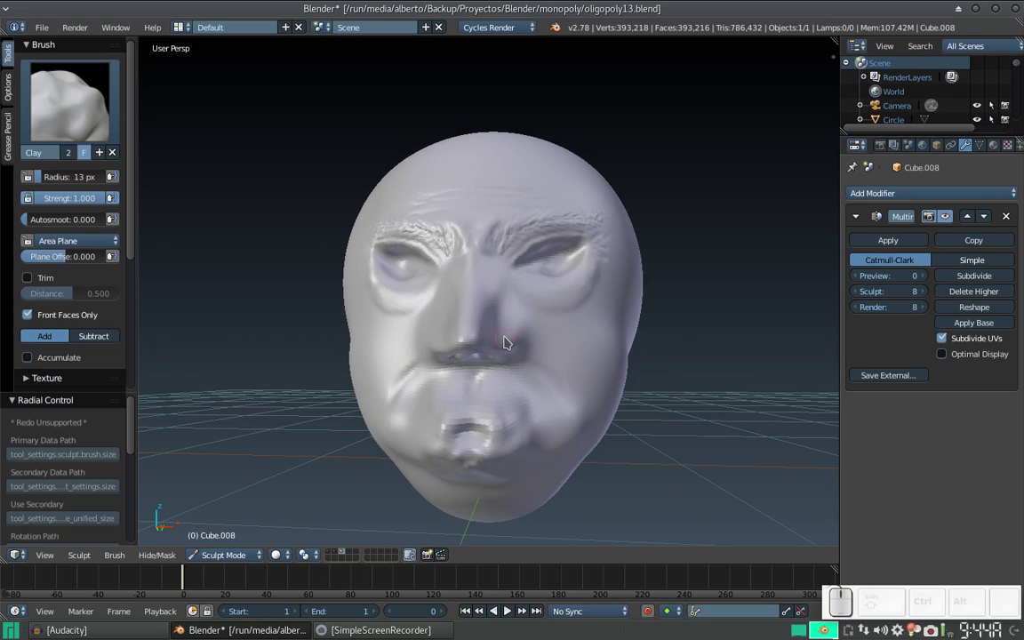
# Step: Switch to the Grab brush and pull the nose underside and nostril flesh into shape
pyautogui.click(82, 122)
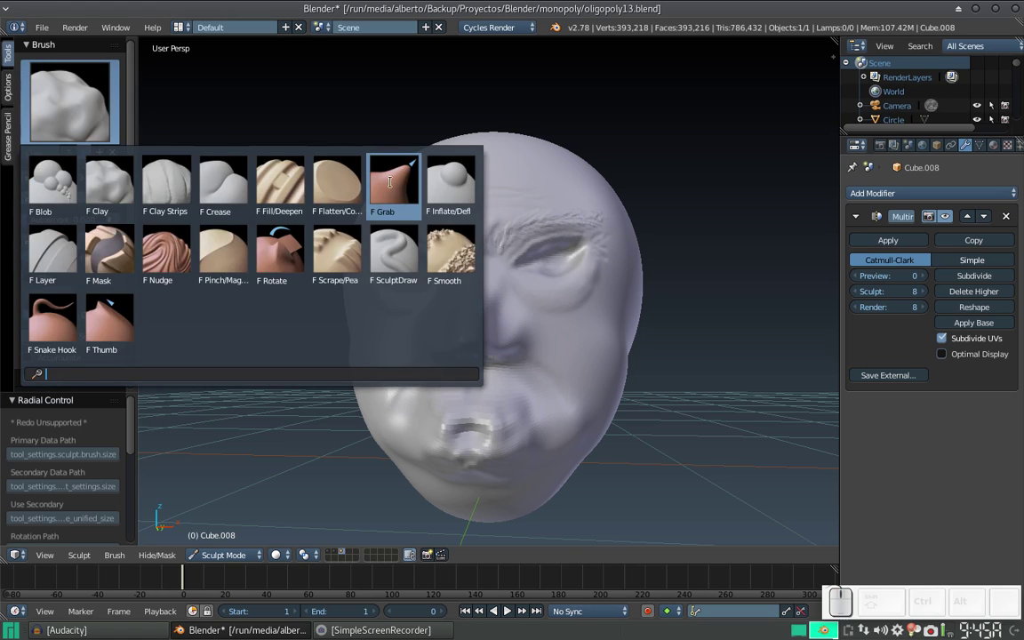
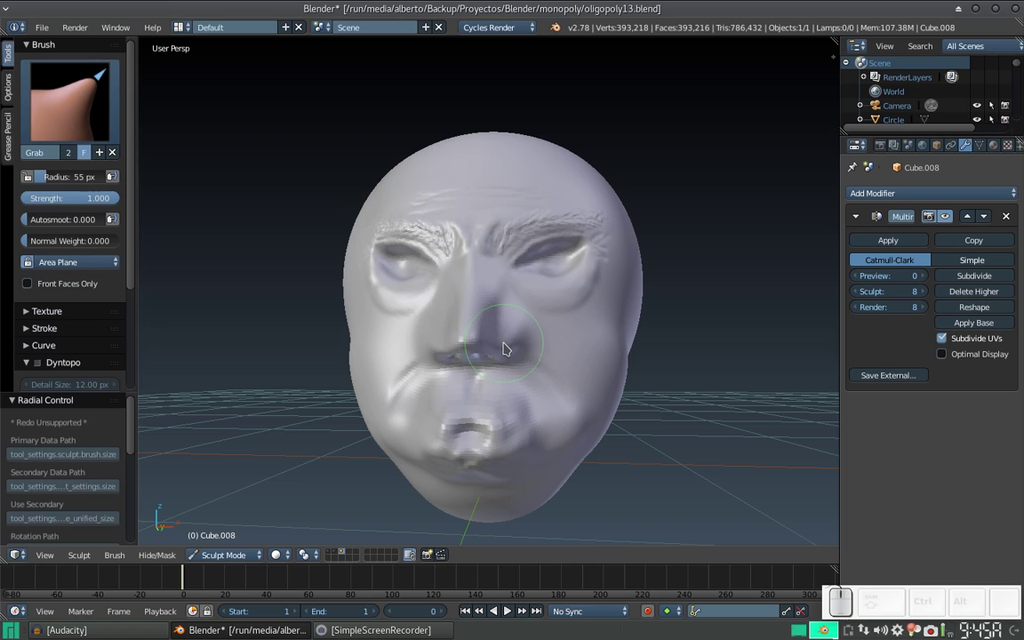
pyautogui.click(497, 307)
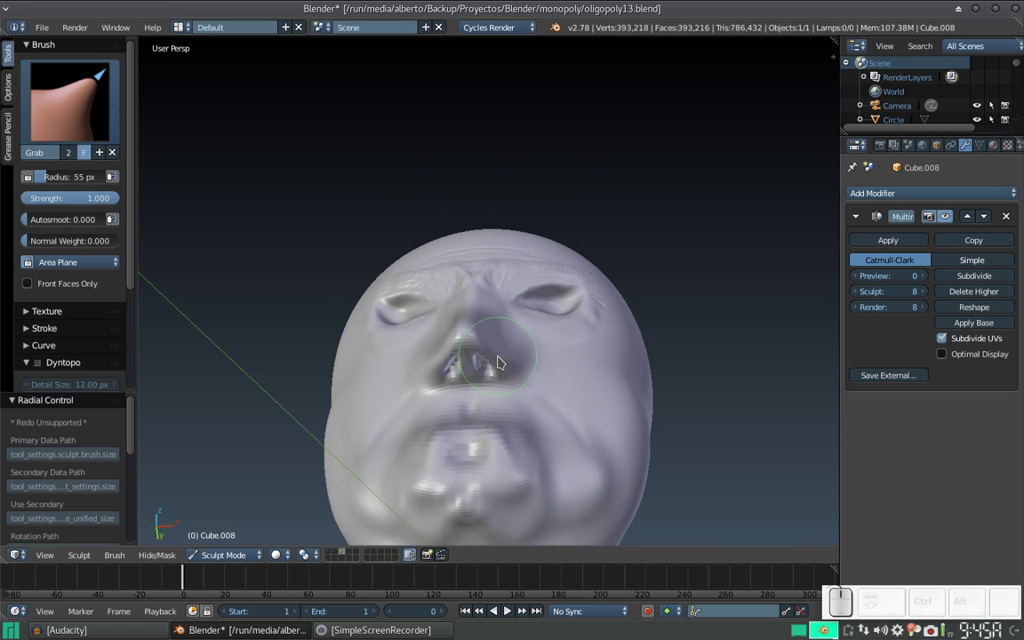
pyautogui.moveTo(502, 364); pyautogui.dragTo(505, 364)
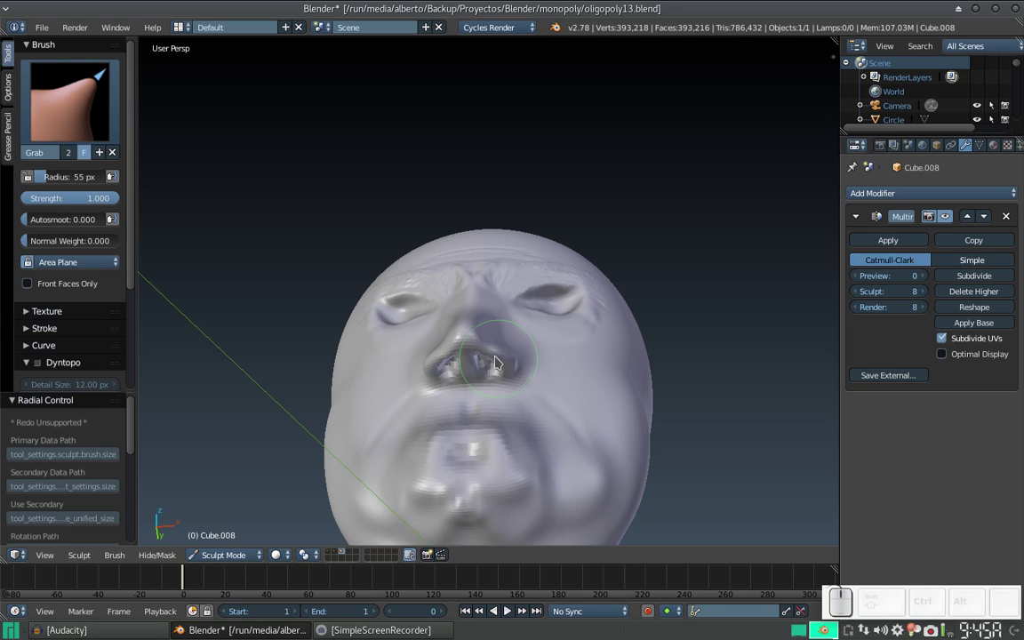
pyautogui.moveTo(501, 359); pyautogui.dragTo(502, 355)
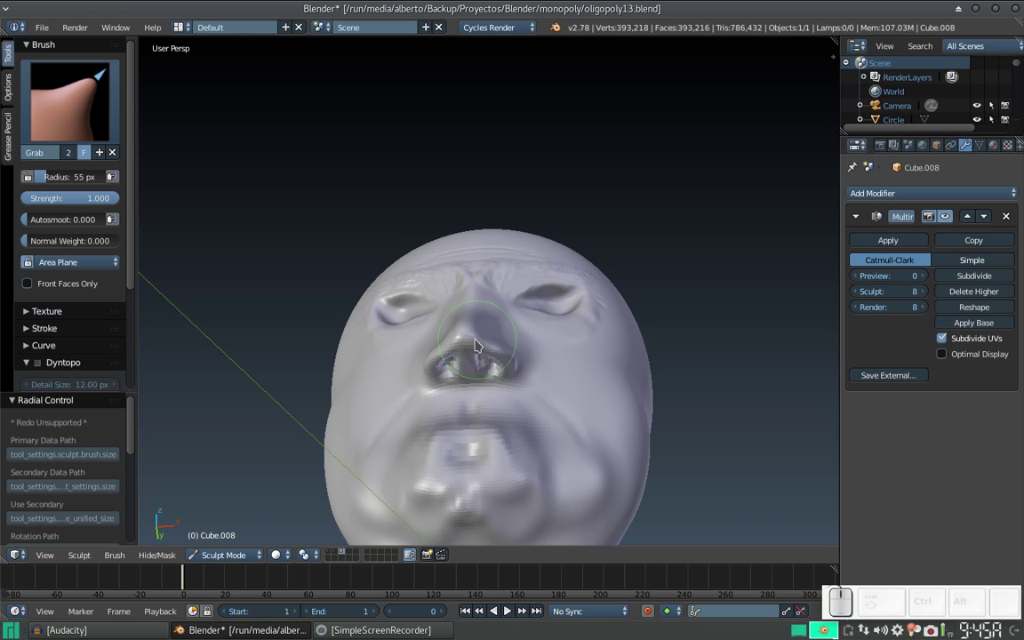
pyautogui.moveTo(456, 314); pyautogui.dragTo(414, 306)
pyautogui.moveTo(429, 293); pyautogui.dragTo(468, 281)
pyautogui.moveTo(476, 267); pyautogui.dragTo(515, 361)
pyautogui.middleClick(515, 361)
# Step: Reshape the side of the nose with a resized Grab brush, undoing one tug
pyautogui.click(526, 376)
pyautogui.moveTo(529, 368); pyautogui.dragTo(526, 304)
pyautogui.press('f')
pyautogui.click(513, 307)
pyautogui.click(529, 298)
pyautogui.middleClick(527, 272)
pyautogui.middleClick(534, 251)
pyautogui.press('ctrl+z')
pyautogui.press('KP_Add')
pyautogui.click(511, 308)
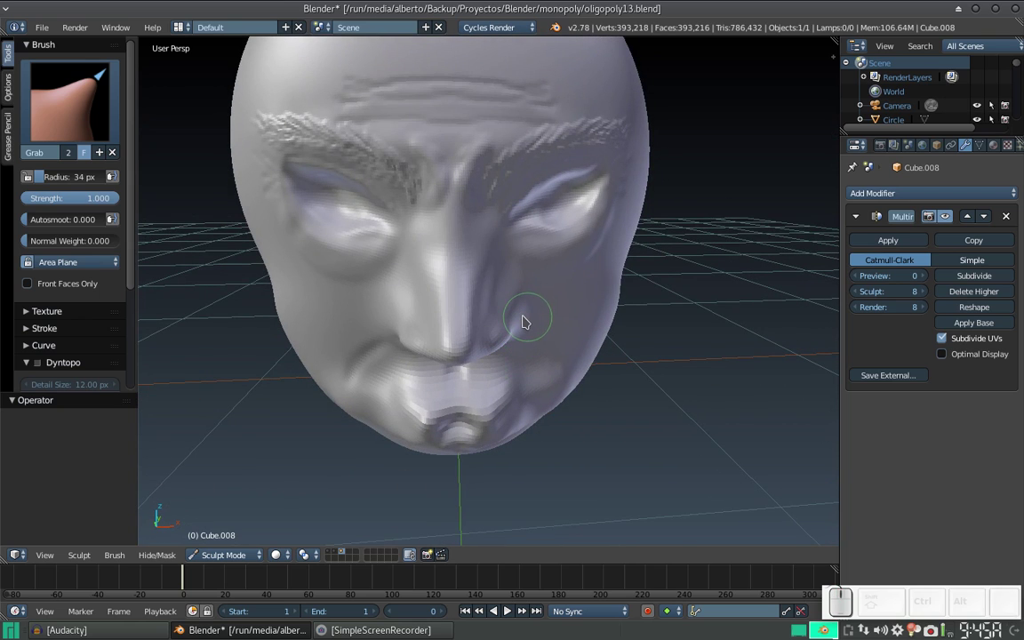
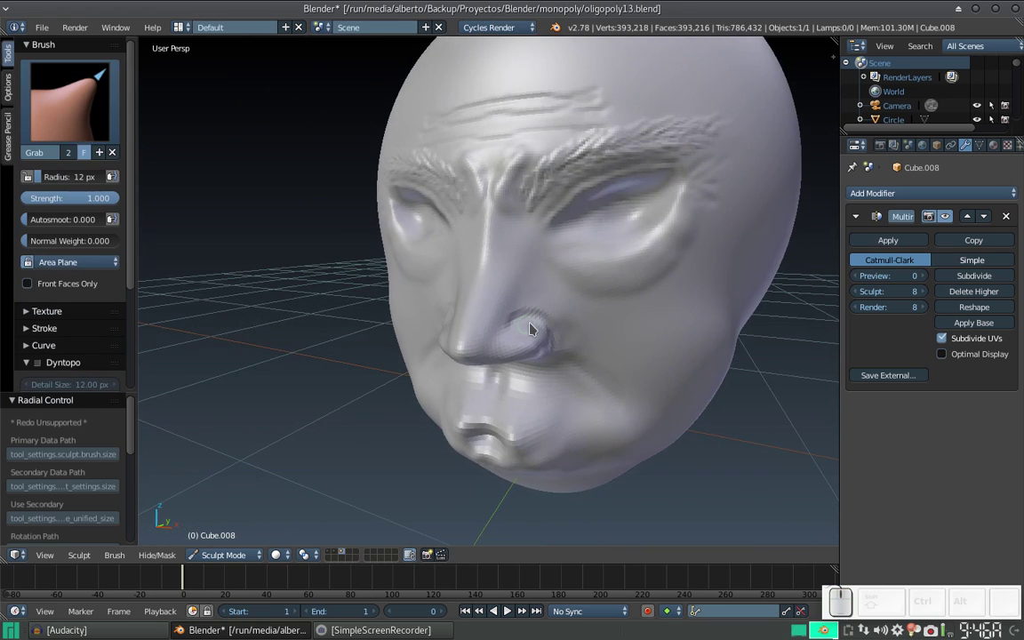
# Step: Set the Grab brush to 35 px and pull the nostril wing outward
pyautogui.press('f')
pyautogui.click(558, 355)
pyautogui.moveTo(533, 332); pyautogui.dragTo(526, 331)
pyautogui.click(525, 331)
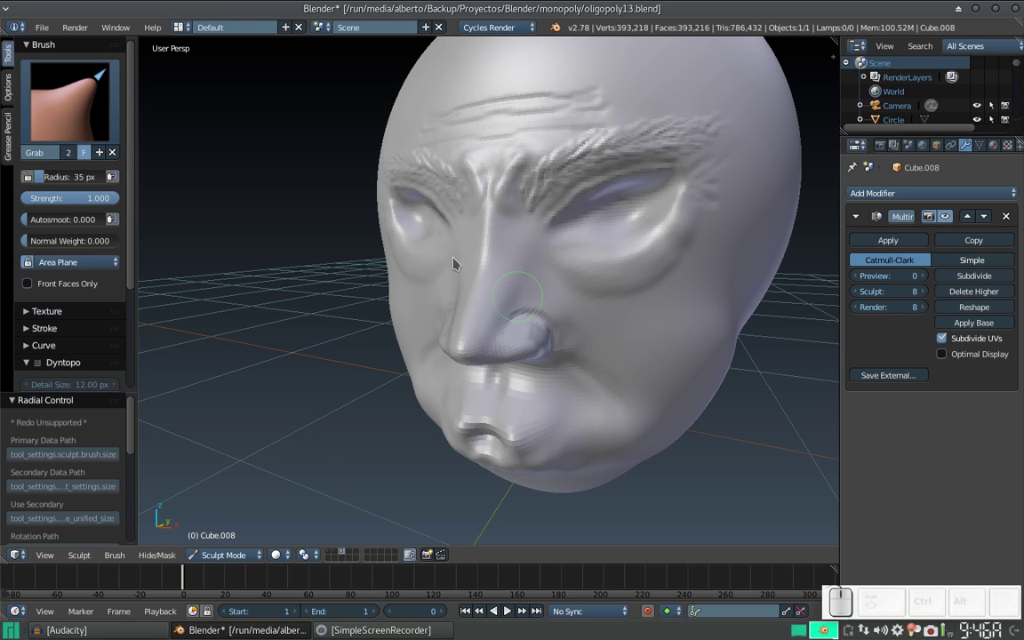
# Step: Switch to a subtracting Crease brush at 0.25 strength and carve around the nostril wing
pyautogui.click(111, 84)
pyautogui.click(230, 186)
pyautogui.moveTo(517, 322); pyautogui.dragTo(553, 346)
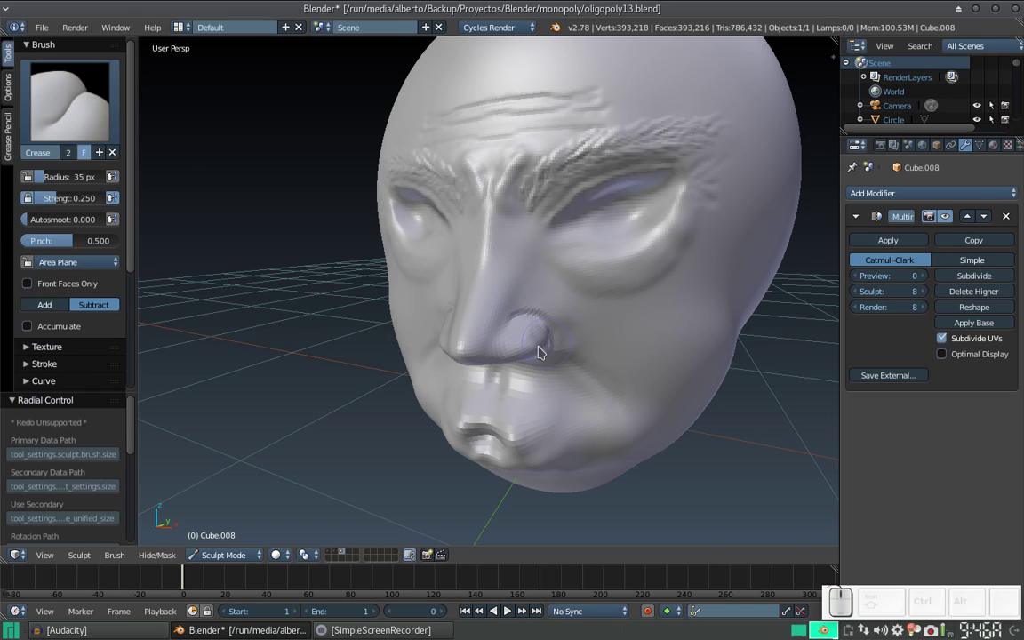
pyautogui.moveTo(550, 359); pyautogui.dragTo(520, 323)
pyautogui.click(561, 345)
pyautogui.click(540, 330)
pyautogui.moveTo(529, 346); pyautogui.dragTo(491, 304)
# Step: Deepen the nostril crease with repeated dabs along the opening
pyautogui.click(474, 315)
pyautogui.click(463, 315)
pyautogui.click(460, 317)
pyautogui.click(460, 315)
pyautogui.click(444, 322)
pyautogui.click(461, 313)
pyautogui.click(449, 314)
pyautogui.click(437, 332)
pyautogui.click(456, 314)
pyautogui.click(452, 314)
pyautogui.click(450, 316)
# Step: Sharpen the crease along the nose side and return to the Blender window
pyautogui.middleClick(451, 304)
pyautogui.click(431, 308)
pyautogui.click(444, 333)
pyautogui.moveTo(466, 309); pyautogui.dragTo(435, 275)
pyautogui.middleClick(398, 266)
pyautogui.click(447, 253)
pyautogui.press('KP_Subtract')
pyautogui.moveTo(453, 279); pyautogui.dragTo(476, 268)
pyautogui.moveTo(465, 273); pyautogui.dragTo(436, 281)
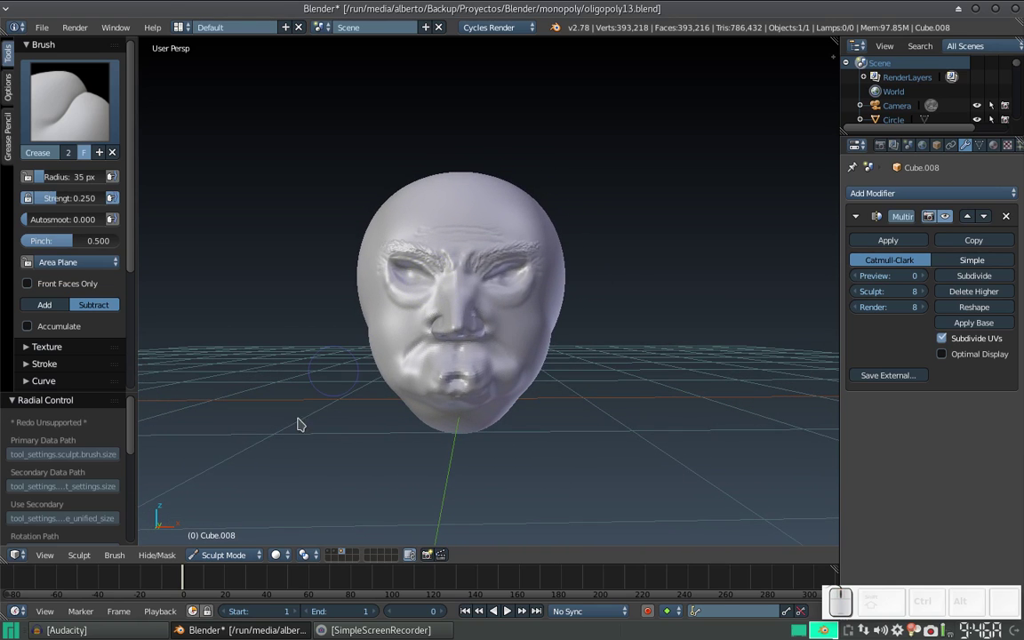
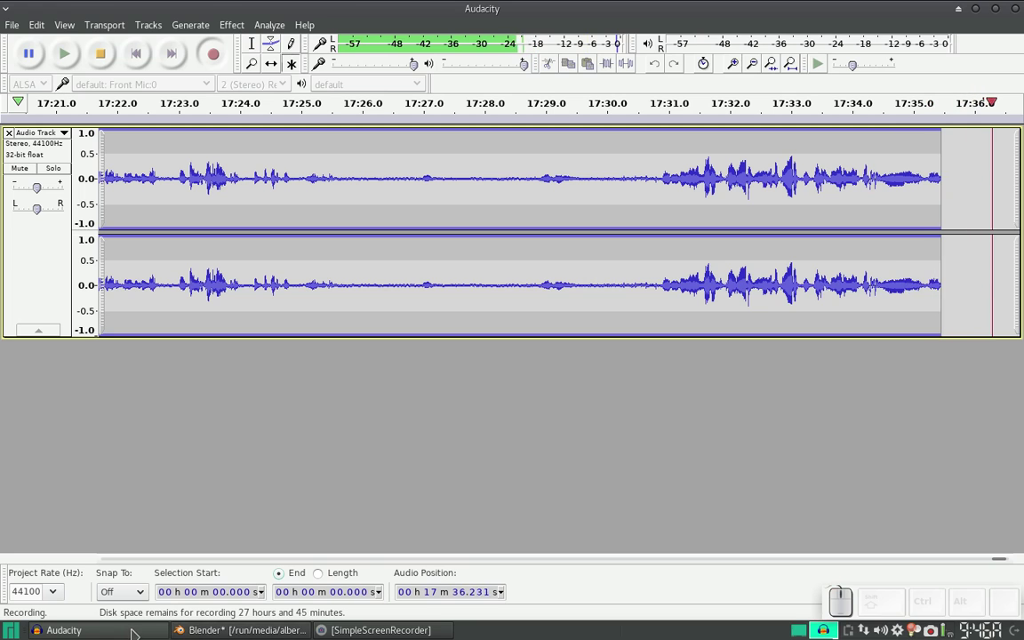
pyautogui.click(136, 618)
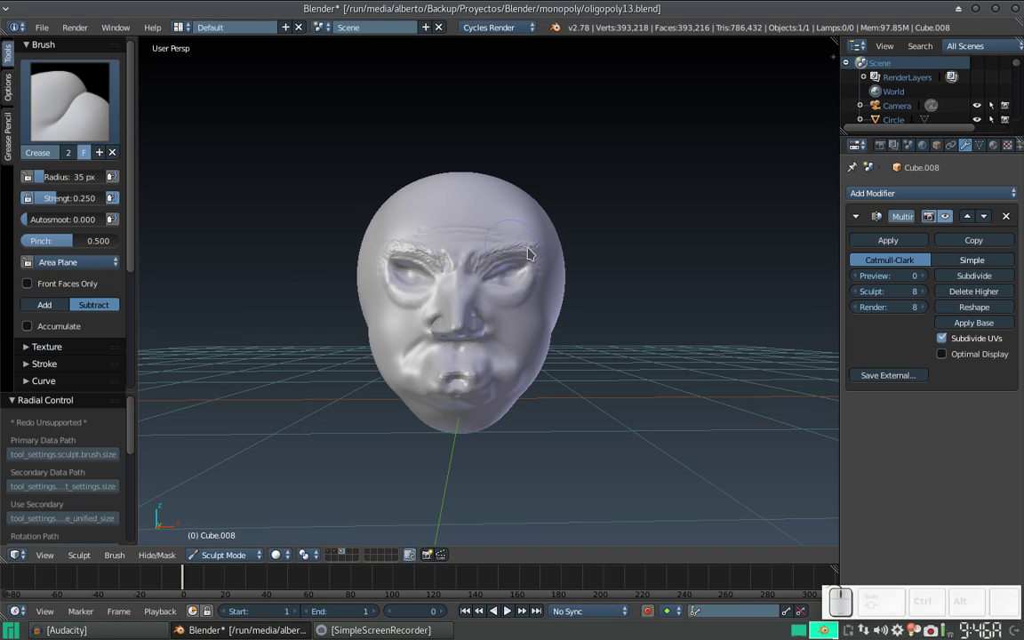
# Step: Face the head straight on and save it as the new file oligopoly14.blend
pyautogui.moveTo(514, 248); pyautogui.dragTo(517, 215)
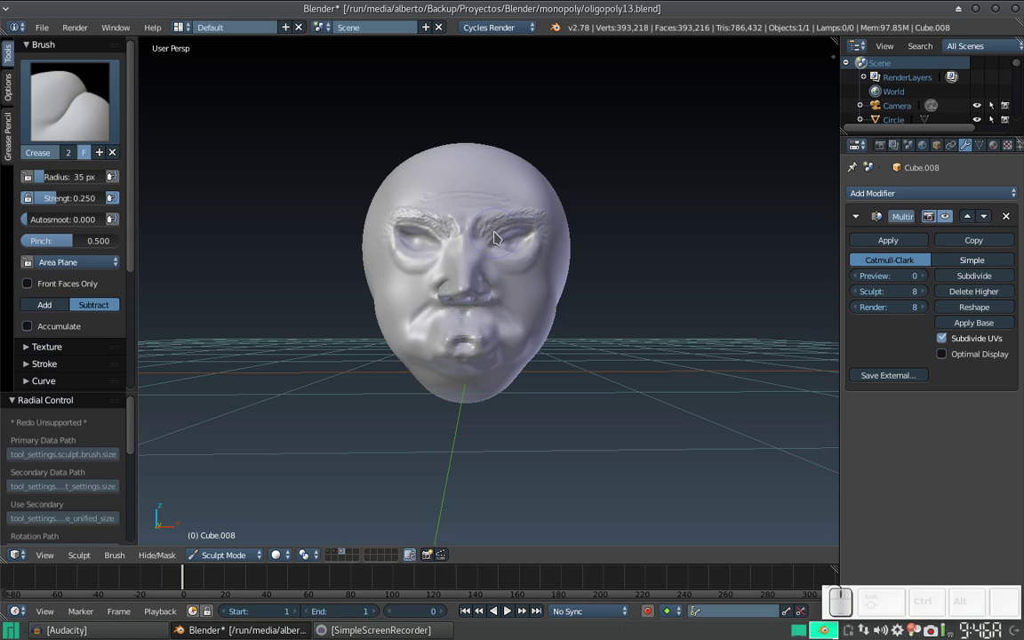
pyautogui.scroll(3)
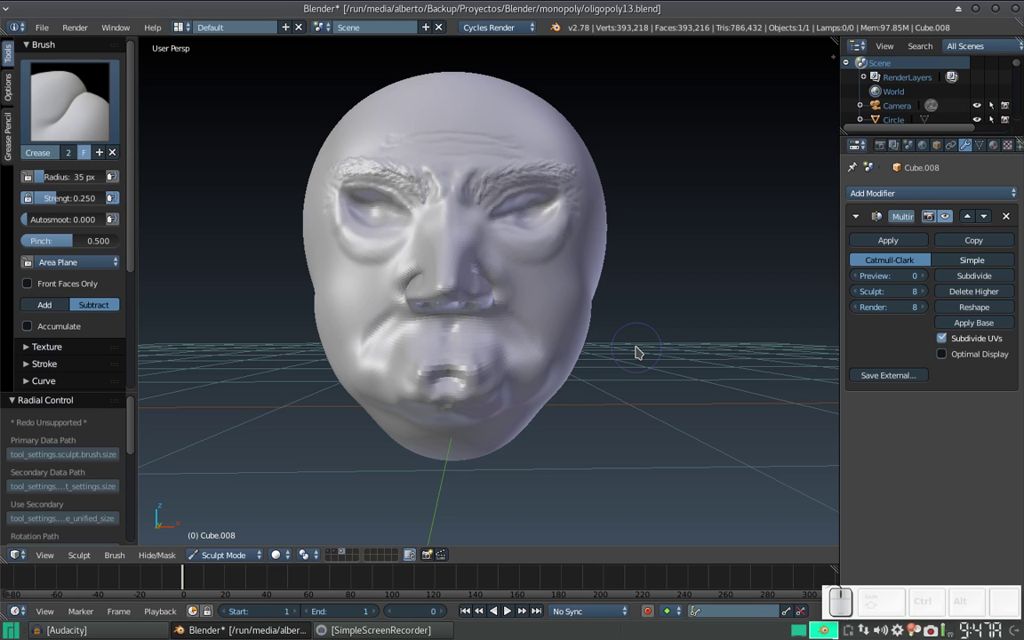
pyautogui.press('ctrl+shift+s')
pyautogui.press('ctrl+shift+KP_Add')
pyautogui.press('KP_Enter')
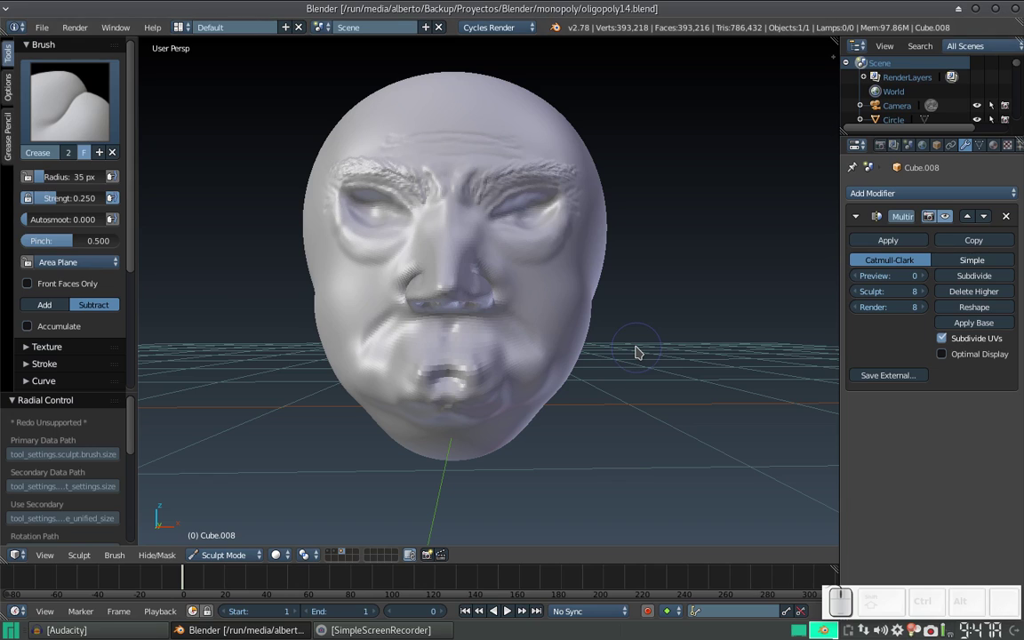